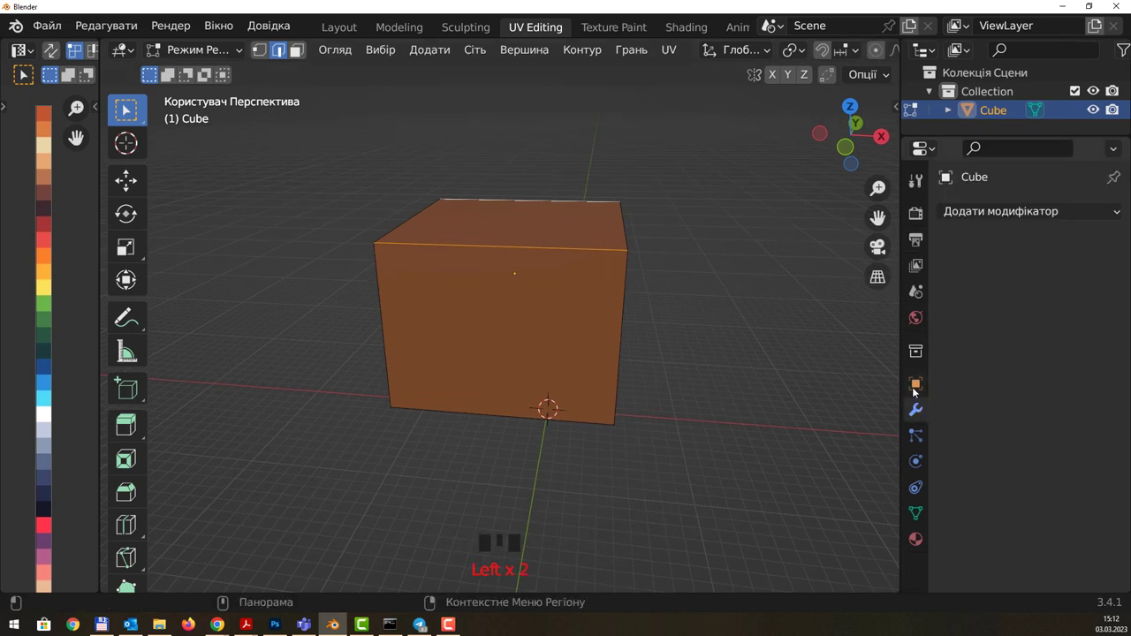
Step: Select the cube's top edge and lift it about 1.2 m straight up along Z into a roof ridge
left_click(922, 391)
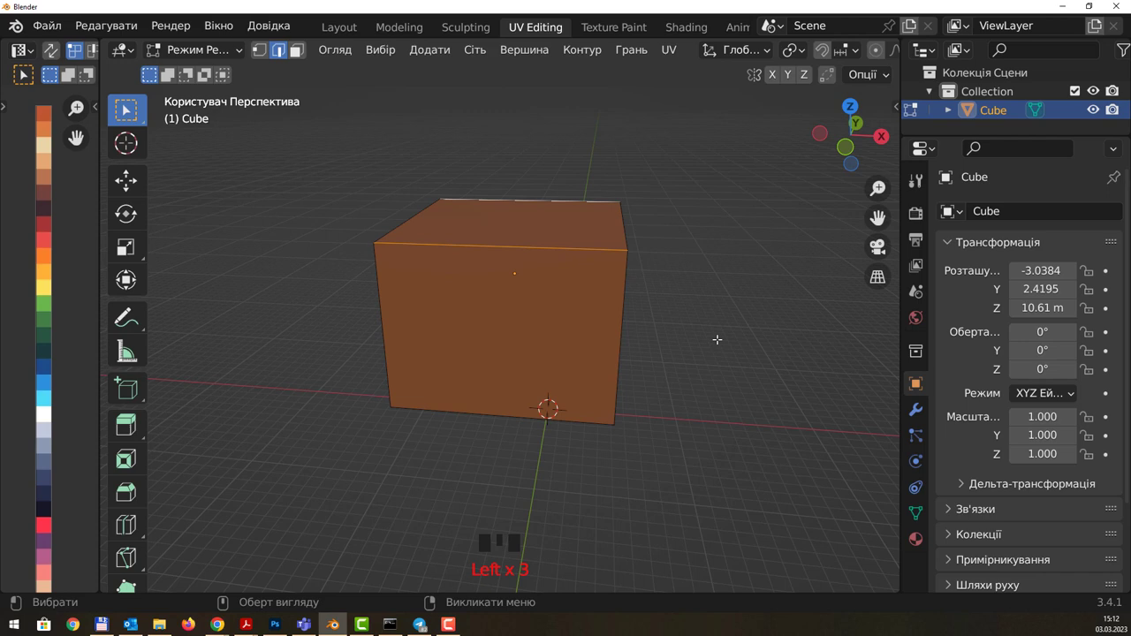
left_click_drag(630, 239, 523, 187)
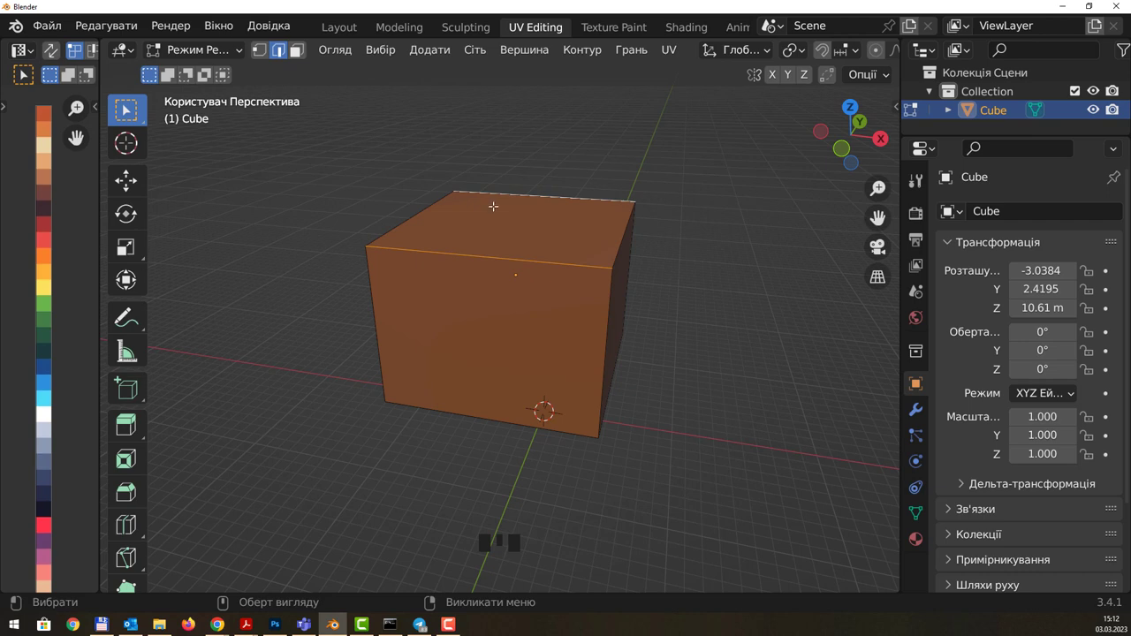
left_click_drag(455, 93, 529, 176)
left_click_drag(528, 176, 520, 212)
left_click(520, 212)
key("w")
key("Escape")
key("g")
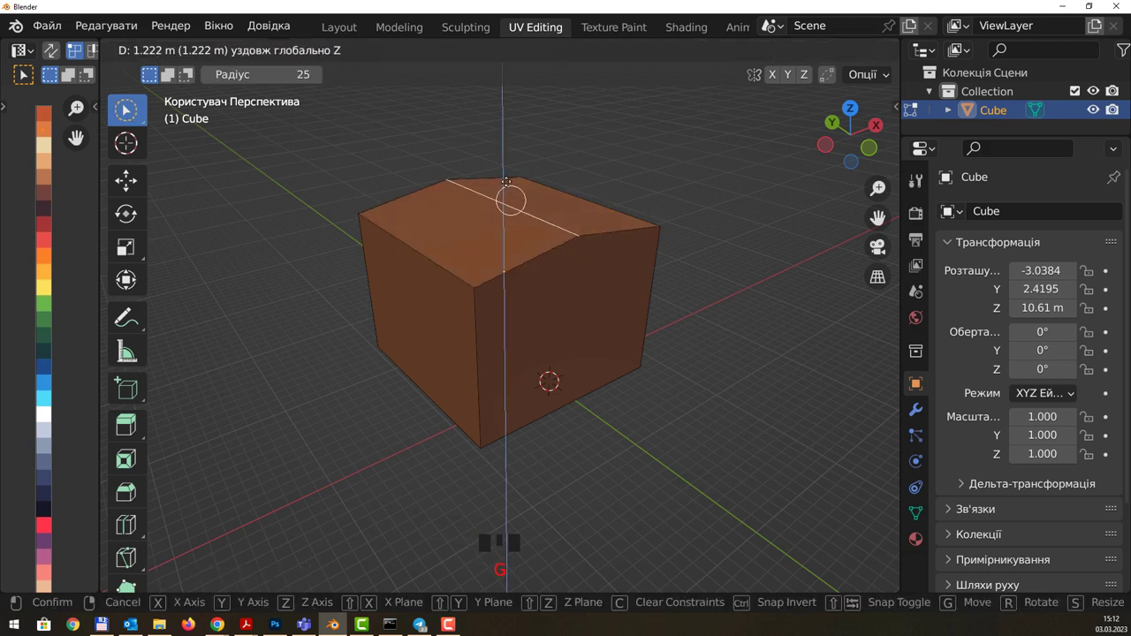
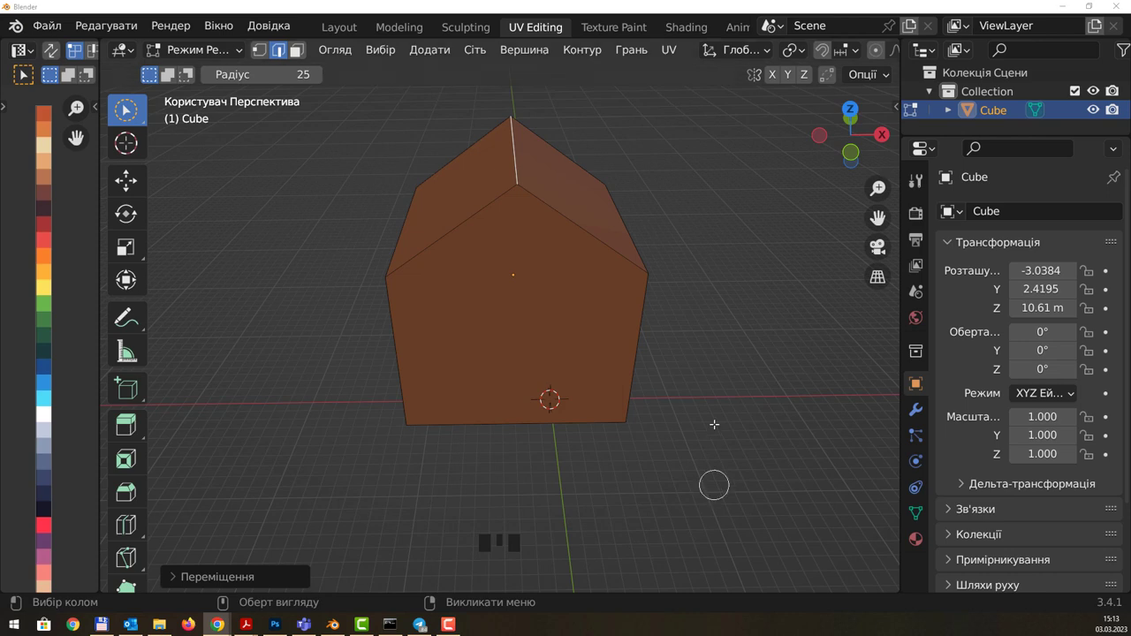
Step: View the house from the side and switch to Face Select to pick one roof slope
left_click_drag(719, 327, 575, 165)
left_click_drag(574, 165, 568, 175)
key("w")
key("w")
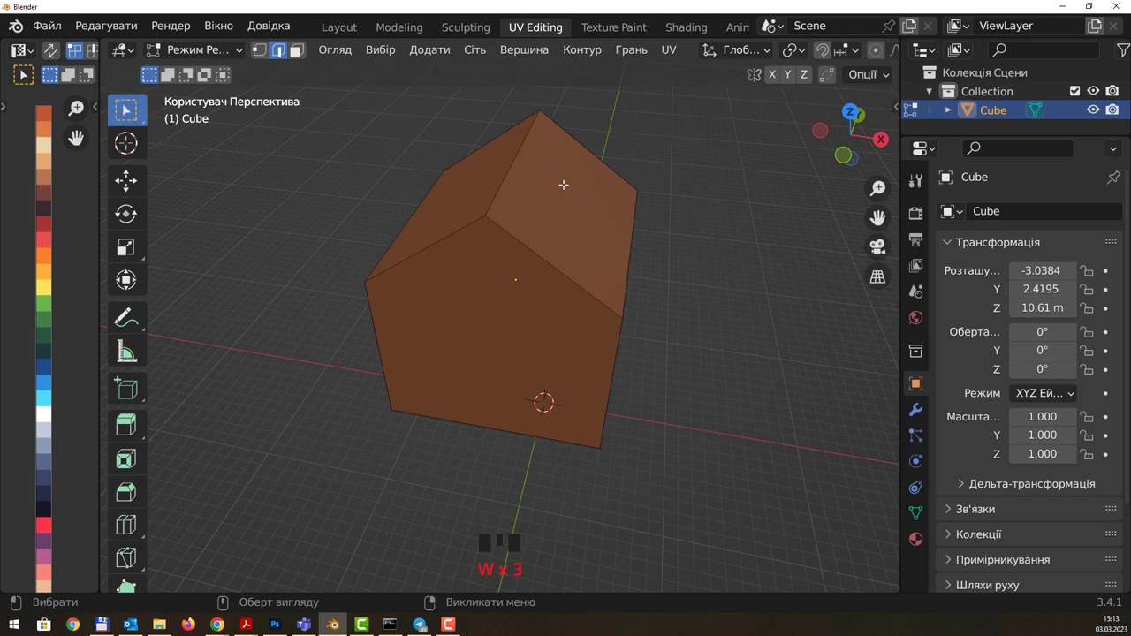
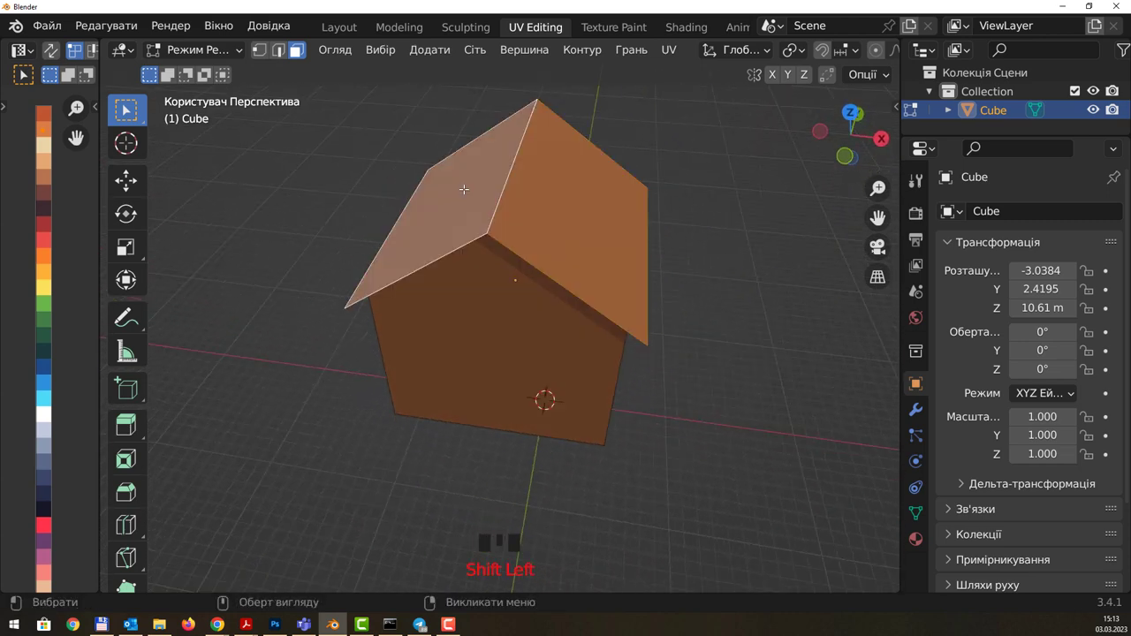
Step: Extrude the selected roof slope outward to start the overhanging roof slab
key("e")
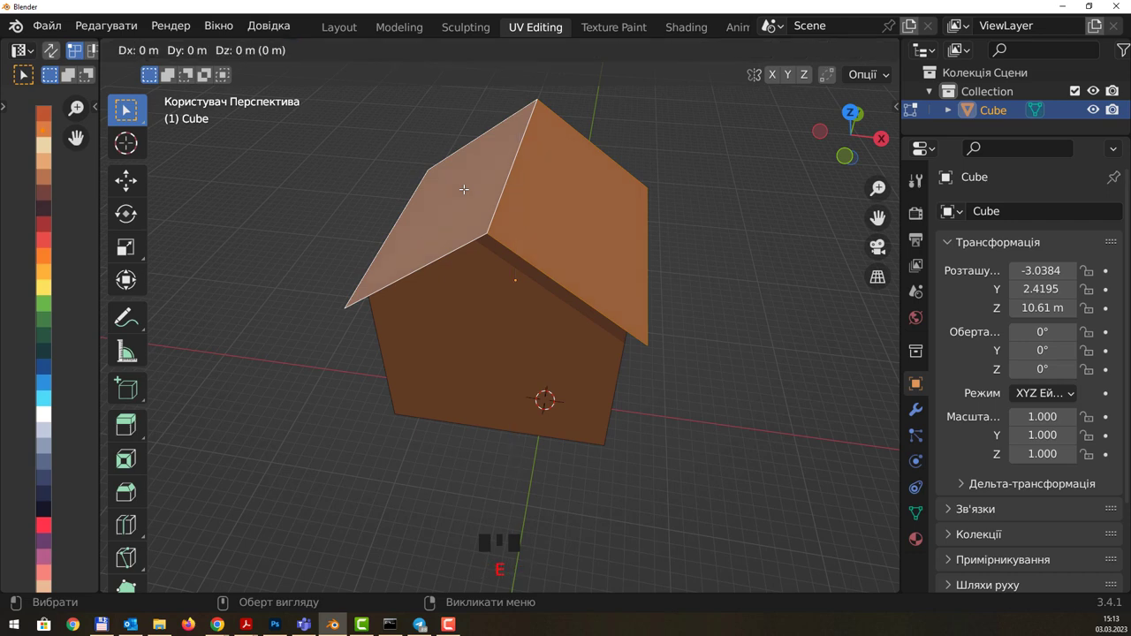
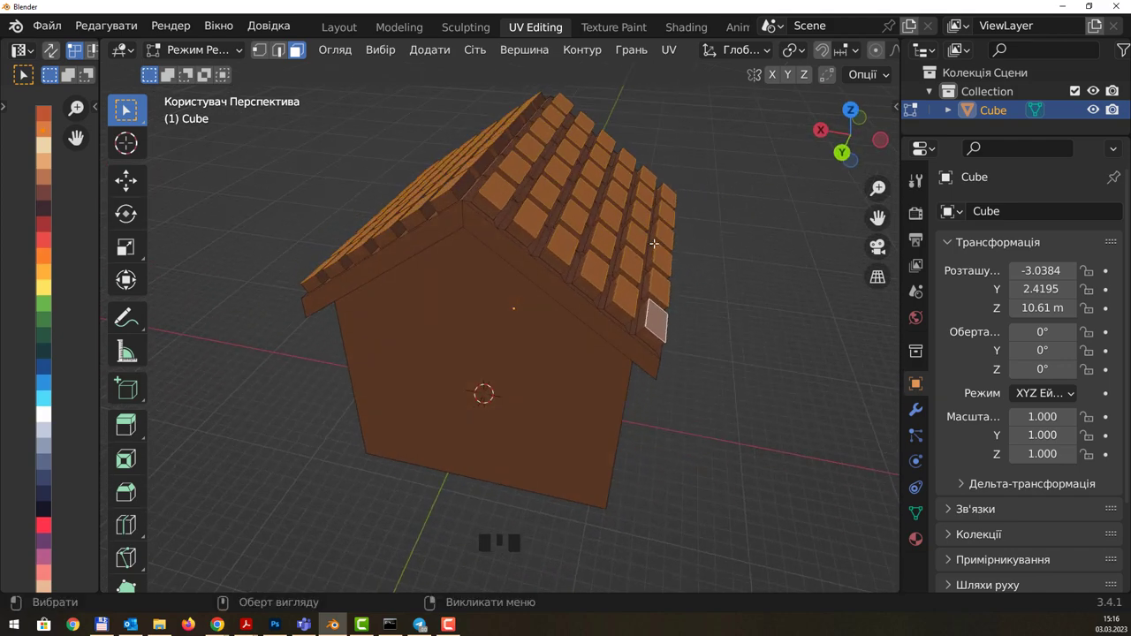
Step: Randomize the roof tiles' positions and tilt, undoing and re-inspecting until the unevenness looks right
key("ctrl+KP_Add")
left_click_drag(545, 94, 479, 54)
left_click_drag(479, 54, 743, 229)
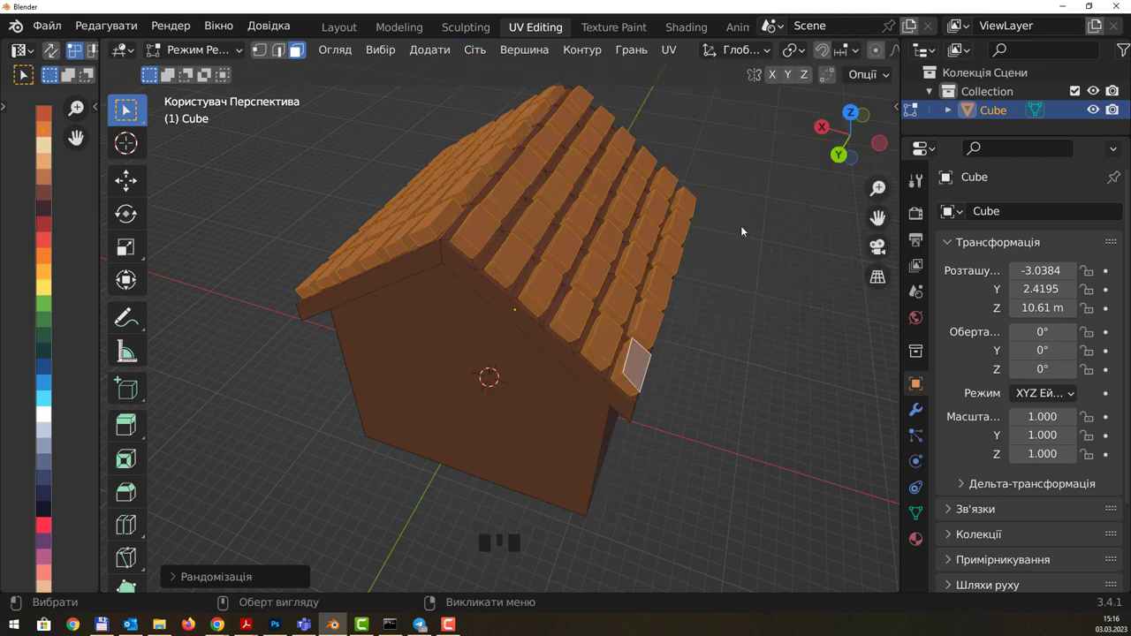
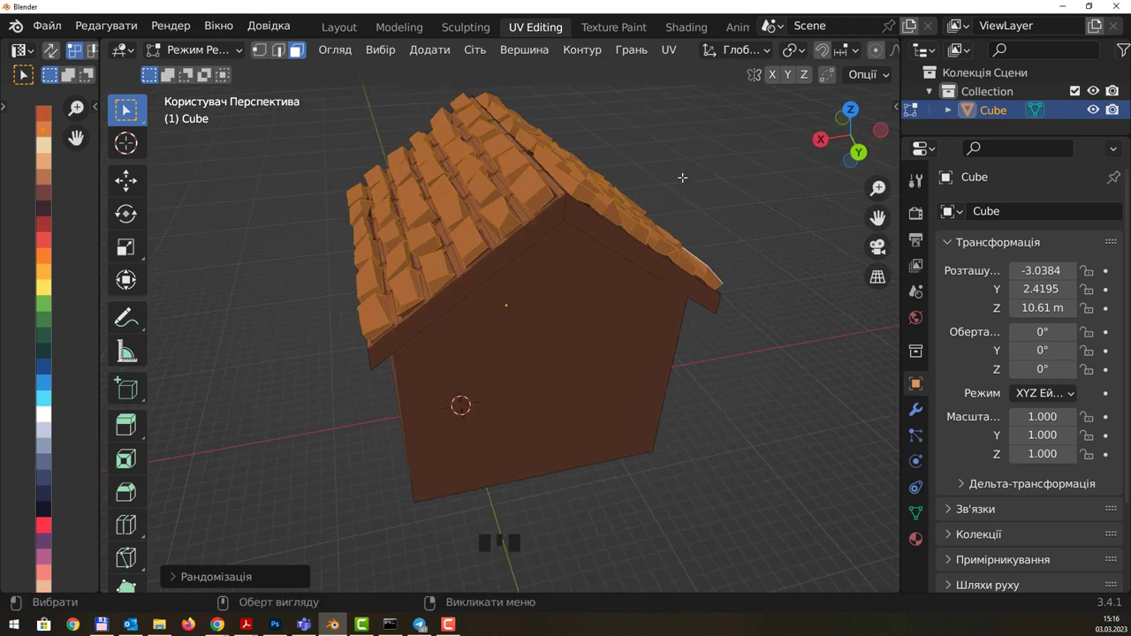
left_click_drag(537, 183, 547, 188)
key("ctrl+z")
key("ctrl+z")
left_click_drag(573, 188, 760, 210)
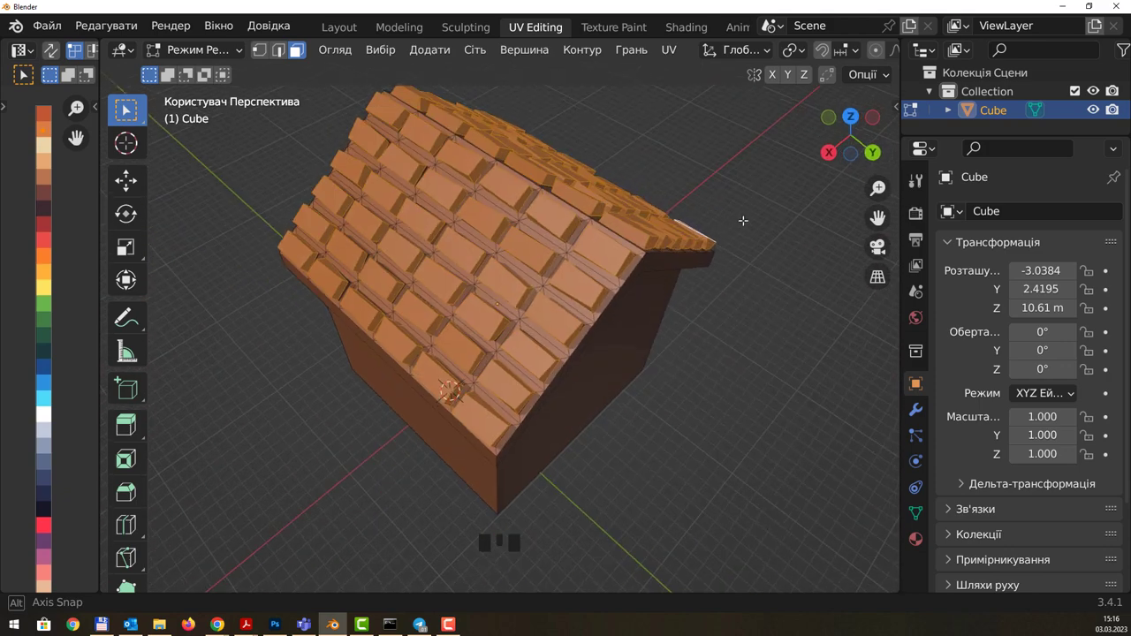
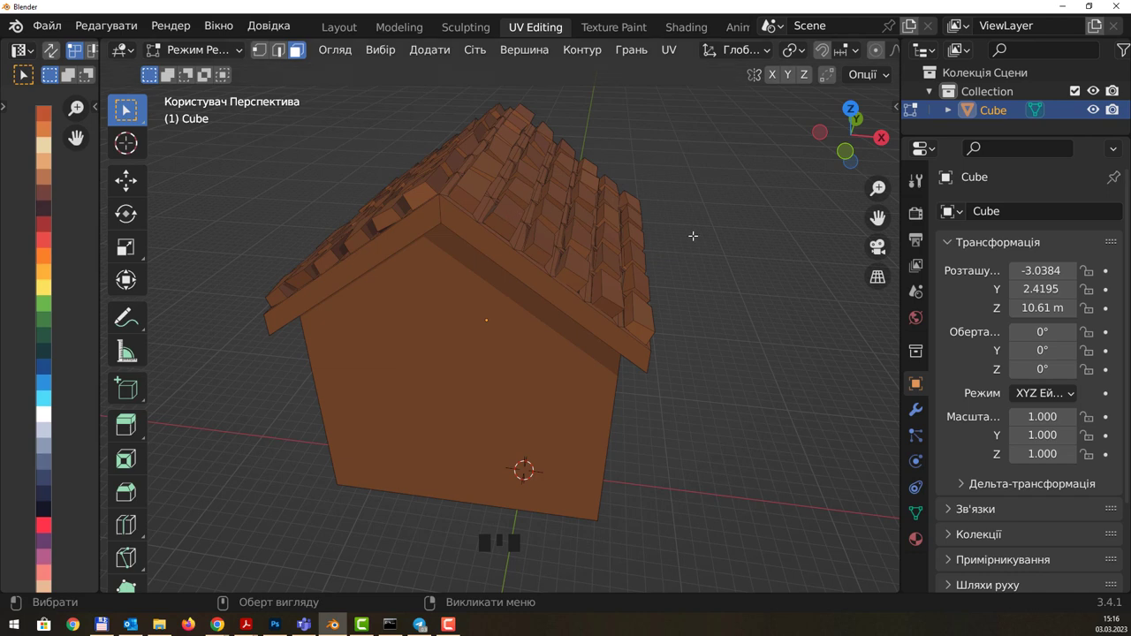
Step: Look down on the roof and start circle-select brushing over a scattered group of tiles
left_click_drag(676, 265, 641, 255)
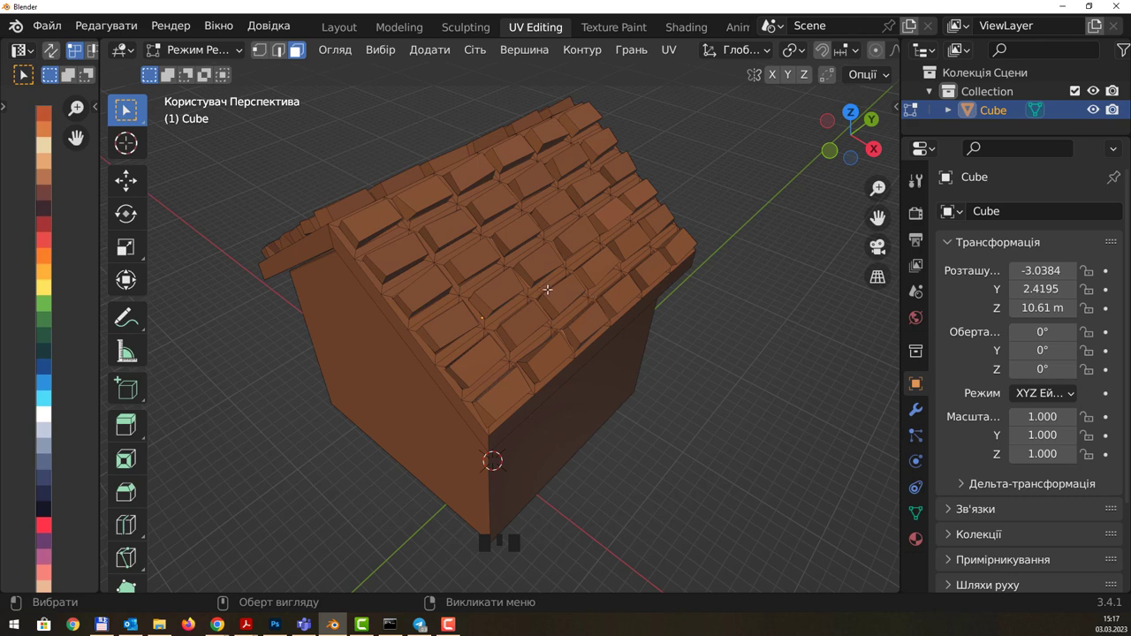
left_click_drag(703, 311, 577, 277)
key("w")
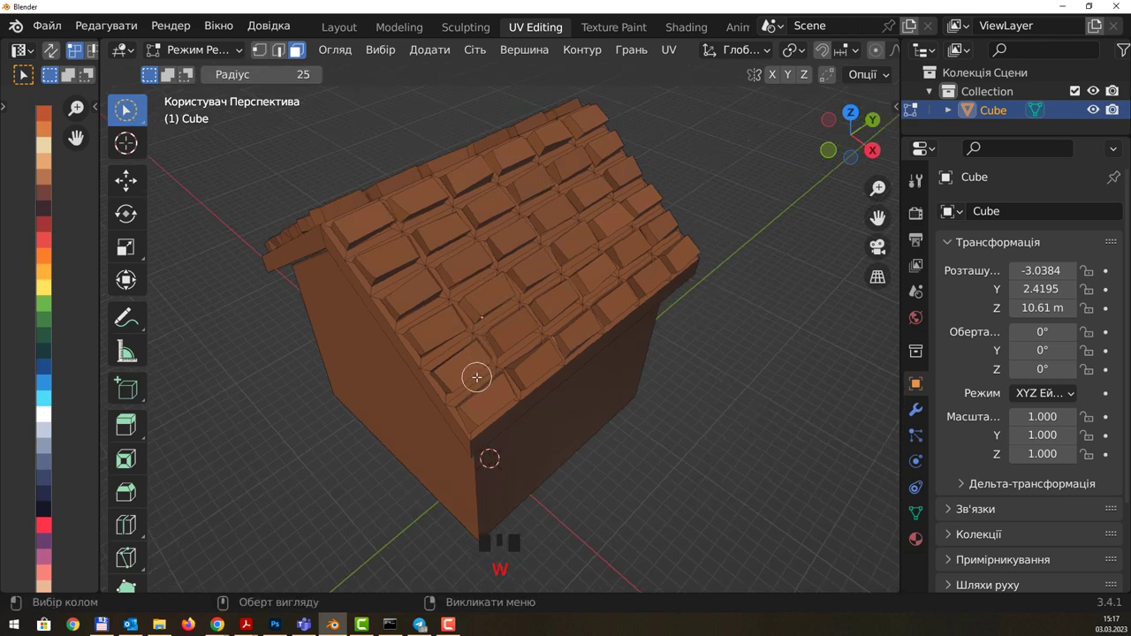
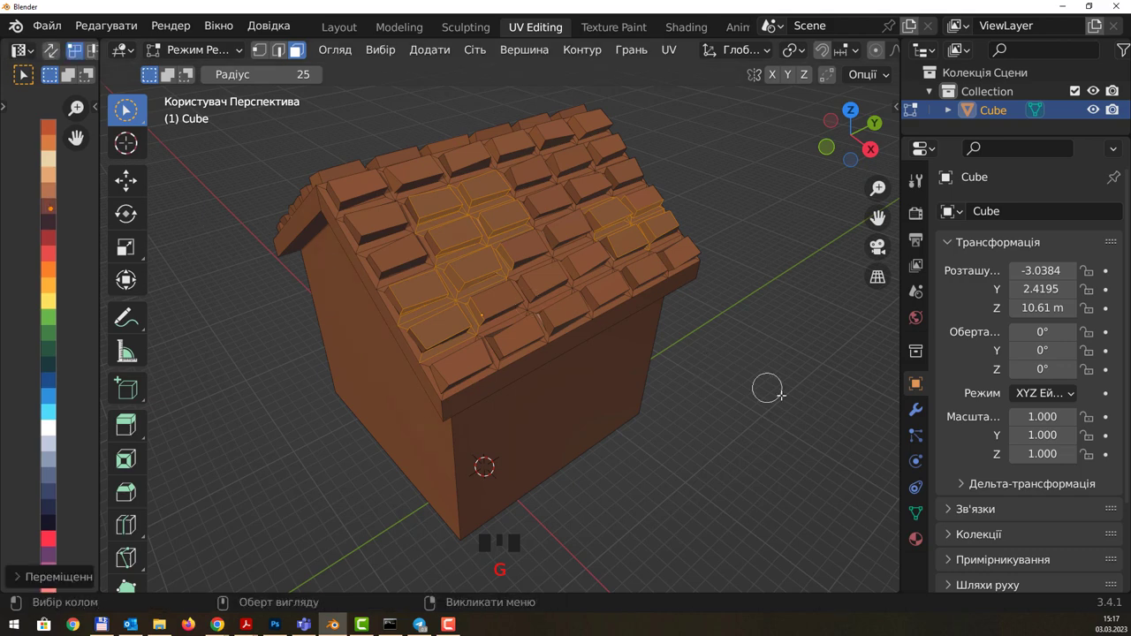
Step: Select the house walls as one connected piece with L, separate from the roof tiles
left_click_drag(803, 394, 618, 276)
left_click_drag(618, 276, 540, 396)
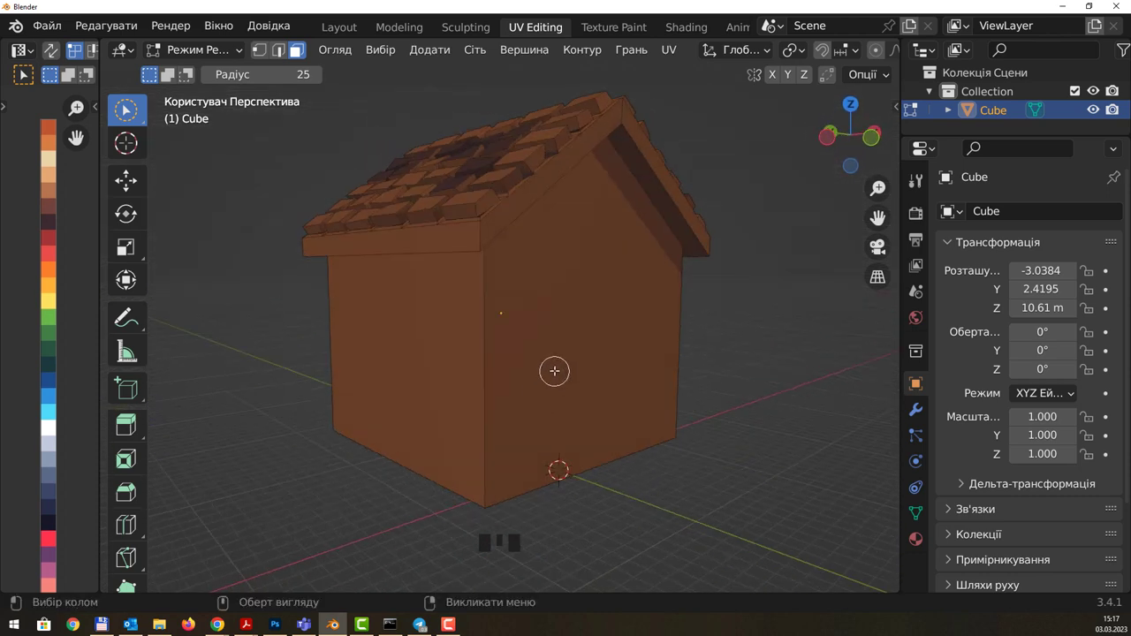
left_click_drag(562, 353, 532, 383)
key("l")
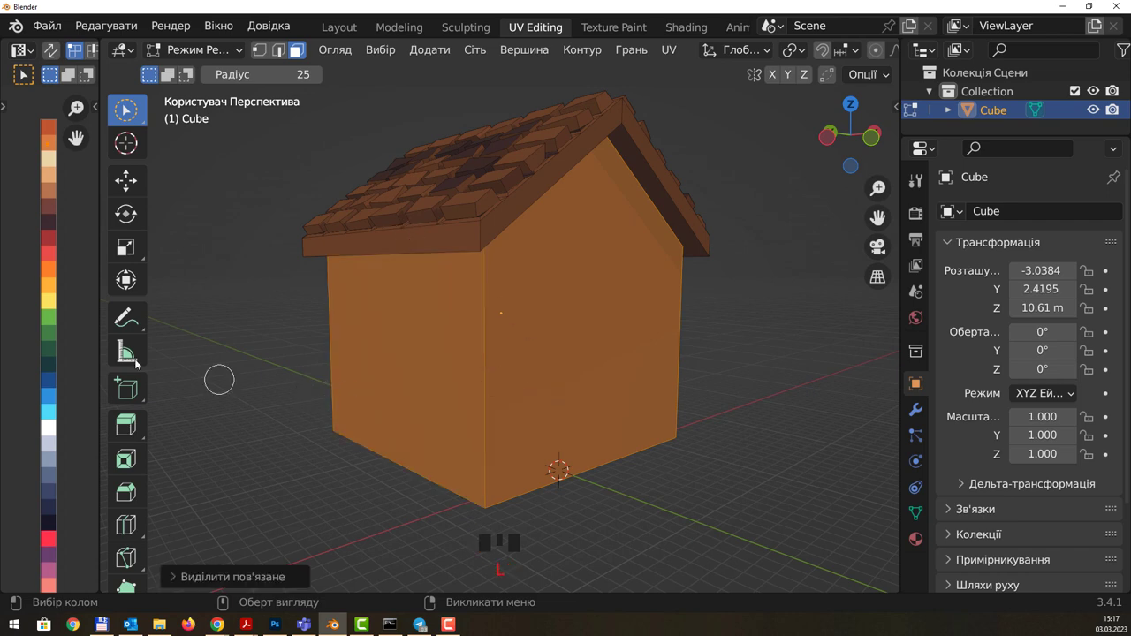
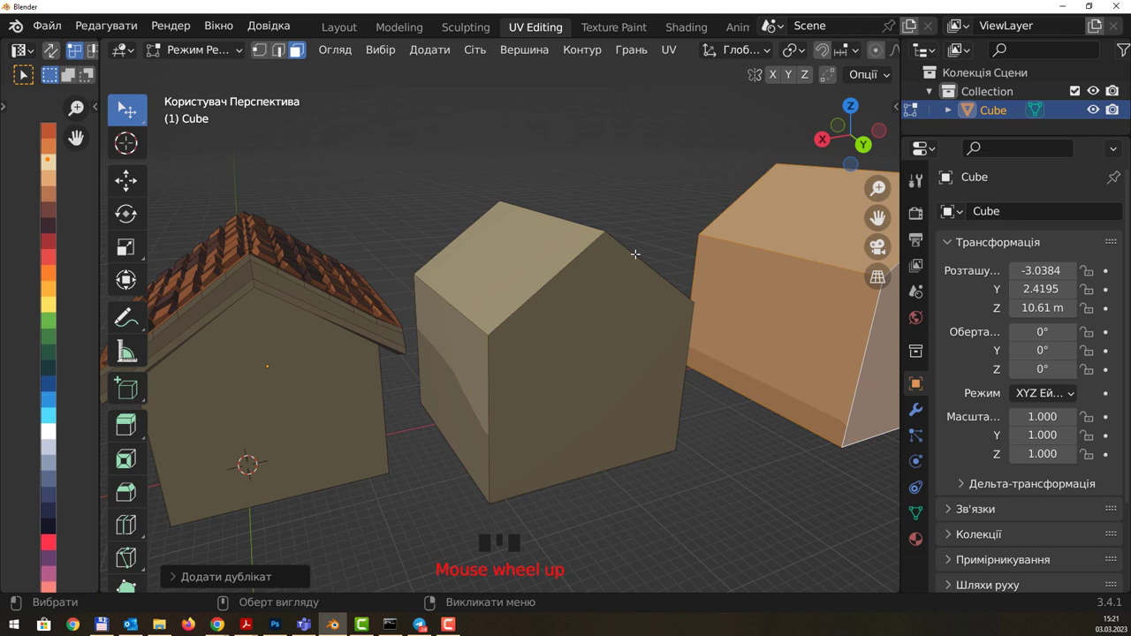
Step: Knife-cut new edge loops into the plain house's walls, checking them in face and vertex select
key("k")
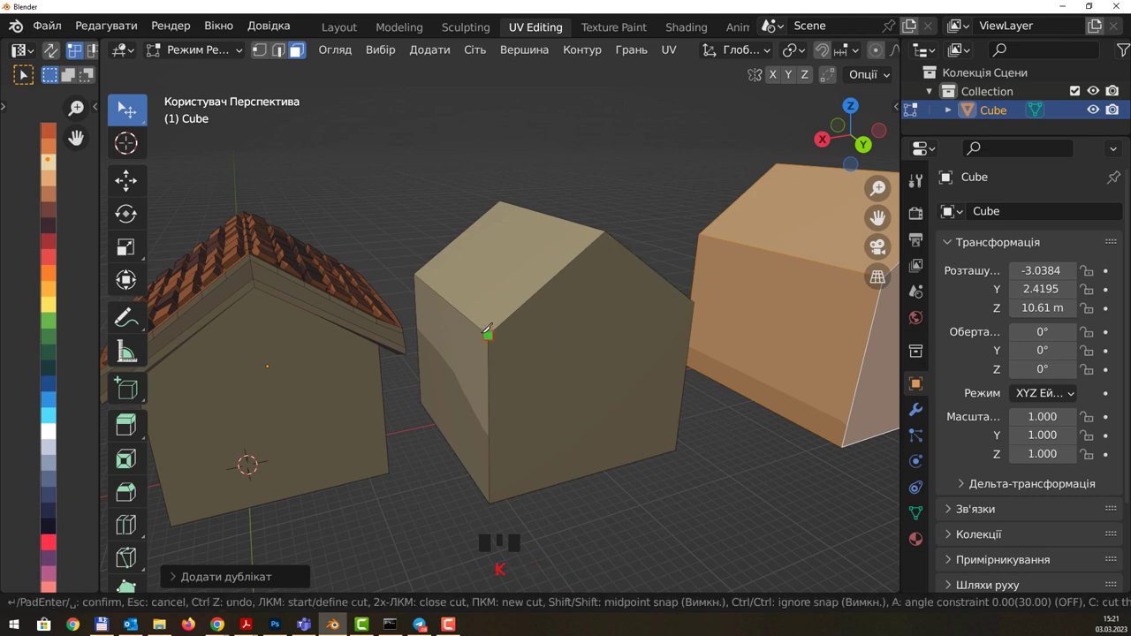
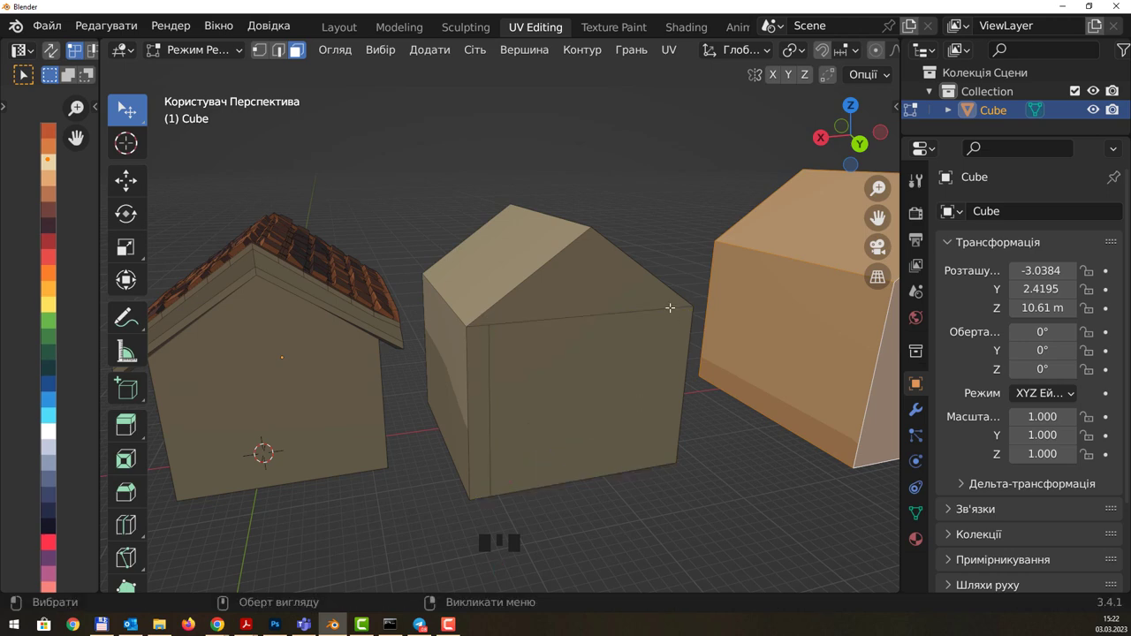
key("k")
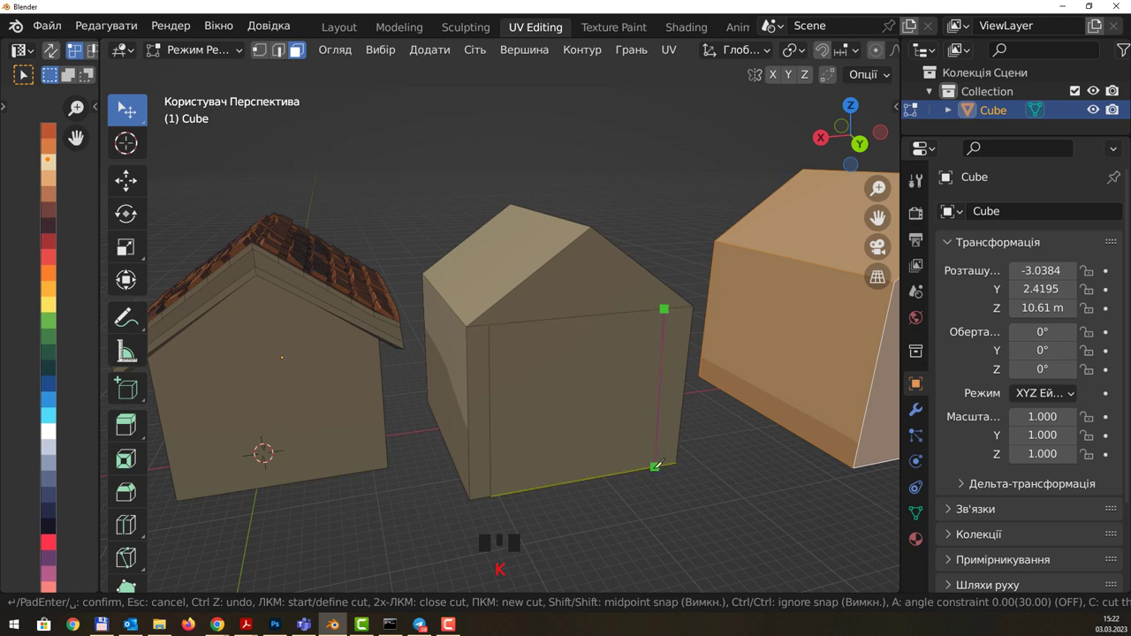
scroll("up", 3)
scroll("up", 3)
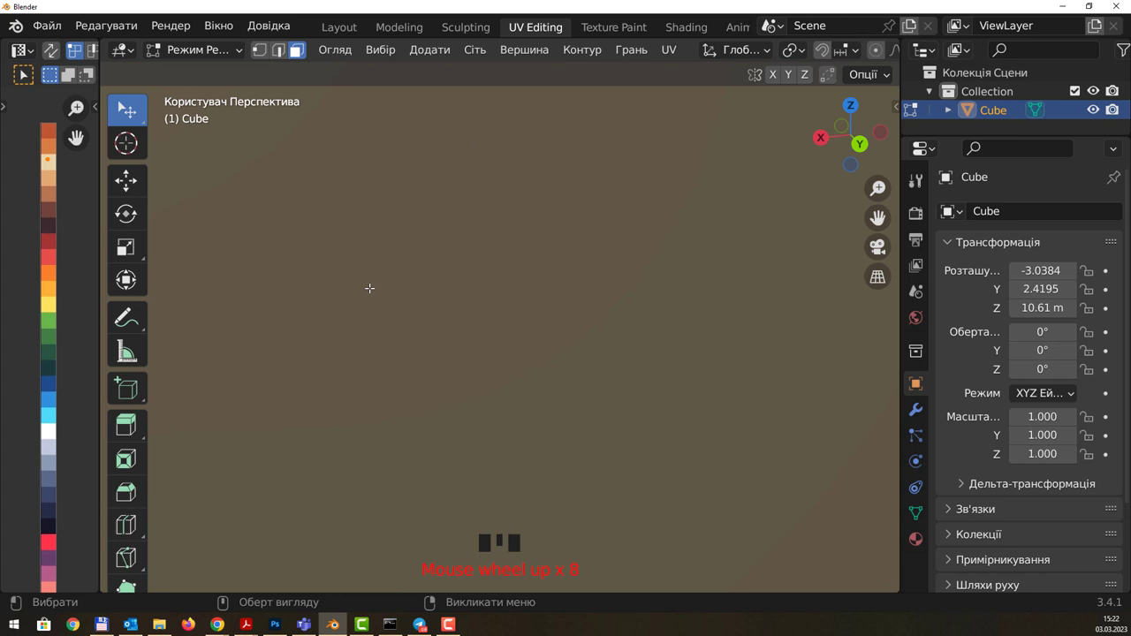
scroll("down", 3)
scroll("down", 3)
key("3")
left_click(468, 337)
key("e")
left_click_drag(747, 260, 501, 293)
scroll("down", 3)
key("1")
left_click(437, 307)
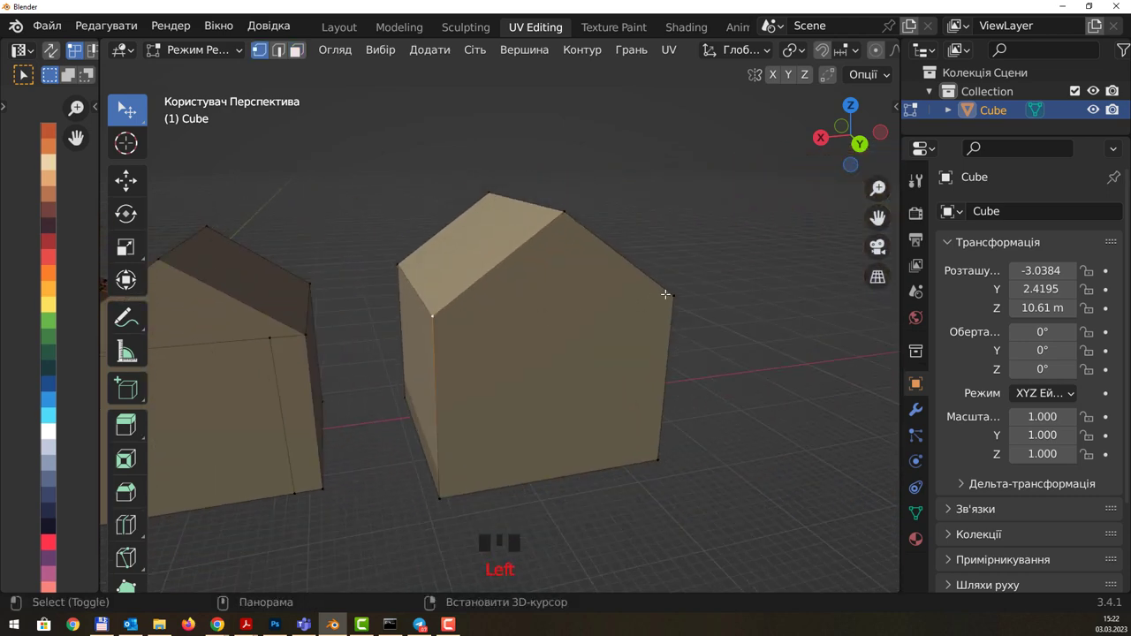
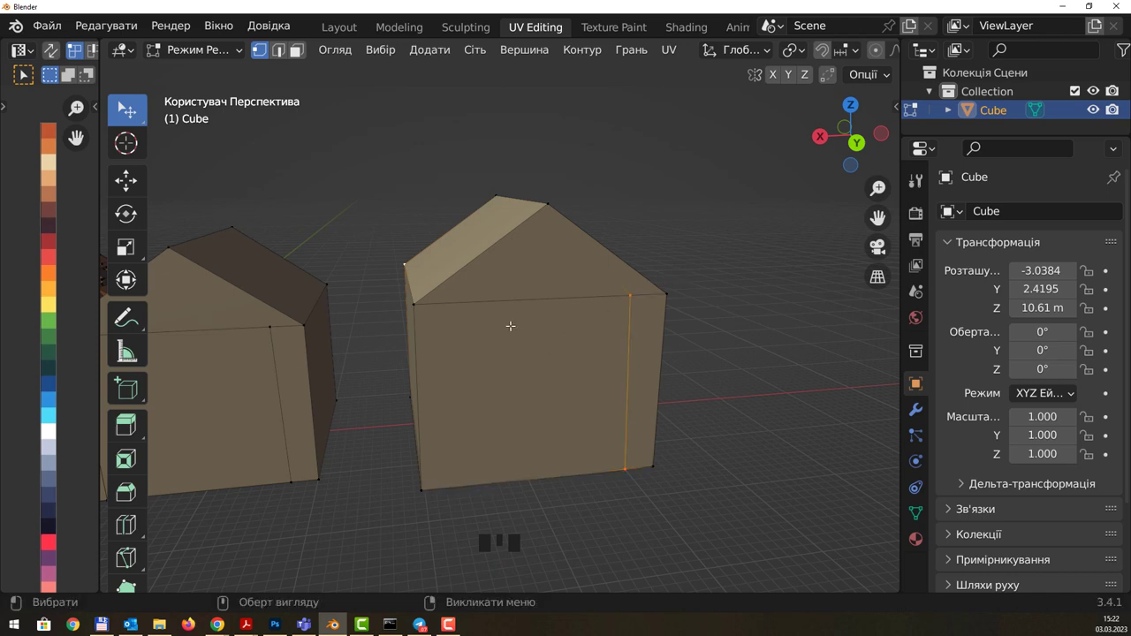
Step: Knife-cut a vertical edge across the front wall and select the resulting narrow vertical strip
key("k")
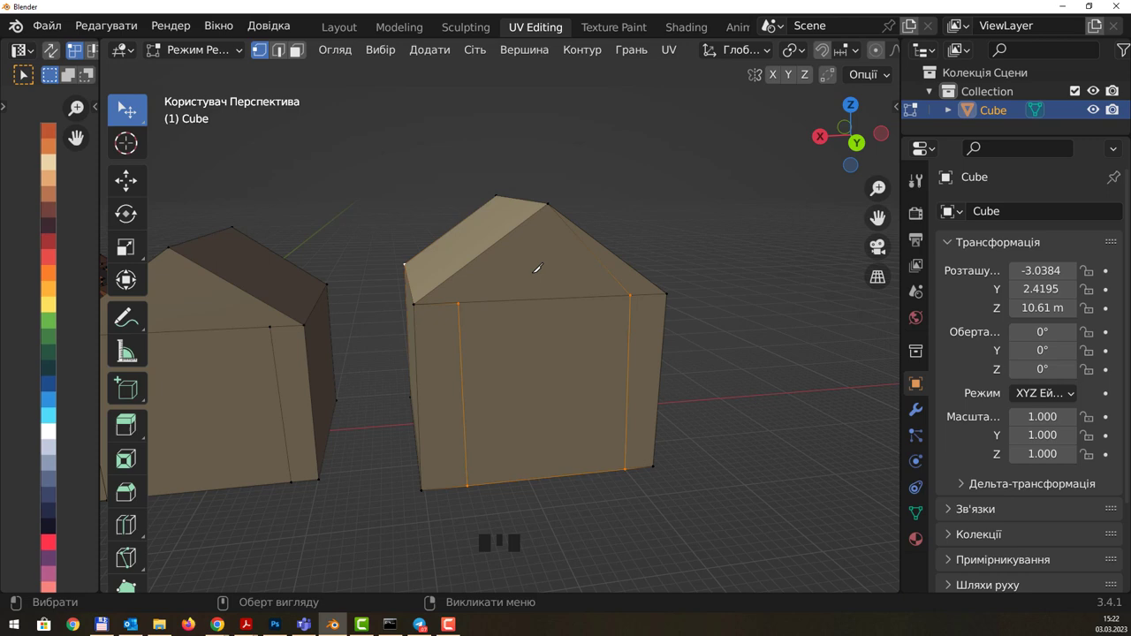
scroll("up", 3)
scroll("up", 3)
scroll("down", 3)
left_click_drag(356, 221, 447, 261)
scroll("up", 3)
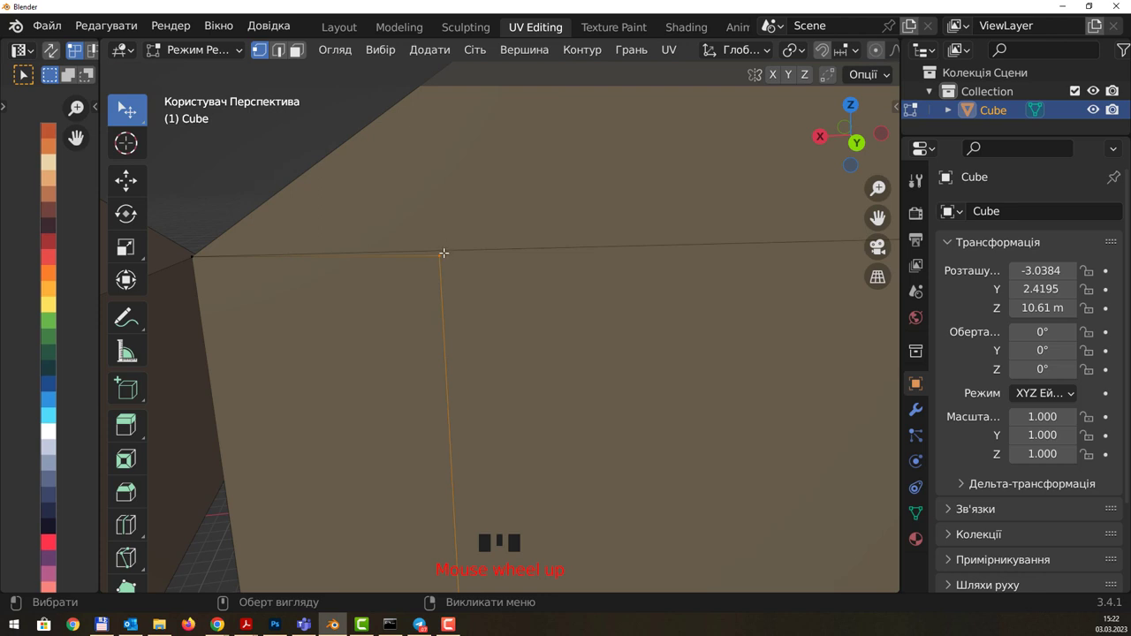
scroll("up", 3)
scroll("down", 3)
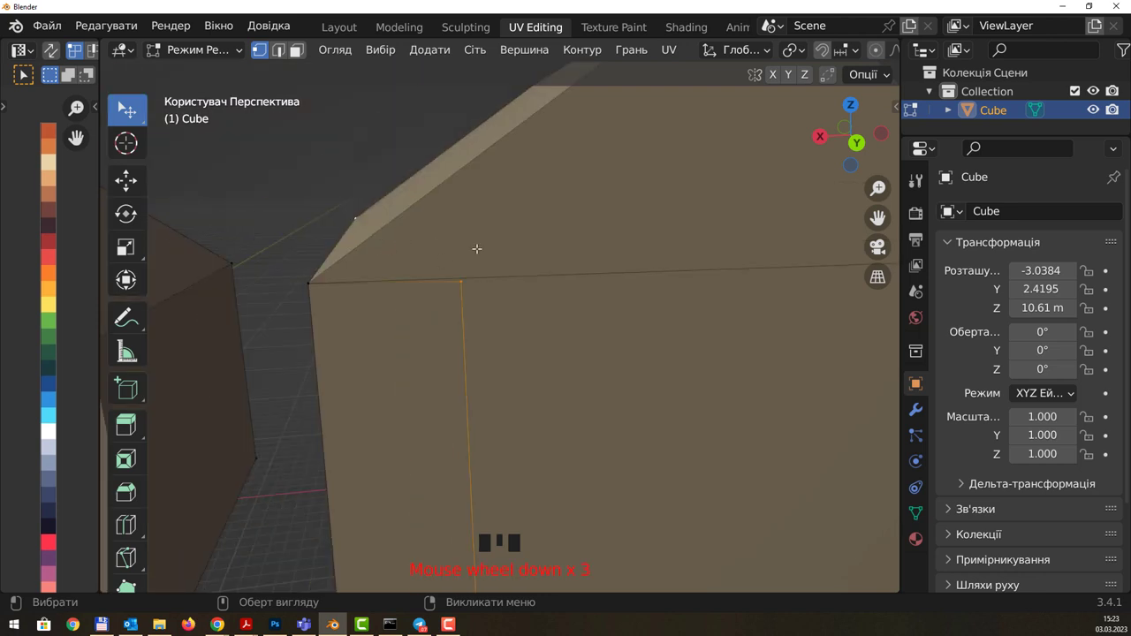
scroll("down", 3)
scroll("up", 3)
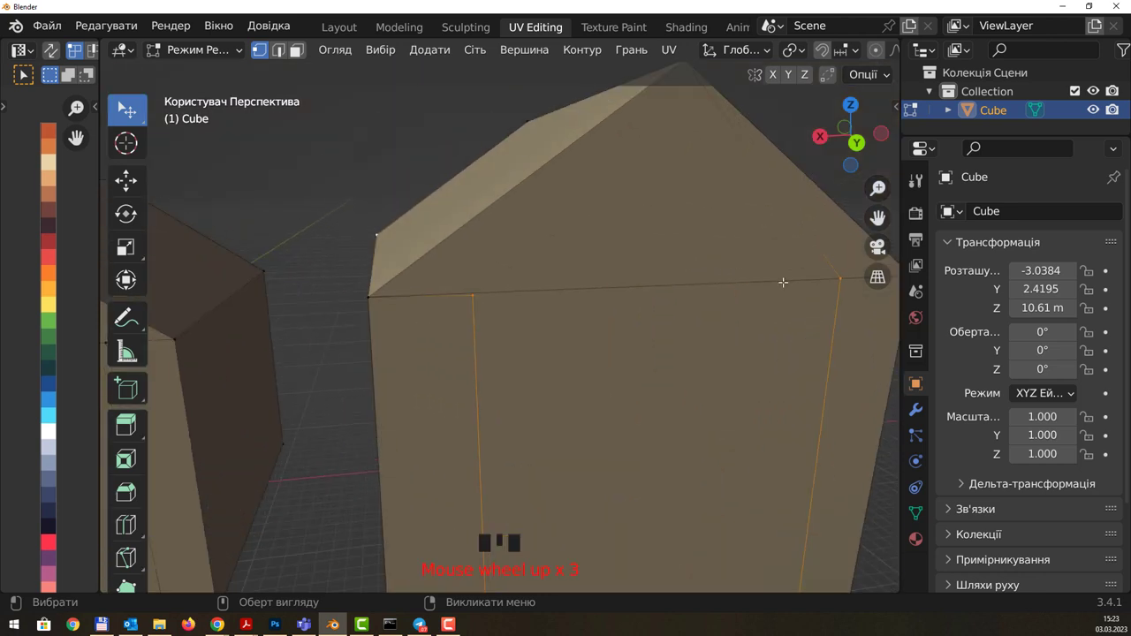
left_click_drag(801, 270, 802, 271)
key("3")
left_click_drag(791, 227, 632, 380)
left_click(632, 381)
scroll("down", 3)
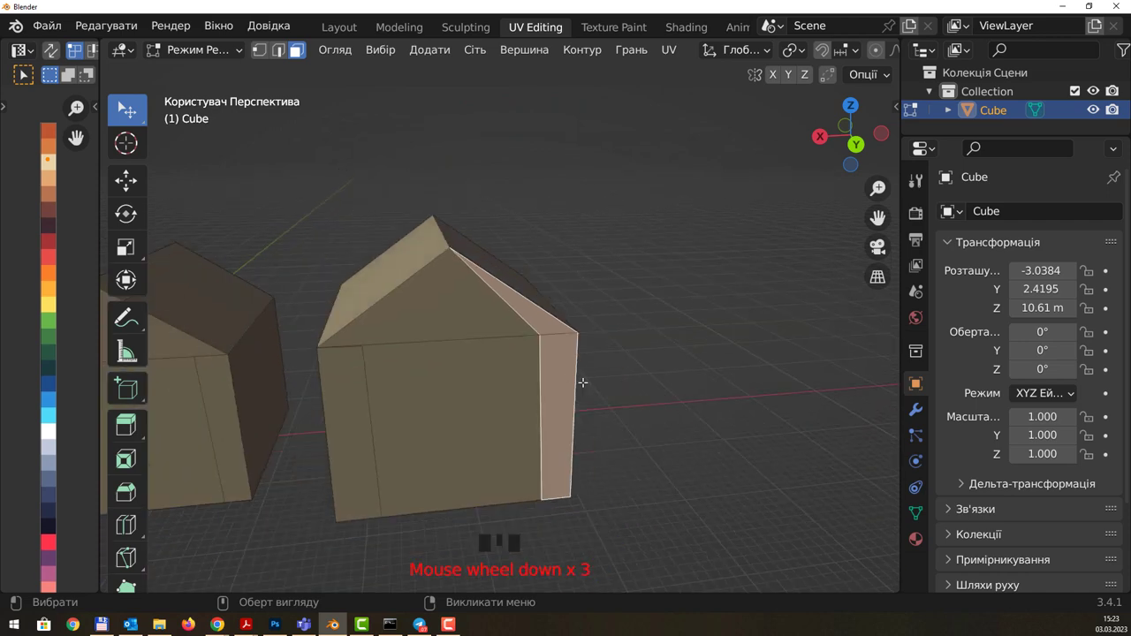
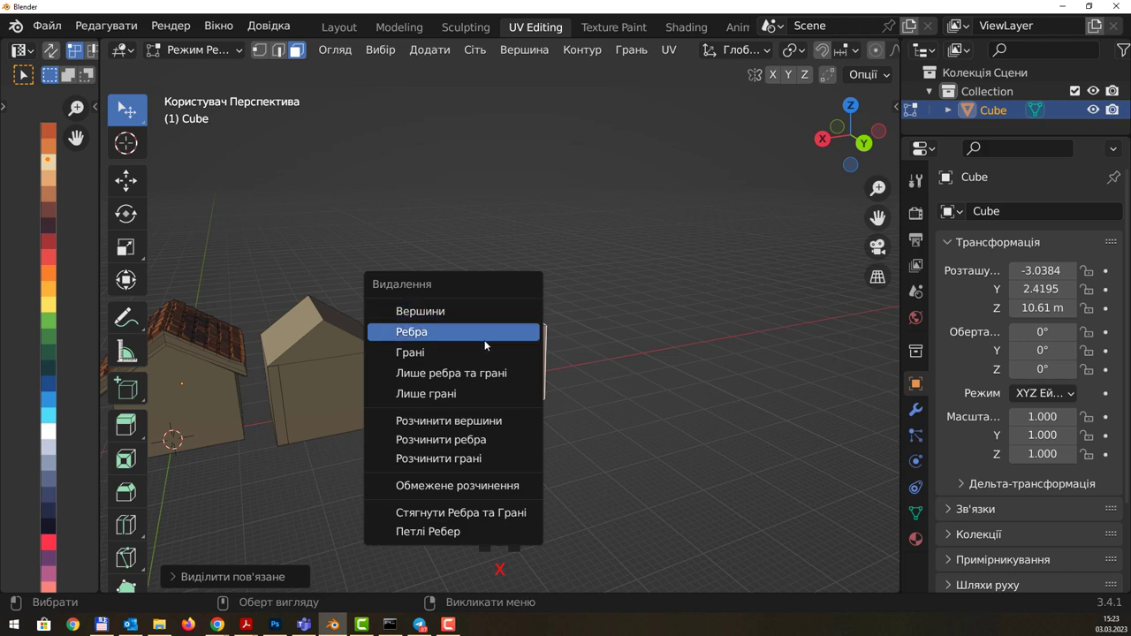
Step: Delete the selected unwanted edges with X > Edges
left_click(341, 347)
key("l")
key("x")
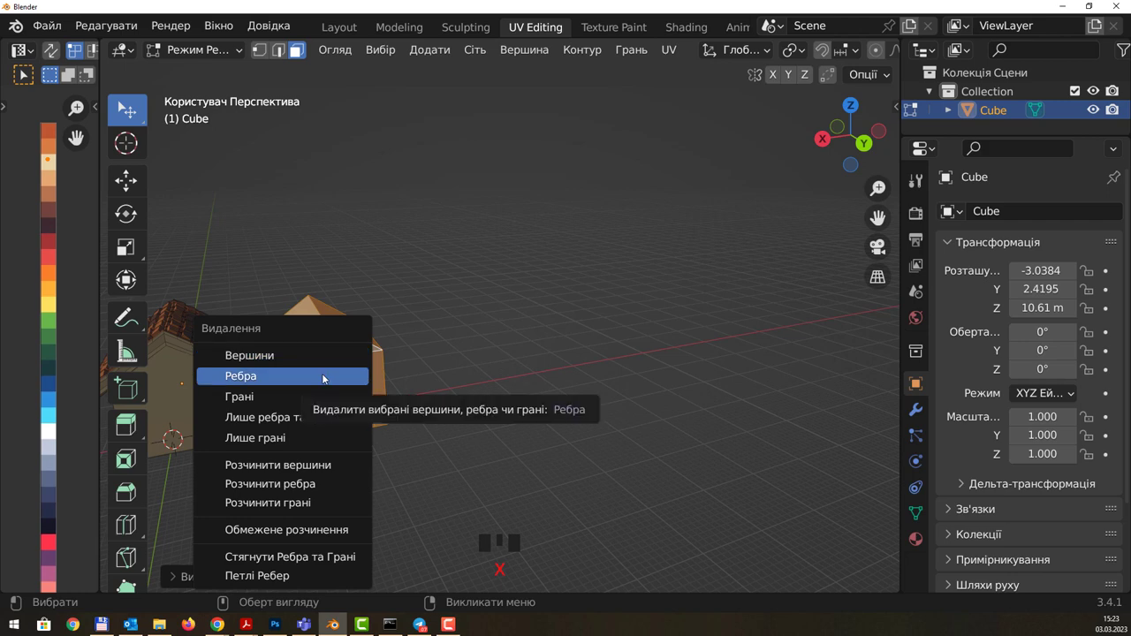
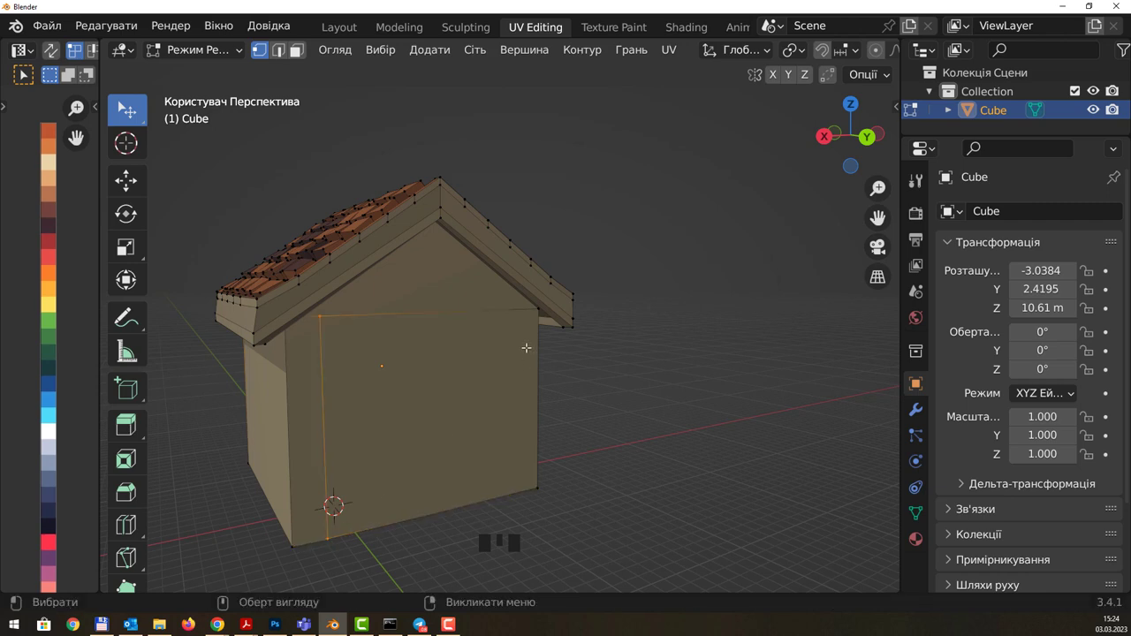
Step: Knife-cut a second vertical line down the front wall, outlining a door-width middle strip
key("k")
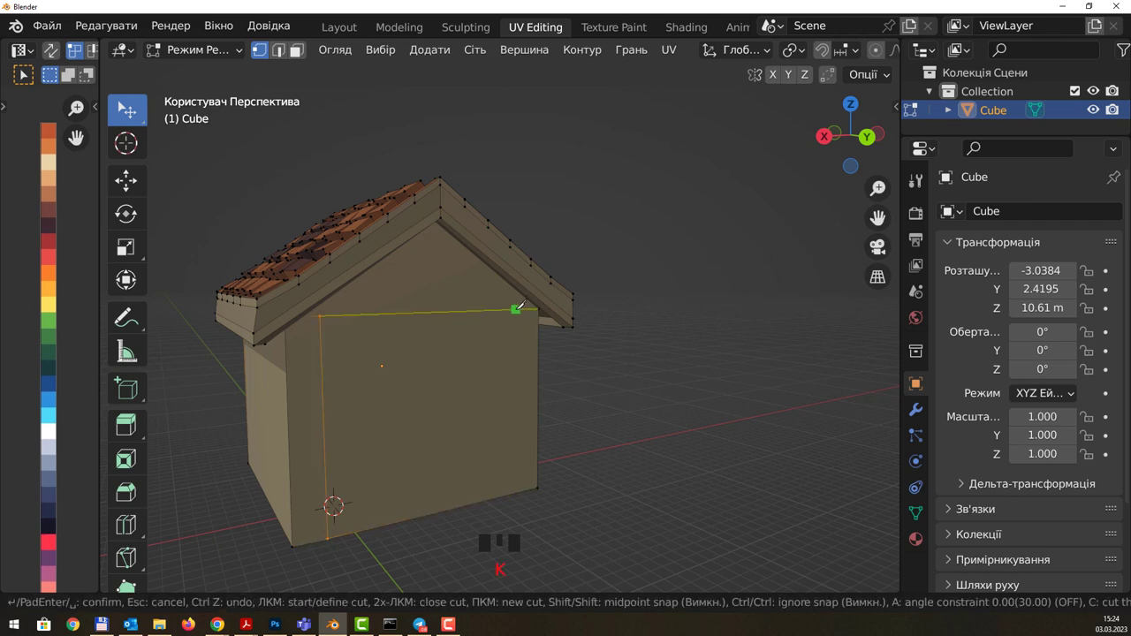
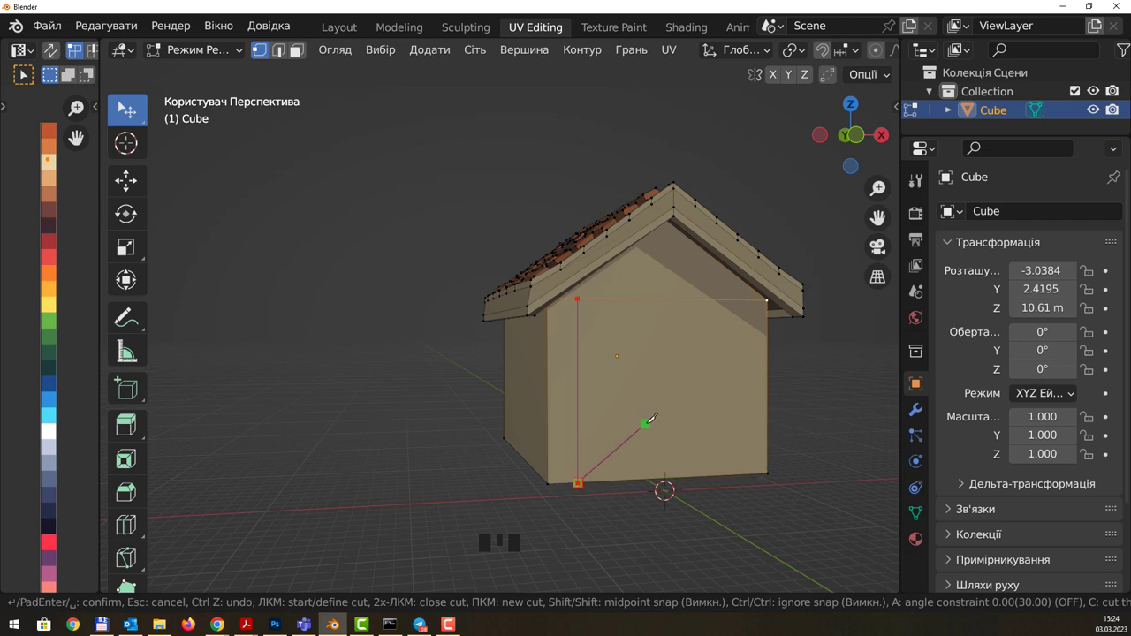
key("k")
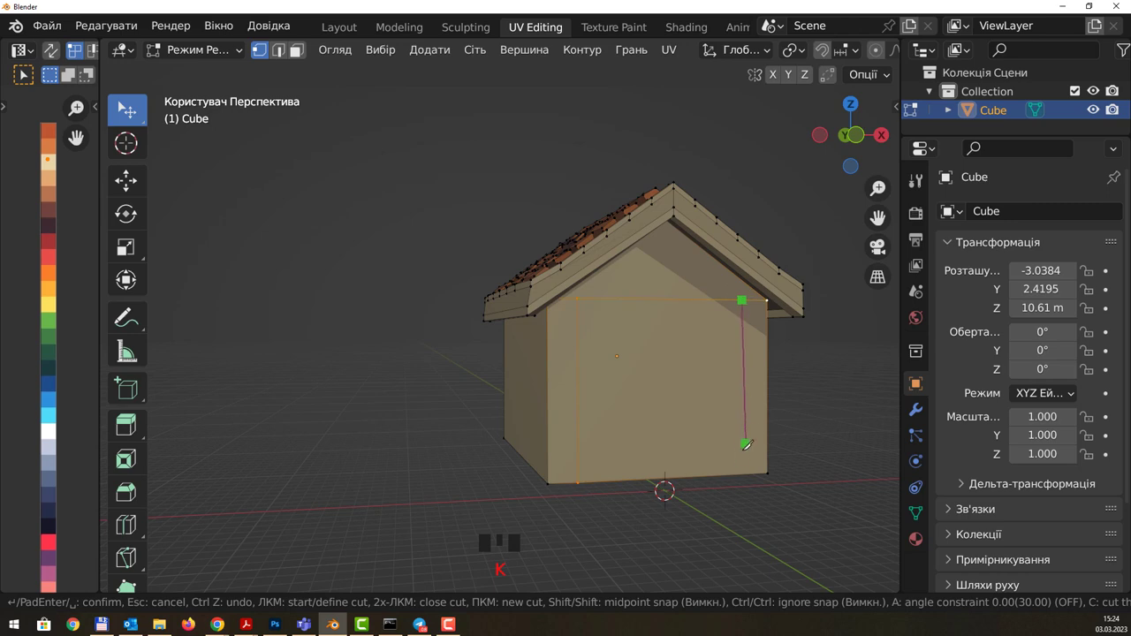
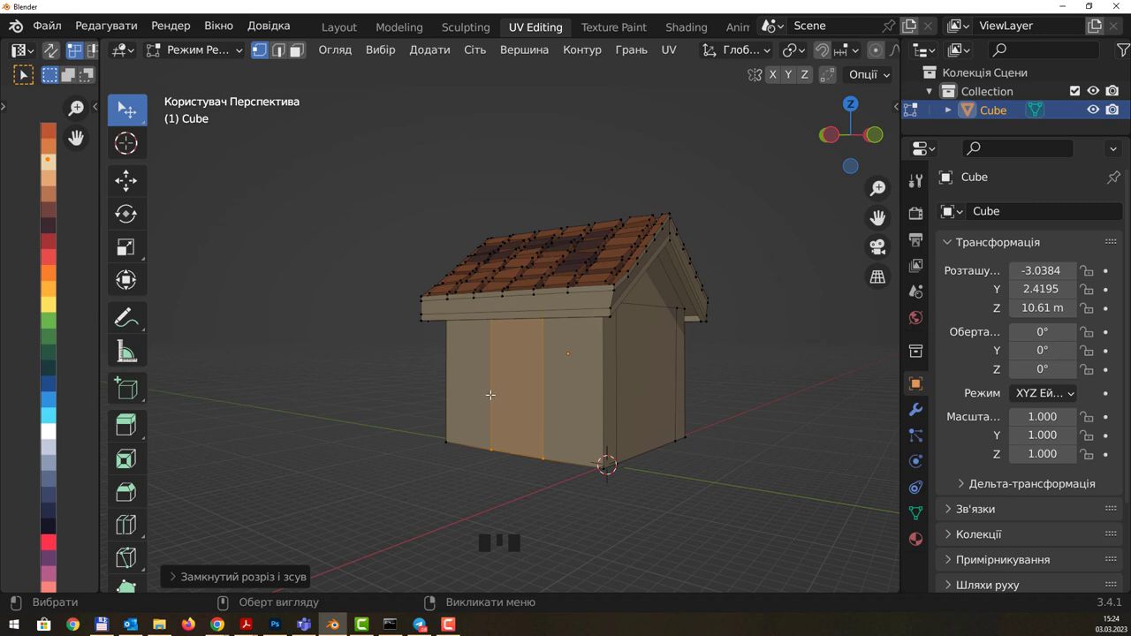
Step: Clear the selection and, in edge select, pick the vertical edge loop on the front wall
left_click(495, 386)
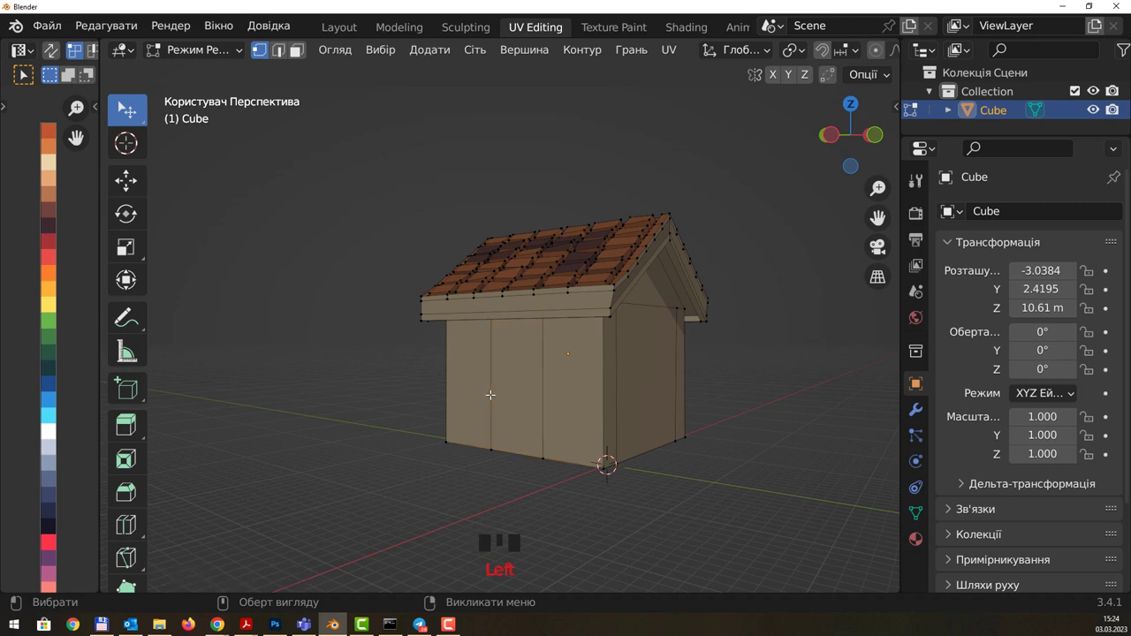
key("2")
double_click(495, 379)
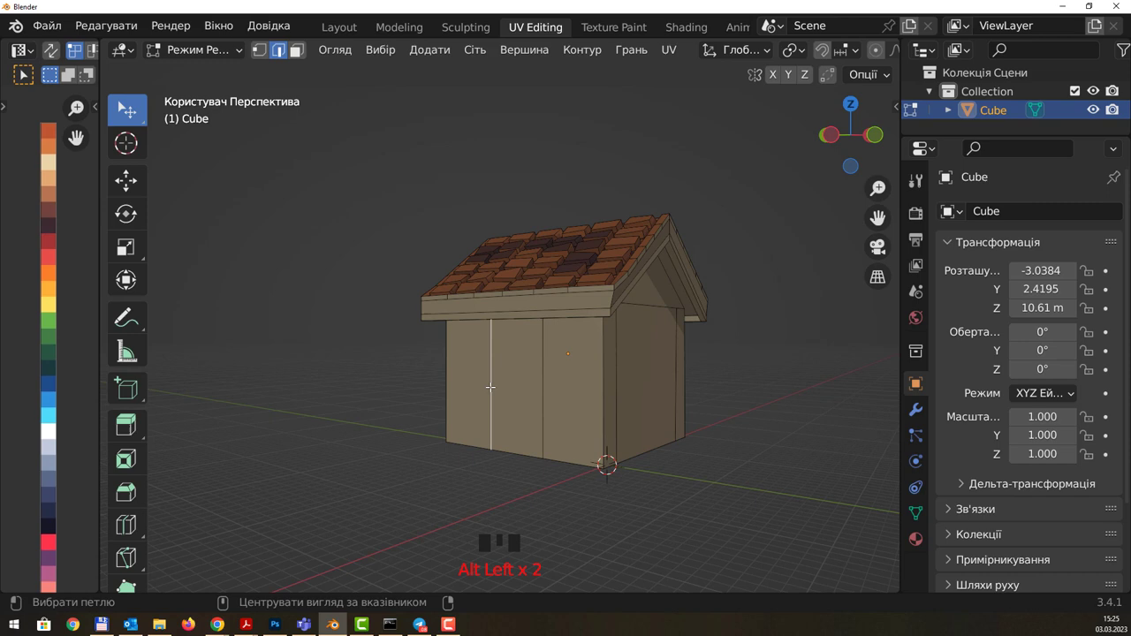
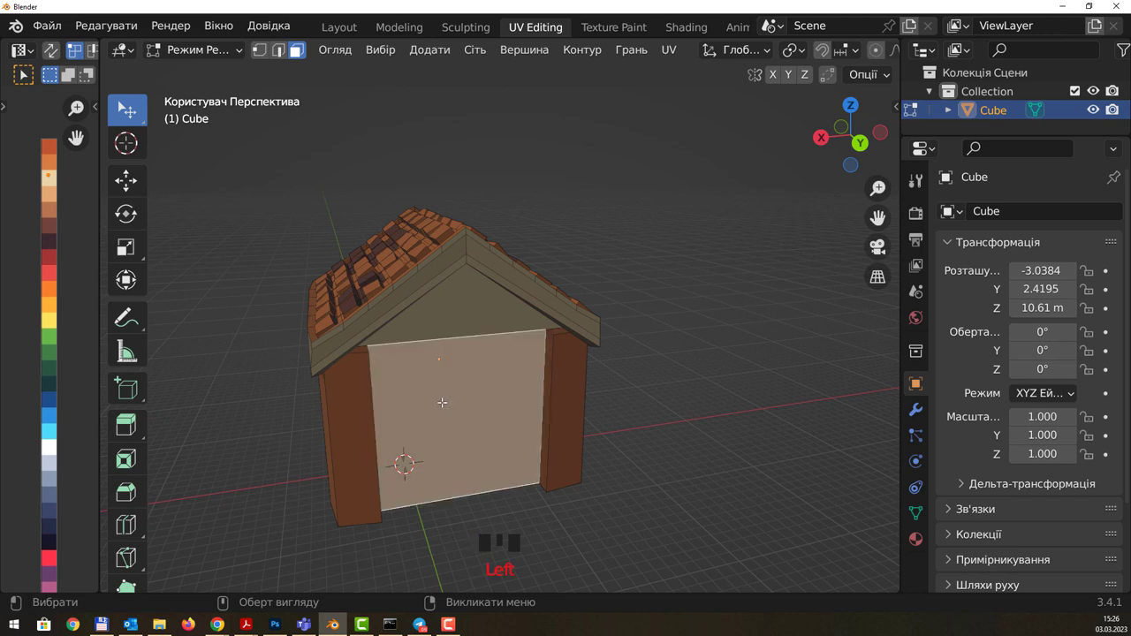
Step: Shrink the duplicated front panel into a narrow door piece and shift it down
key("shift+d")
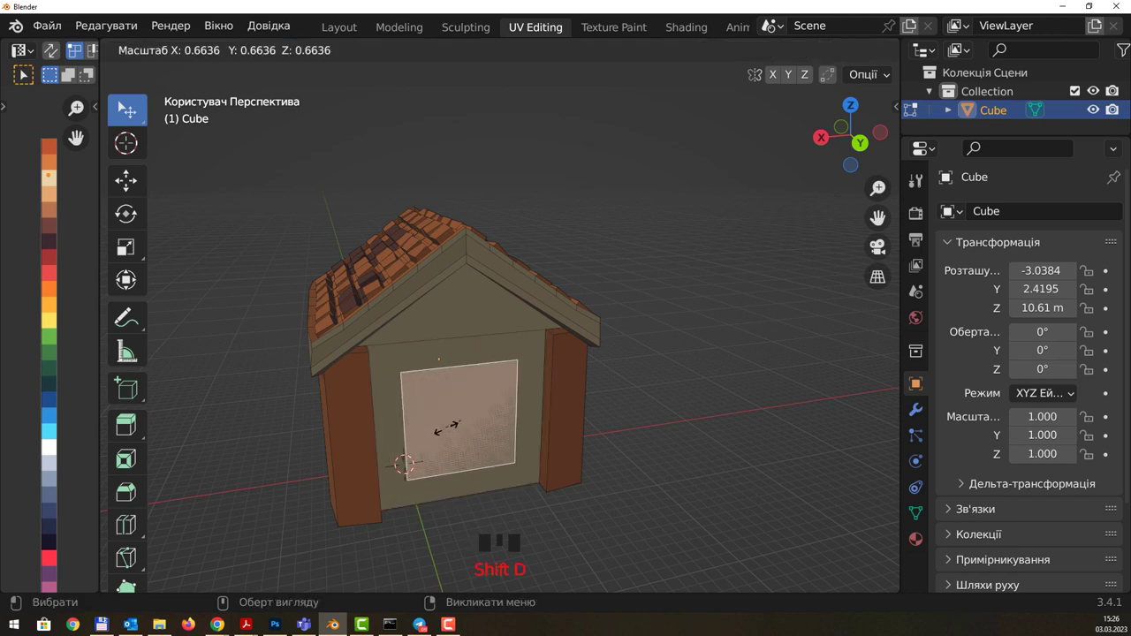
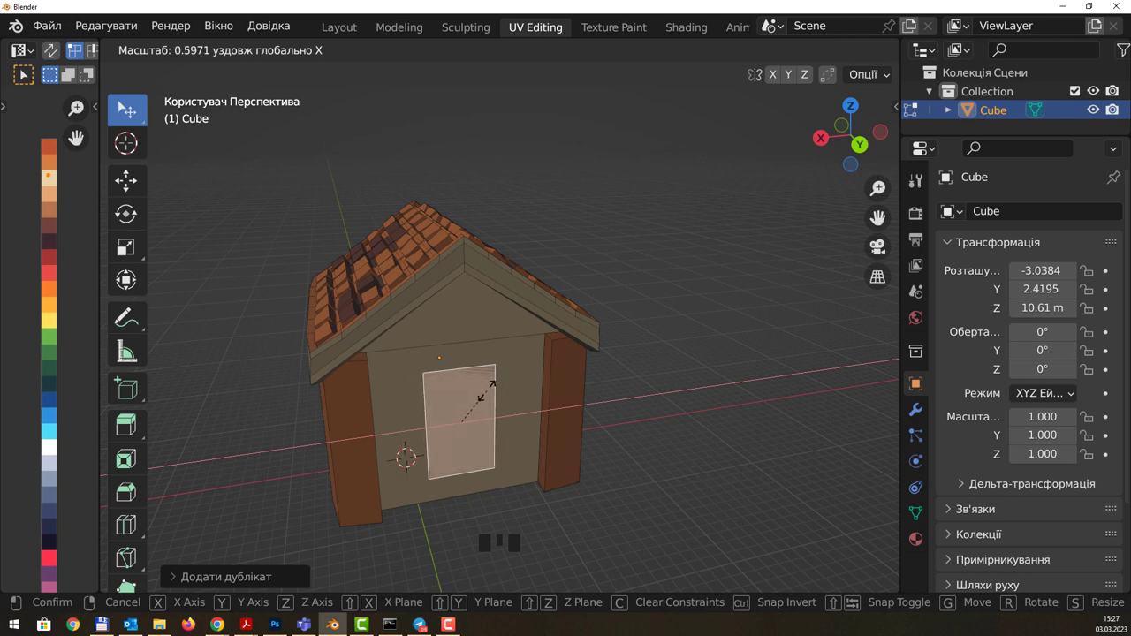
key("g")
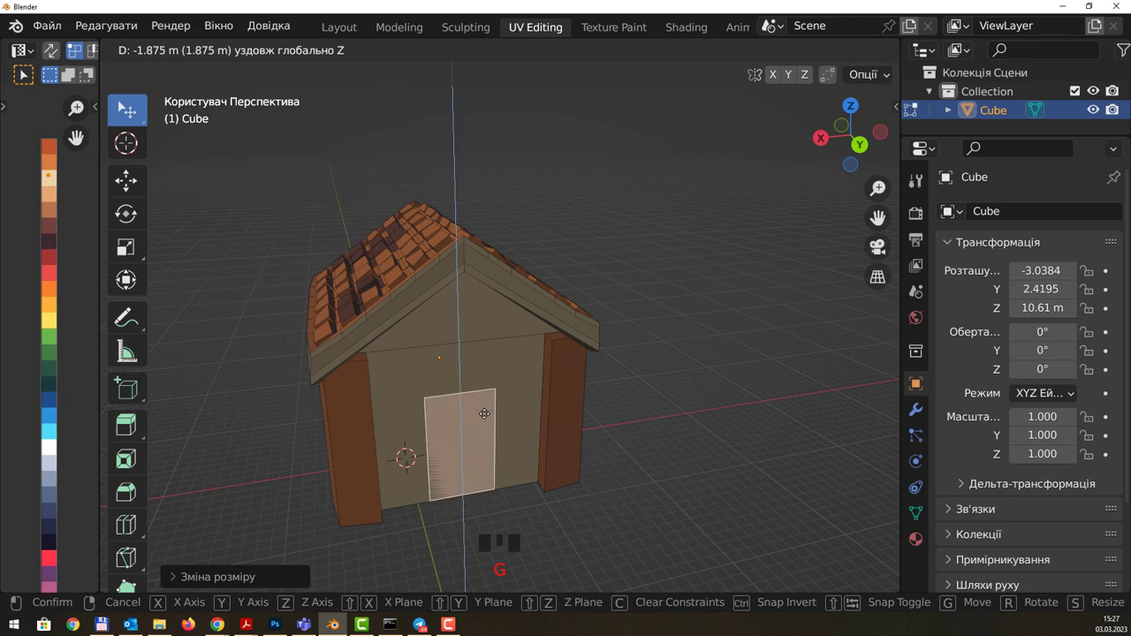
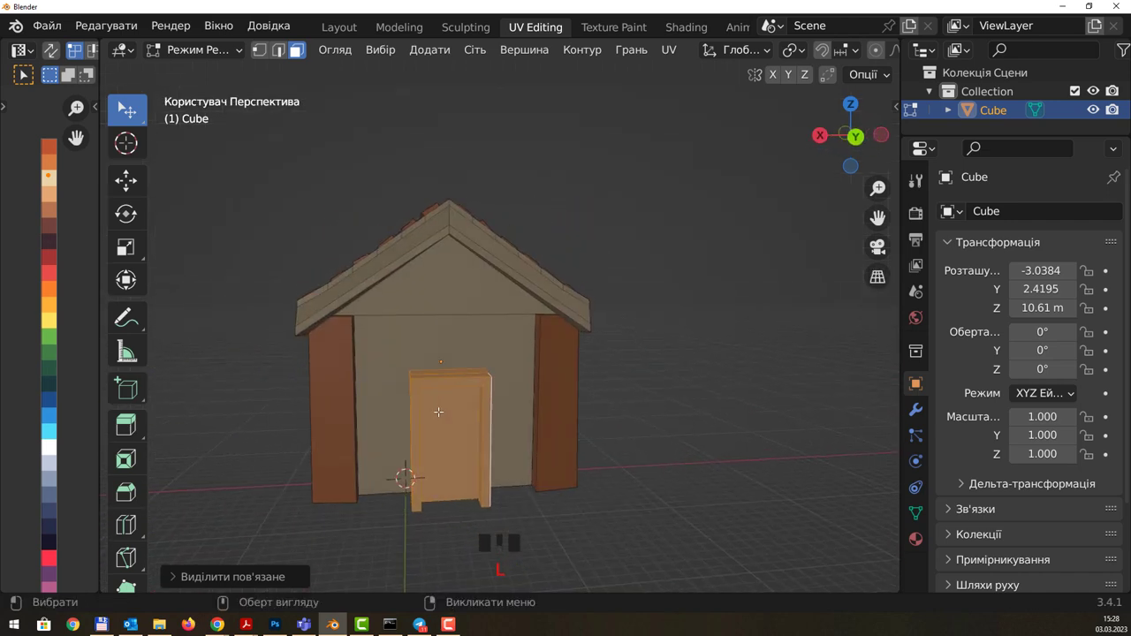
Step: Resize the orange door panel along its width to fit the doorway
key("Escape")
key("s")
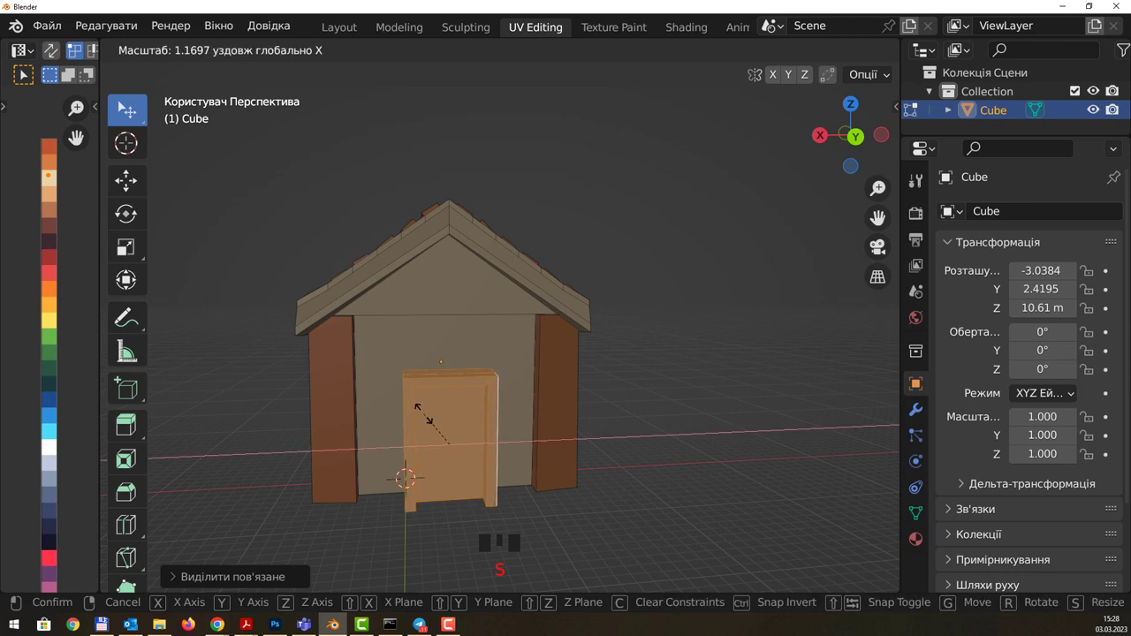
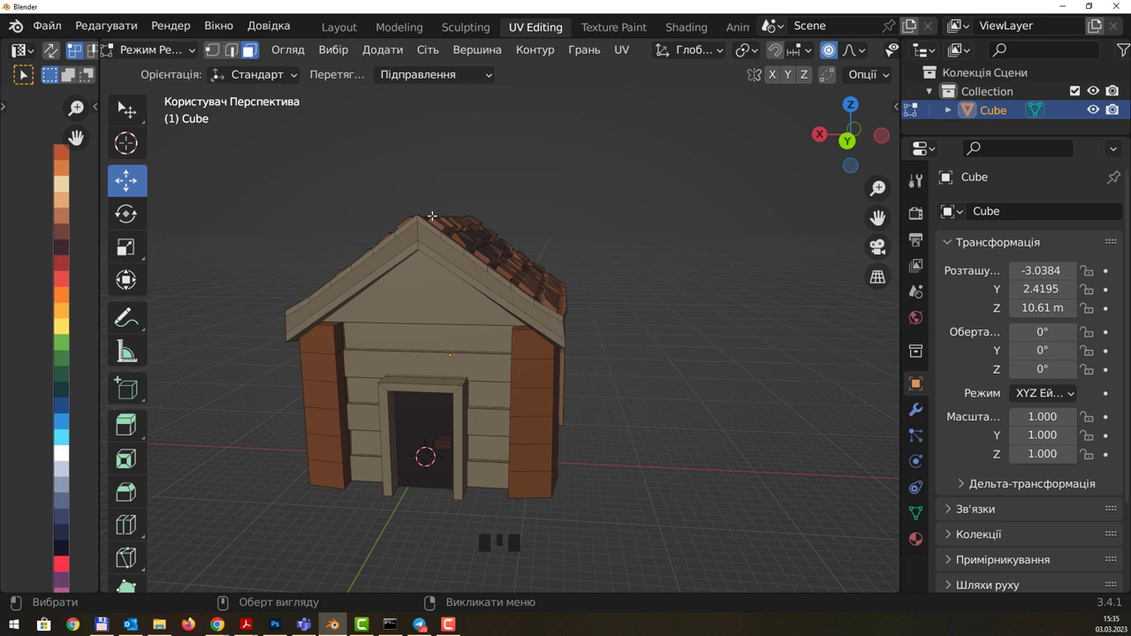
Step: Pick sections of the side corner posts and nudge them sideways to start bending the posts
left_click_drag(588, 218, 549, 398)
left_click(549, 398)
left_click_drag(640, 359, 418, 343)
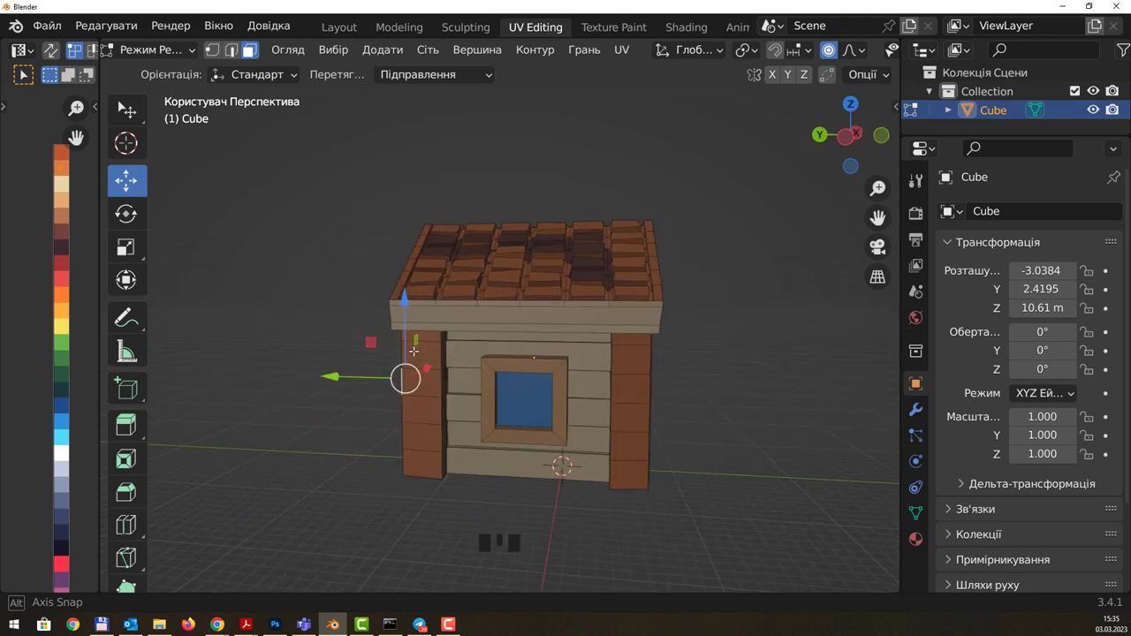
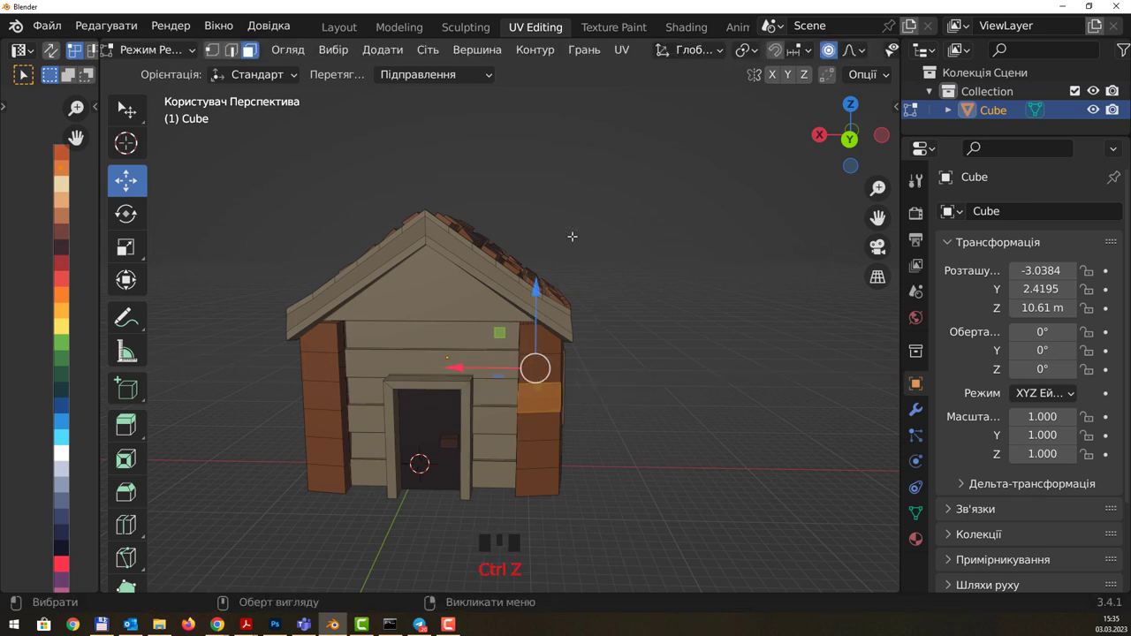
left_click_drag(597, 228, 132, 115)
left_click_drag(133, 114, 557, 290)
key("w")
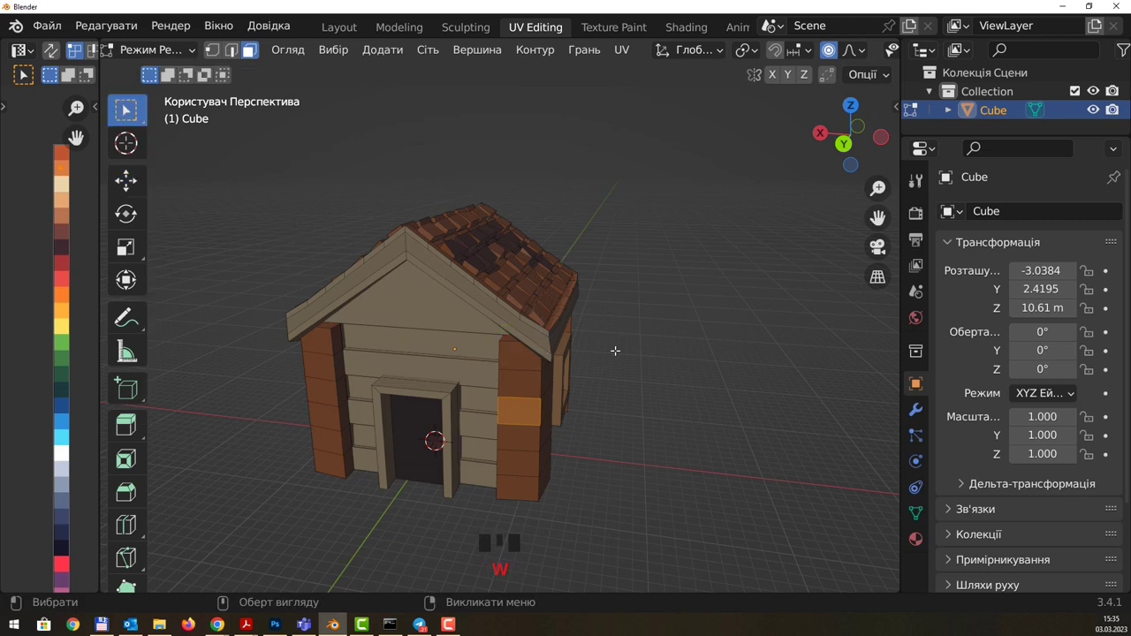
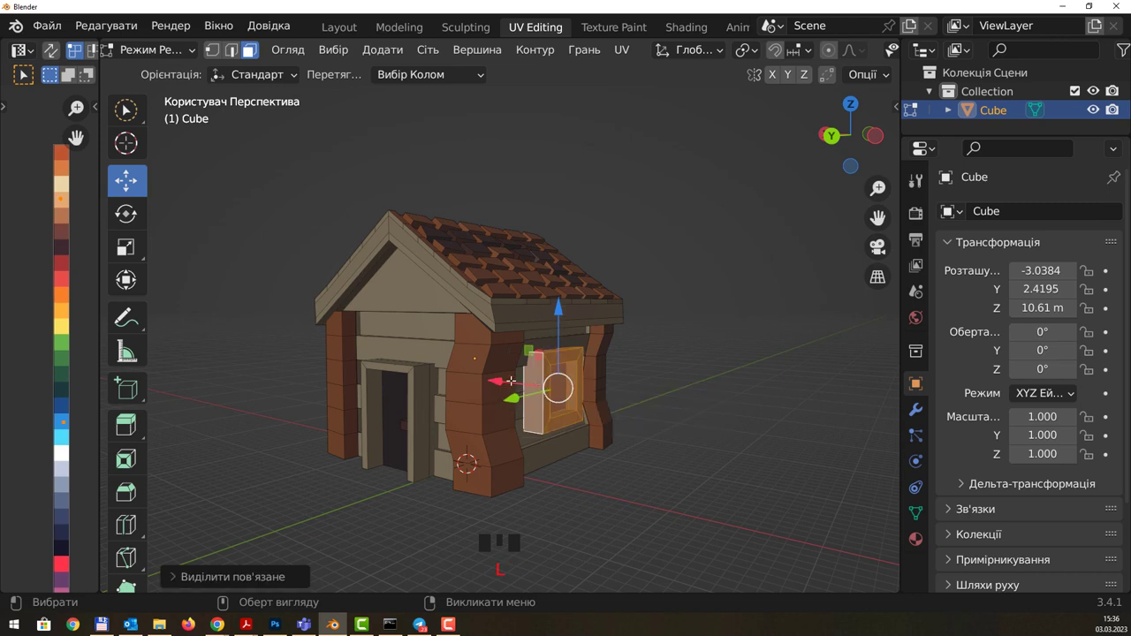
Step: Select the warped post section, then paint-select the left corner post's middle band
left_click(513, 372)
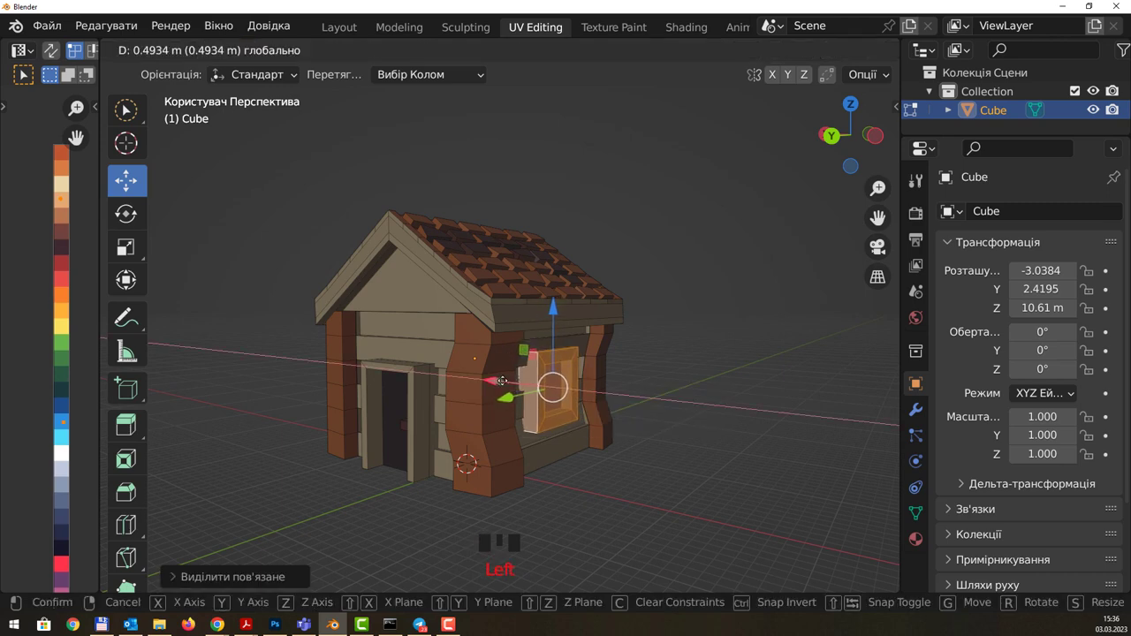
left_click_drag(554, 367, 126, 126)
left_click_drag(125, 125, 834, 55)
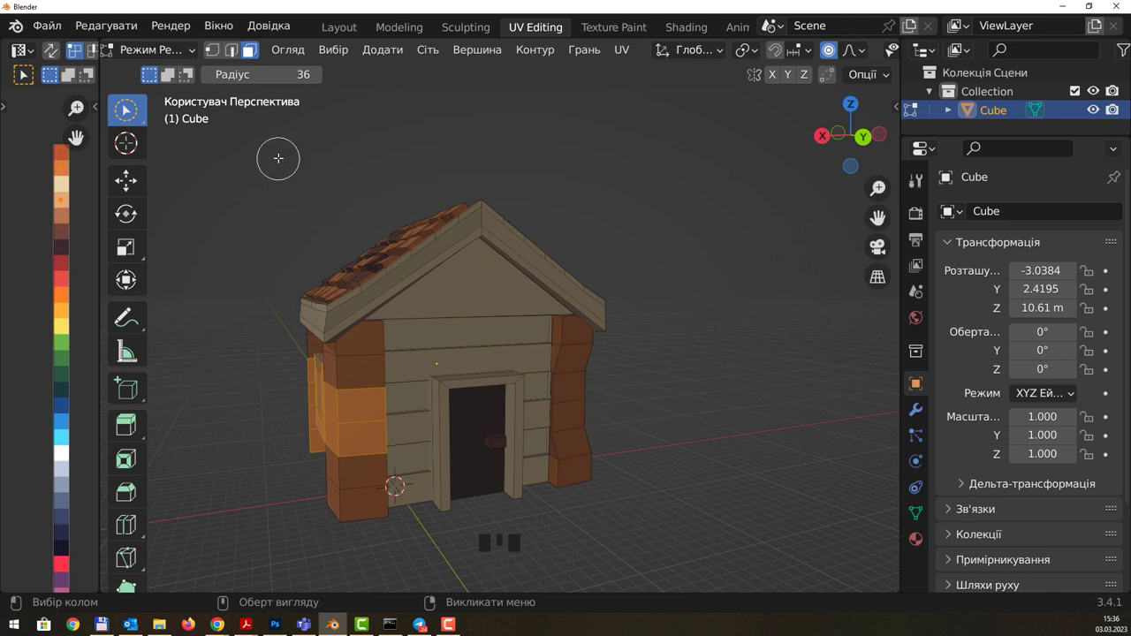
Step: Show the mesh editing Options panel with the left post band still selected
left_click(883, 80)
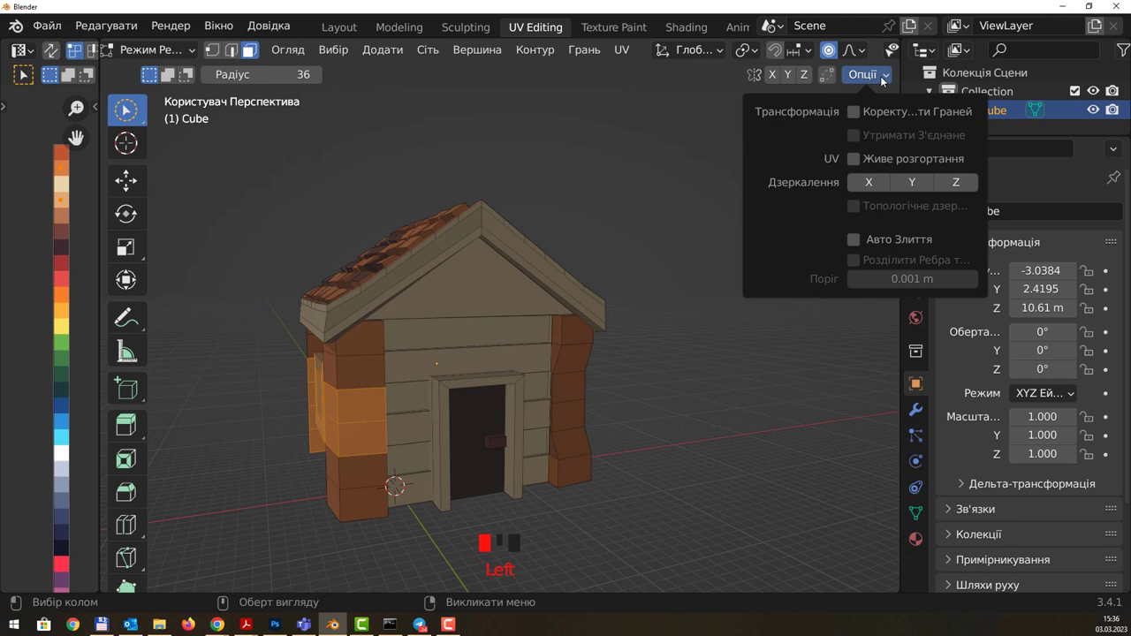
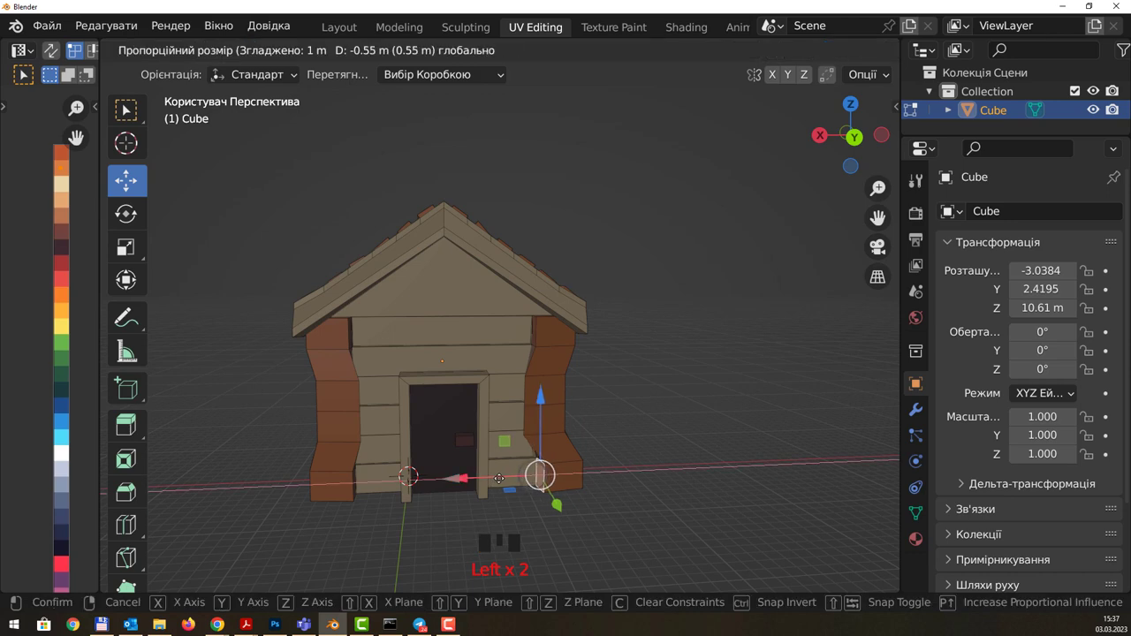
Step: Finish warping the posts, select their lower sections and make the model see-through
left_click_drag(588, 430, 613, 428)
left_click_drag(657, 414, 520, 432)
key("ctrl+z")
left_click(630, 443)
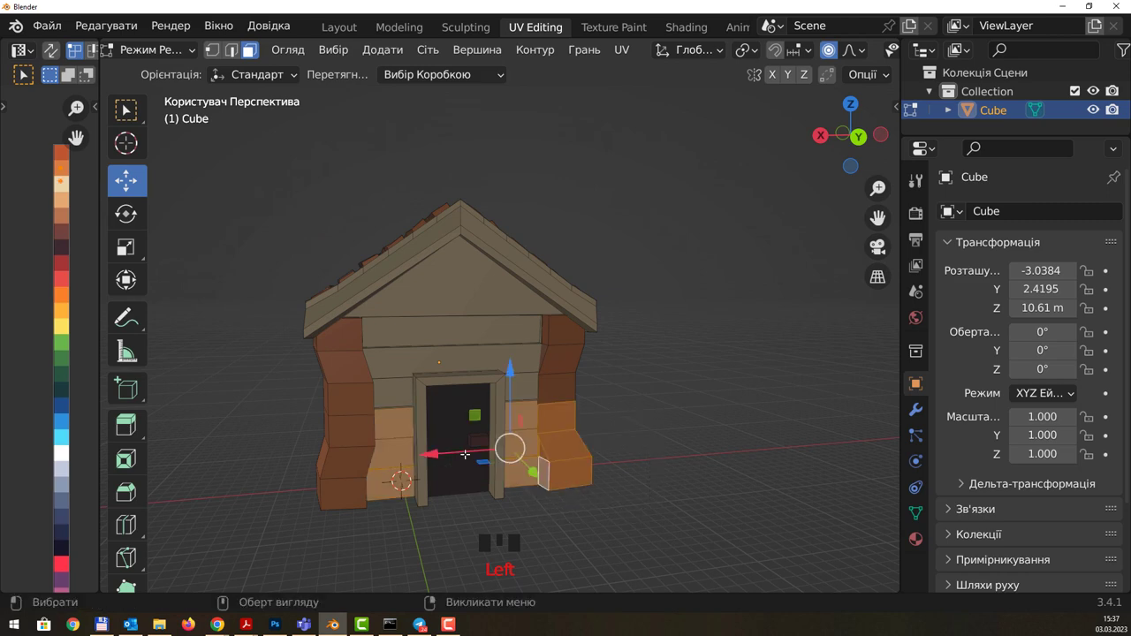
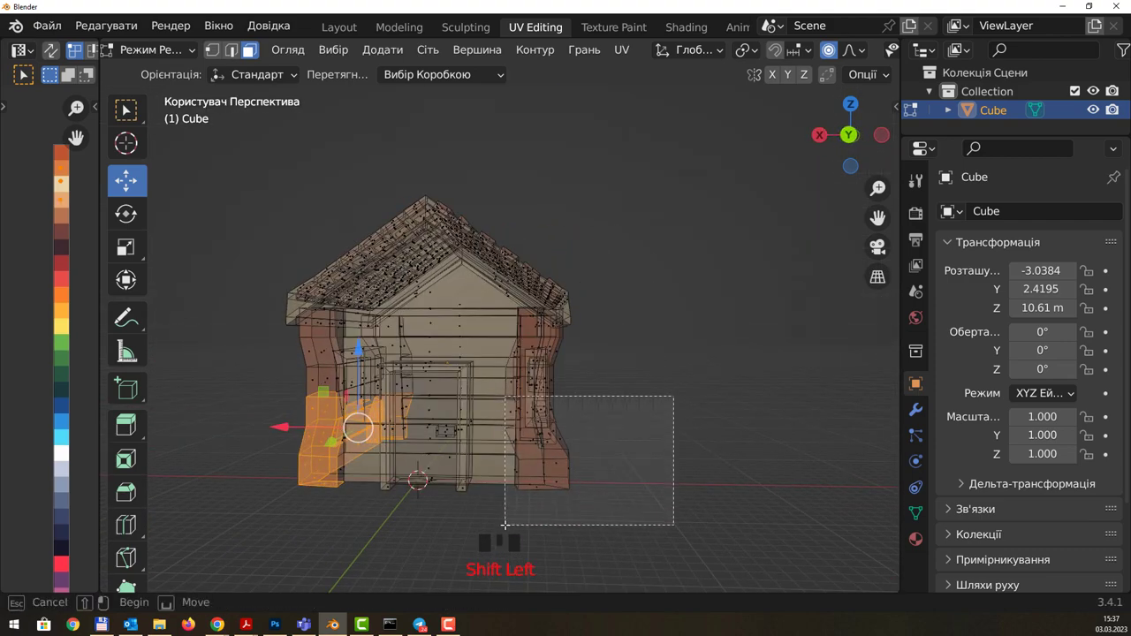
Step: Move the lower post sections sideways, then widen them along X so the base flares outward
key("g")
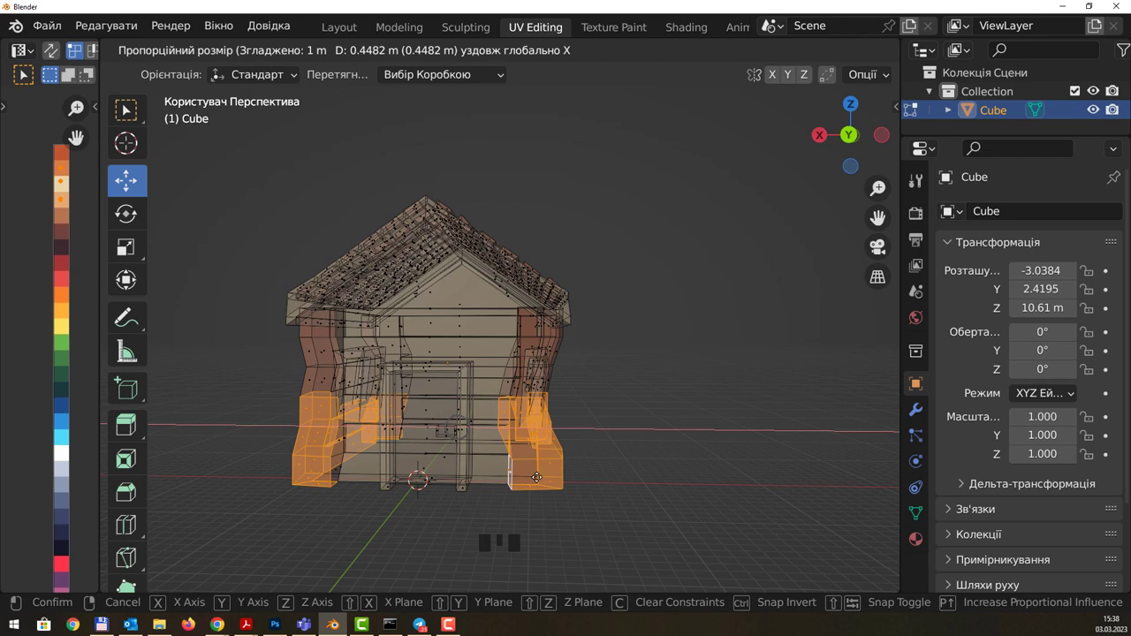
key("s")
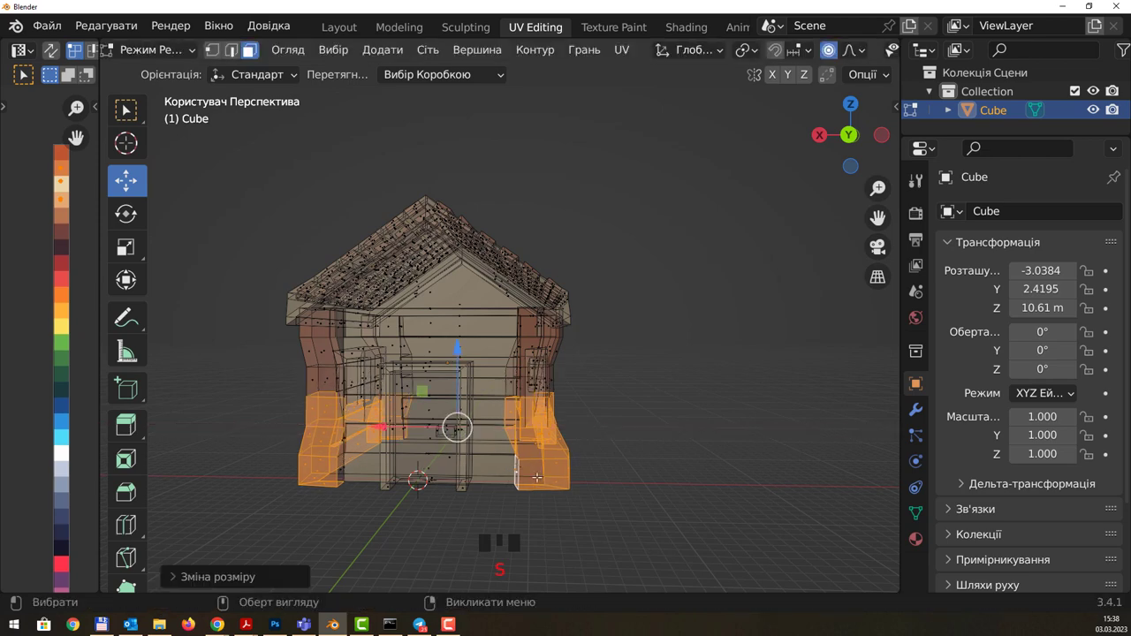
key("s")
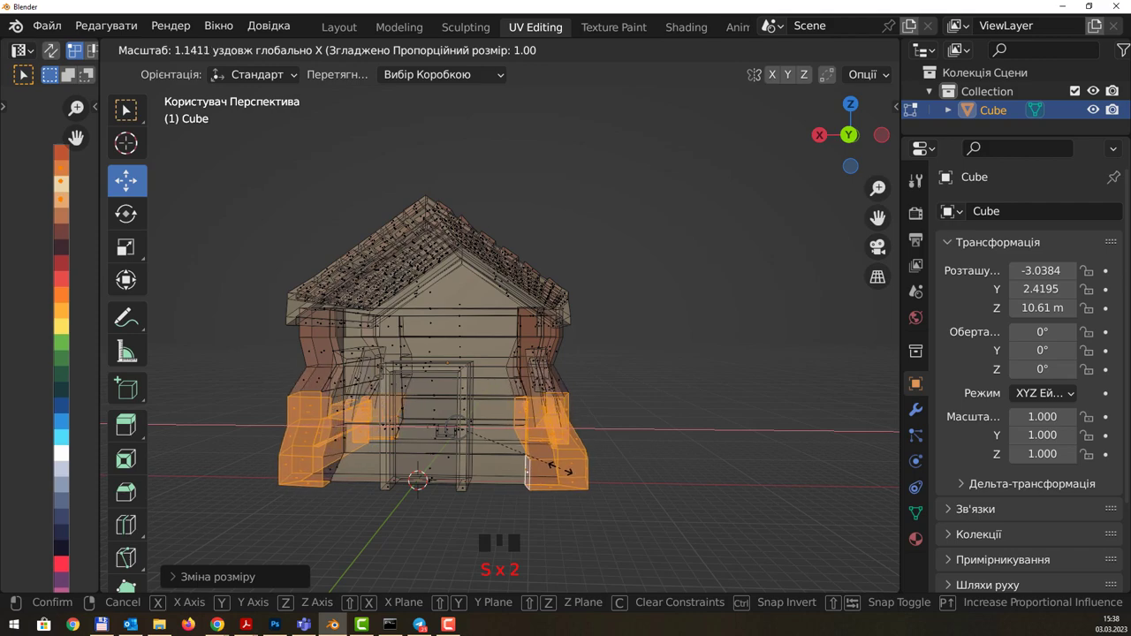
left_click(658, 440)
left_click_drag(657, 422, 711, 445)
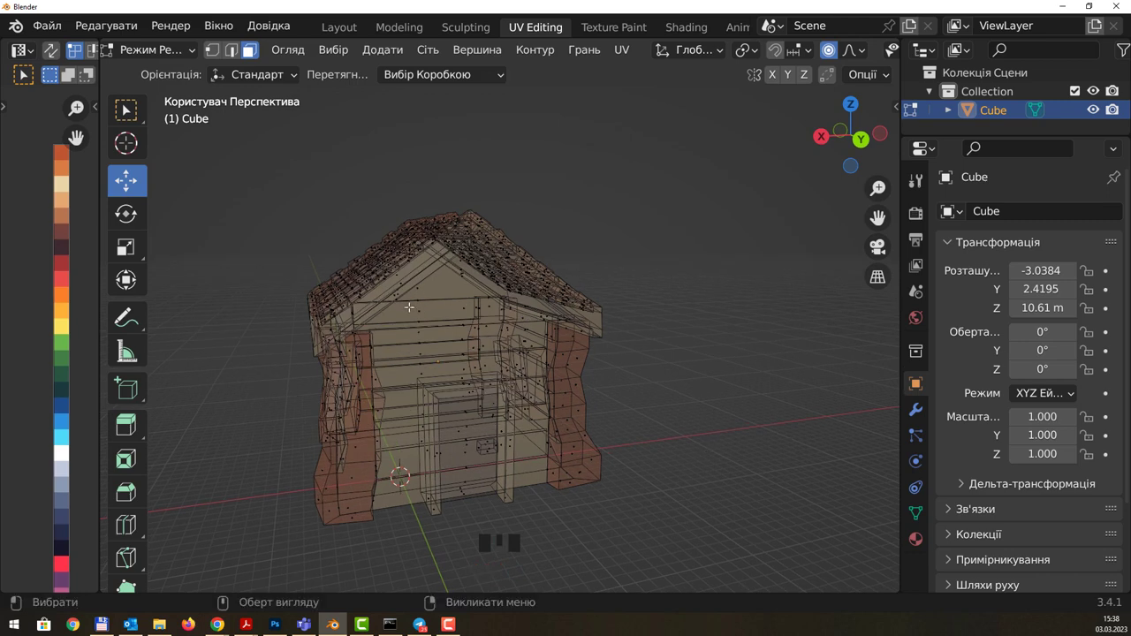
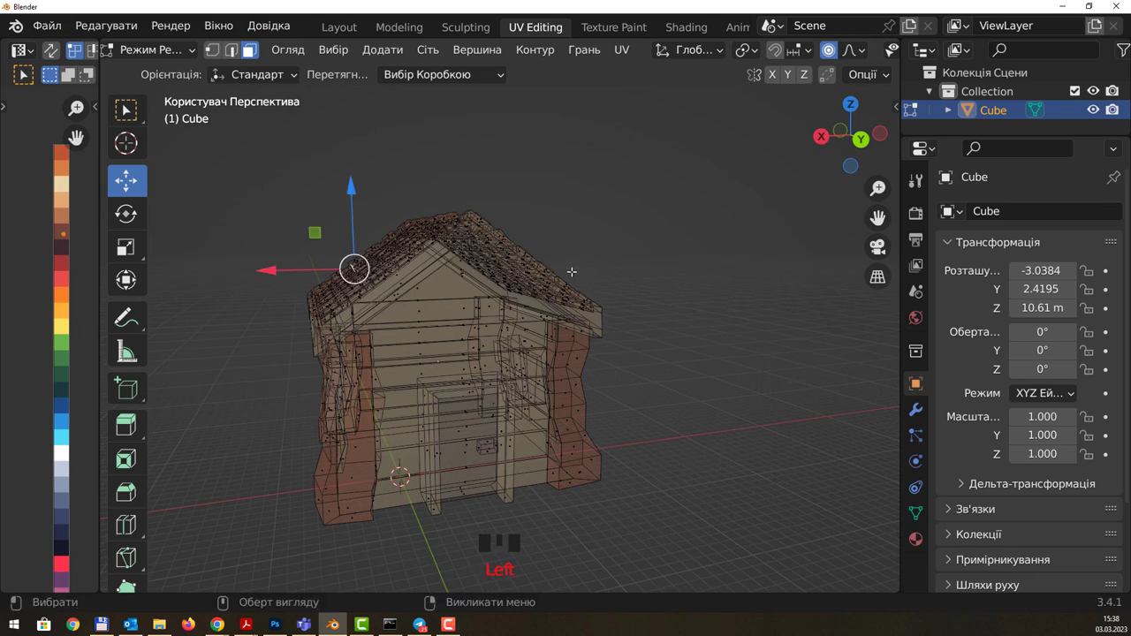
Step: Turn off X-ray, look down at the roof and push roof tiles out of line with soft falloff
key("alt+z")
middle_click(484, 184)
left_click_drag(614, 219, 345, 215)
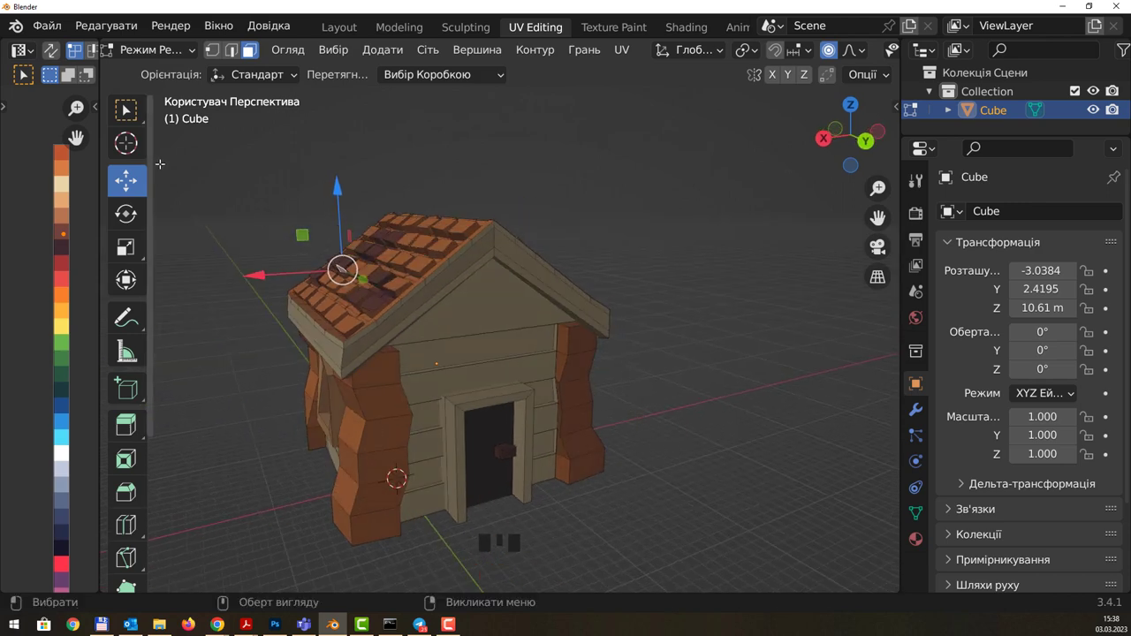
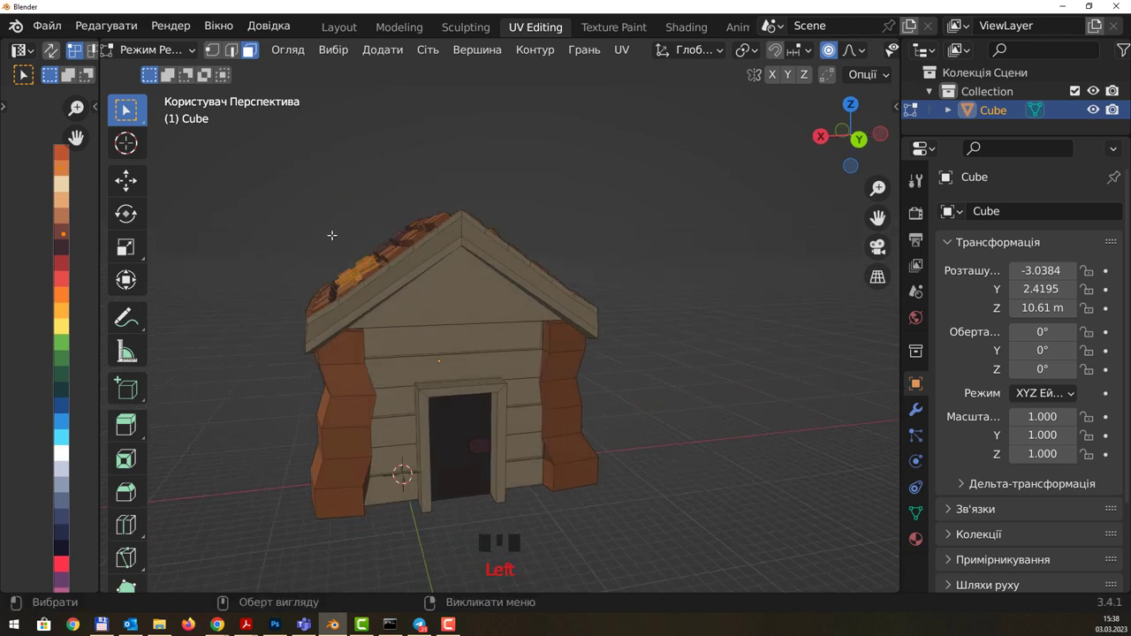
key("g")
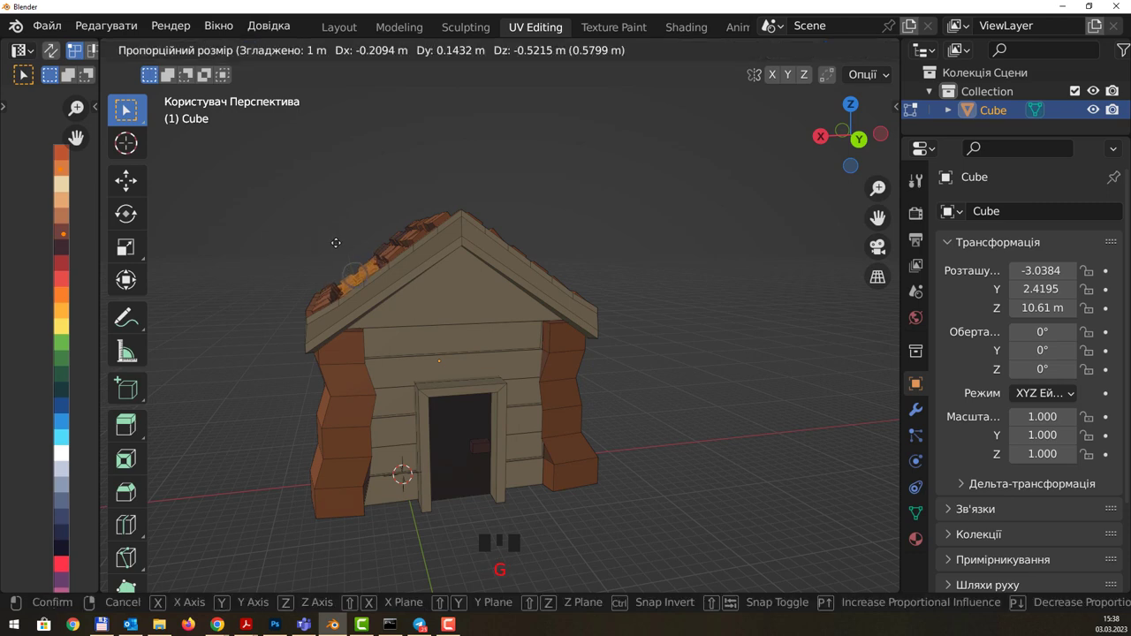
left_click_drag(690, 163, 518, 251)
left_click(517, 251)
Step: Bend further roof and wall sections with more proportional moves for a wobbly look
left_click_drag(637, 226, 606, 238)
left_click(606, 237)
left_click_drag(618, 224, 567, 214)
key("g")
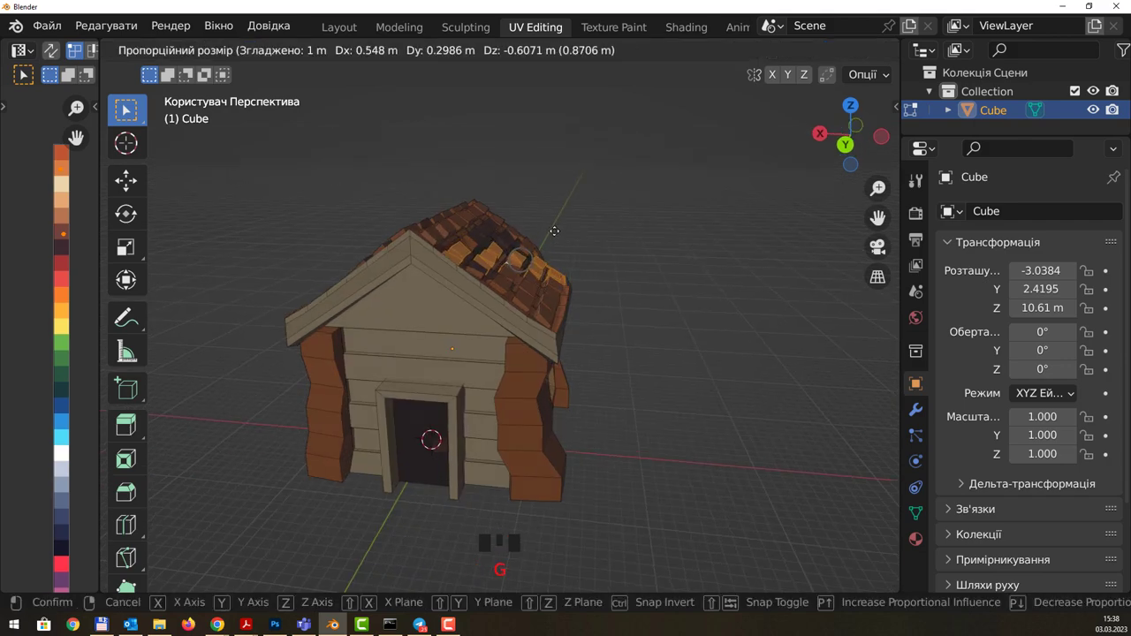
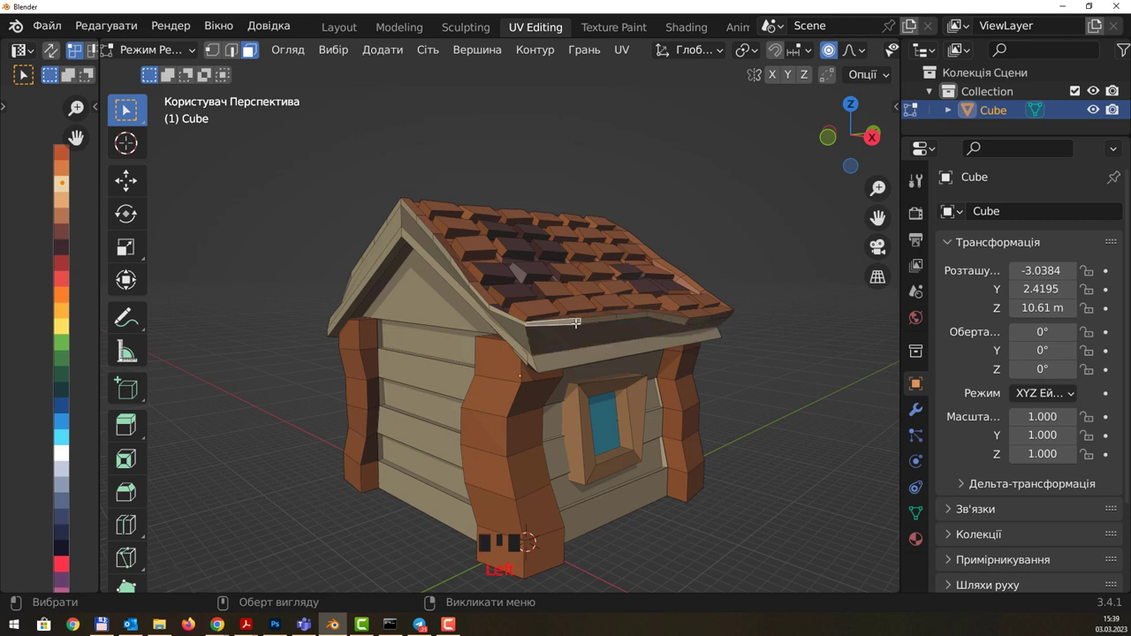
Step: Squash the selected front geometry vertically with proportional falloff for a lopsided gable
key("r")
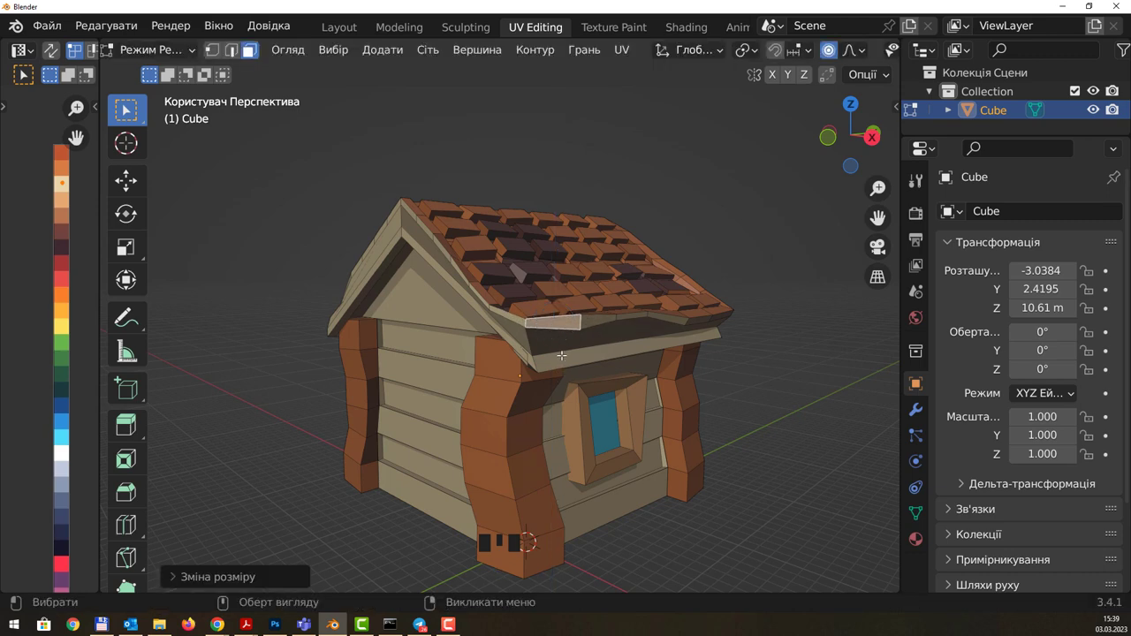
key("g")
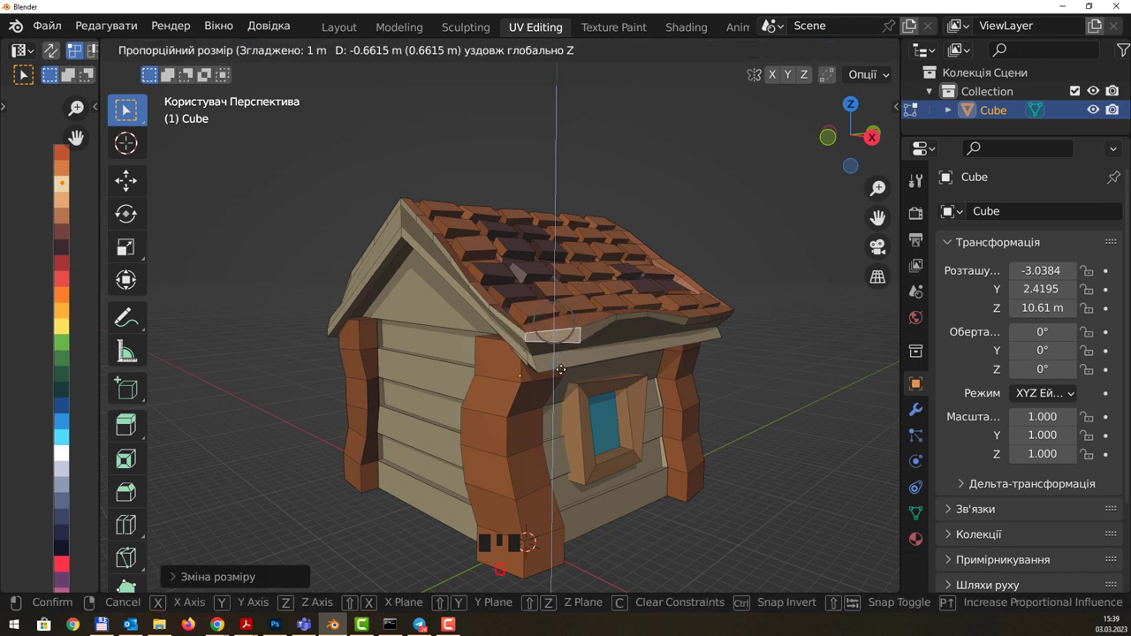
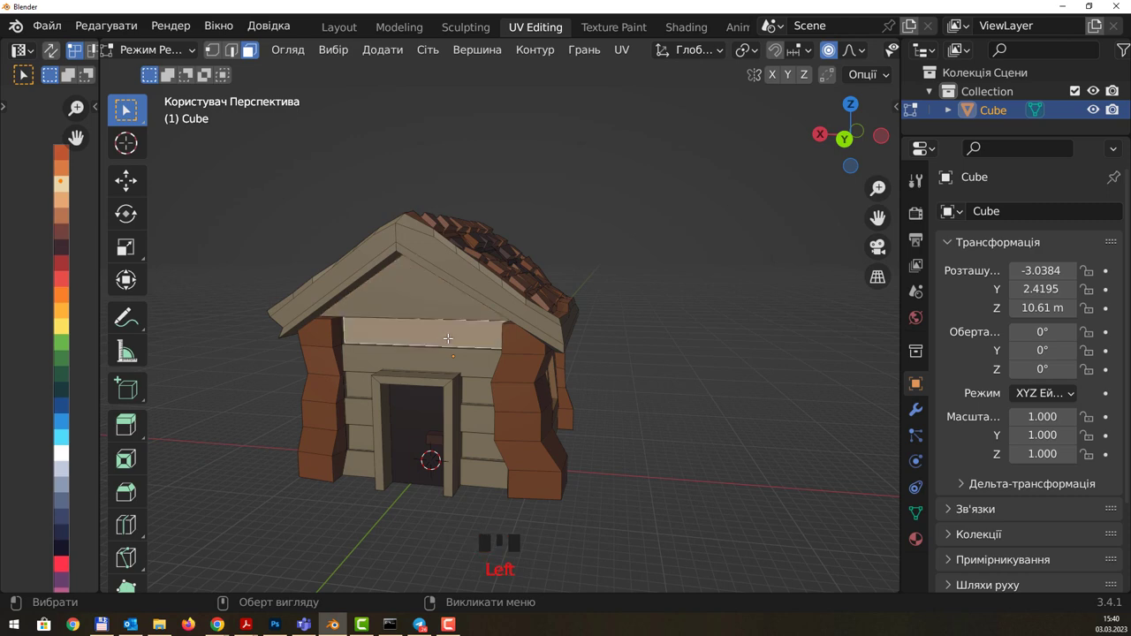
Step: Select the whole connected side window frame and shift it sideways with smooth falloff
key("ctrl+l")
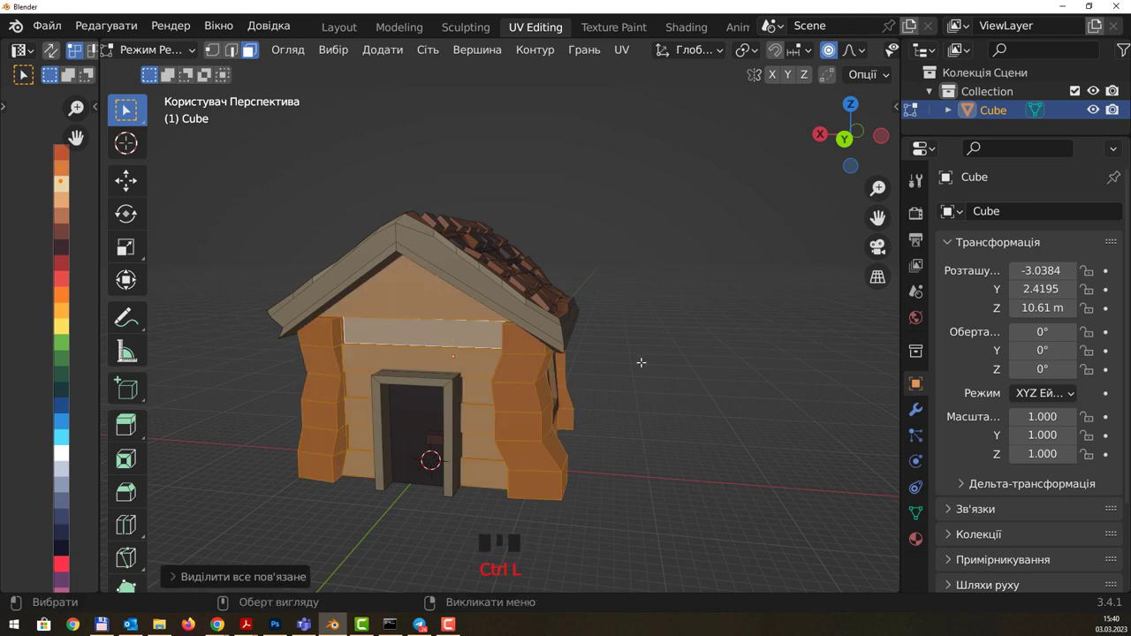
left_click_drag(693, 385, 707, 328)
left_click(708, 328)
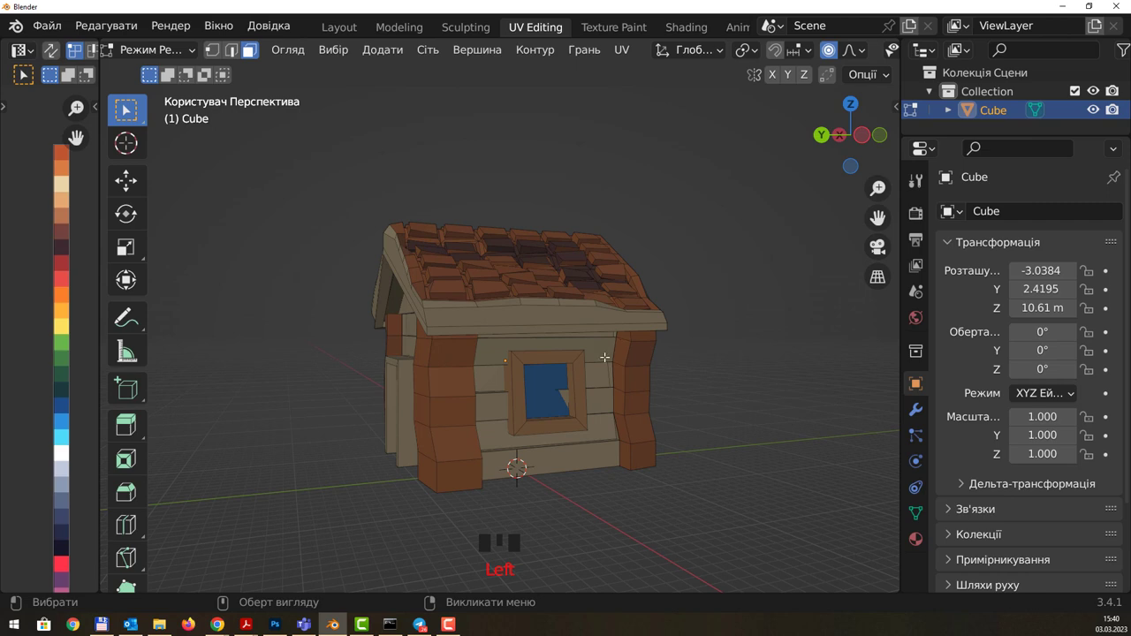
left_click(524, 397)
key("l")
key("g")
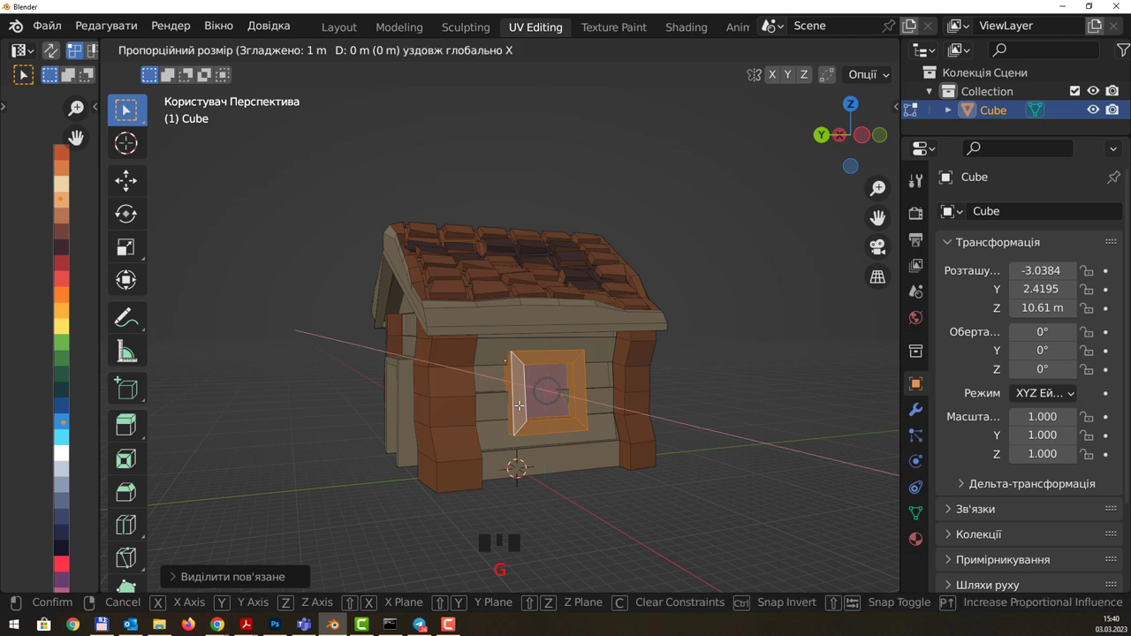
left_click(760, 343)
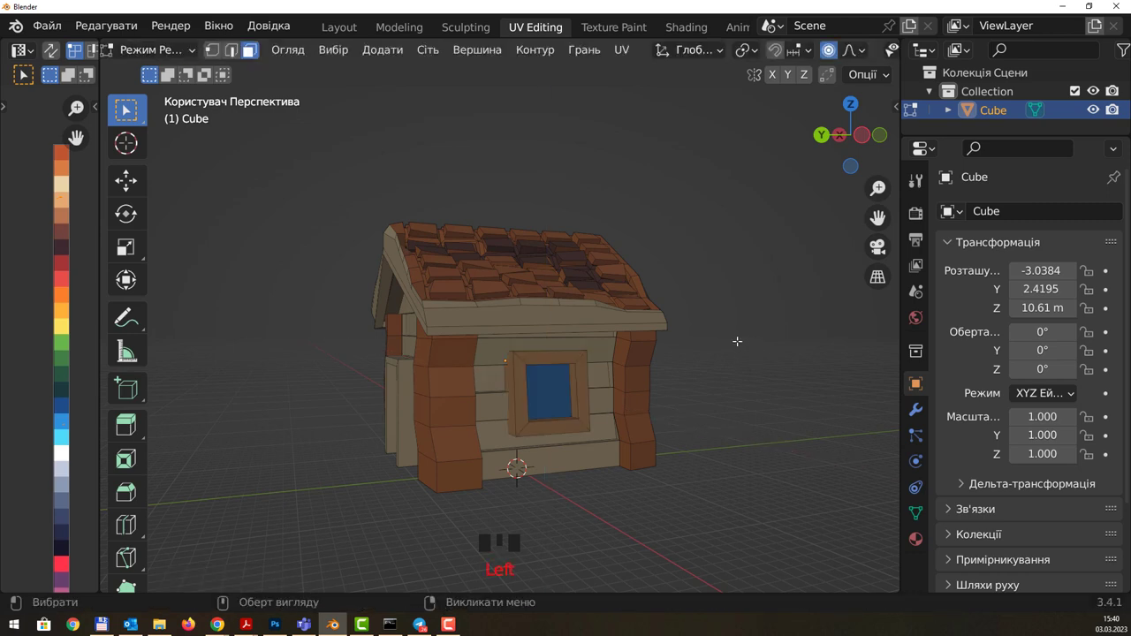
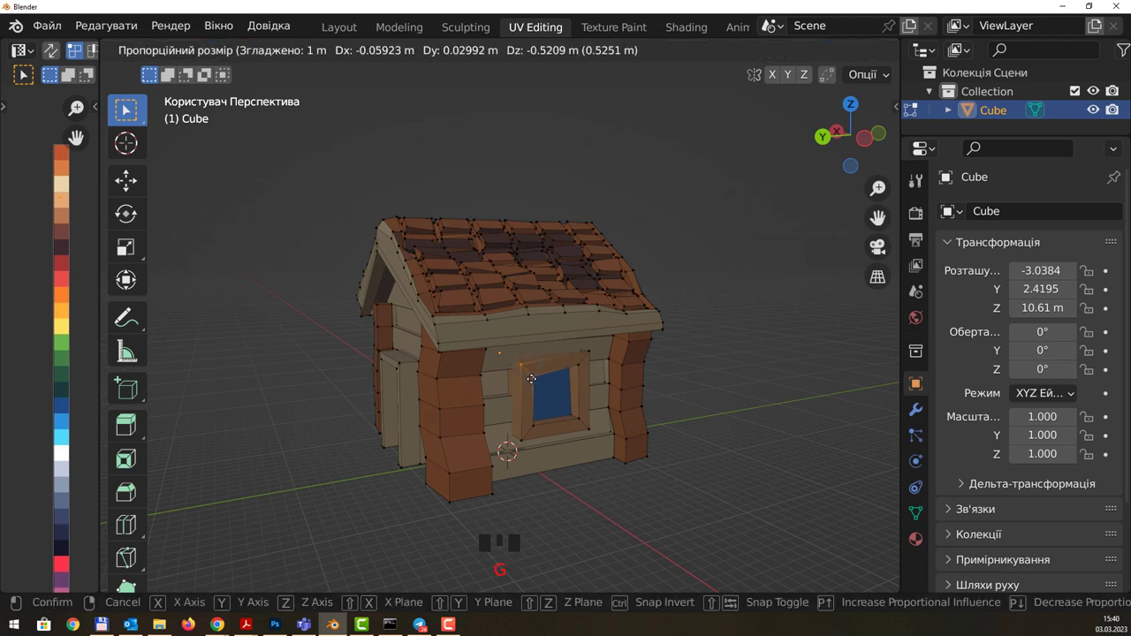
Step: Warp the vertices around the side window frame, then begin knife-cutting cracks on the front wall
left_click_drag(720, 339, 734, 333)
left_click(734, 333)
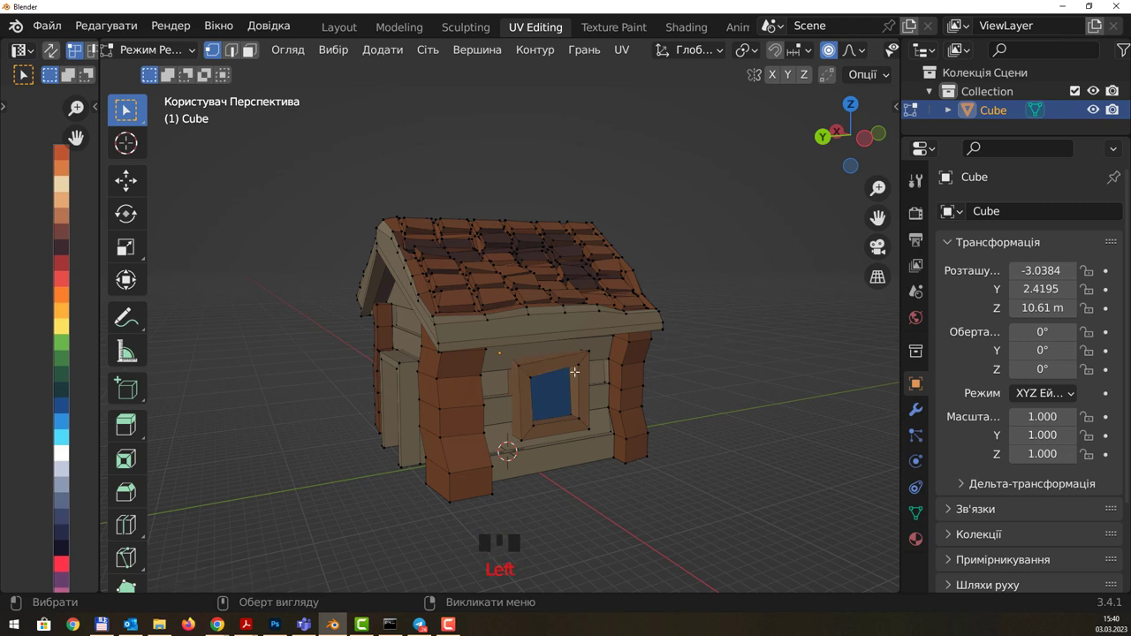
left_click_drag(584, 370, 609, 370)
key("k")
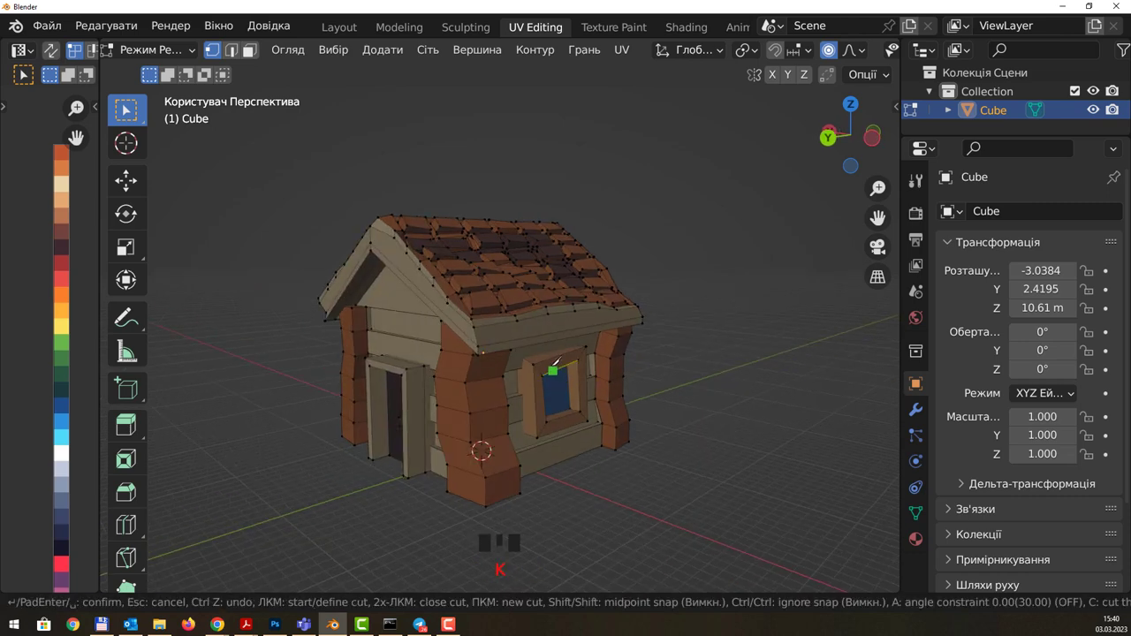
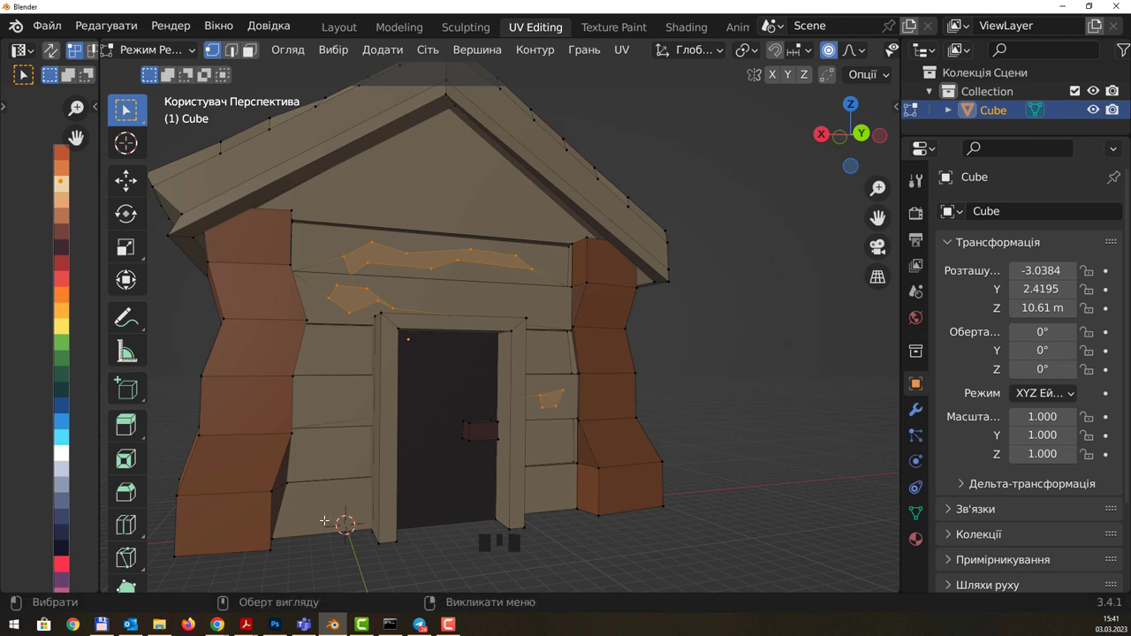
Step: Knife-cut another jagged crack into the lowest front-wall plank near the door corner
key("k")
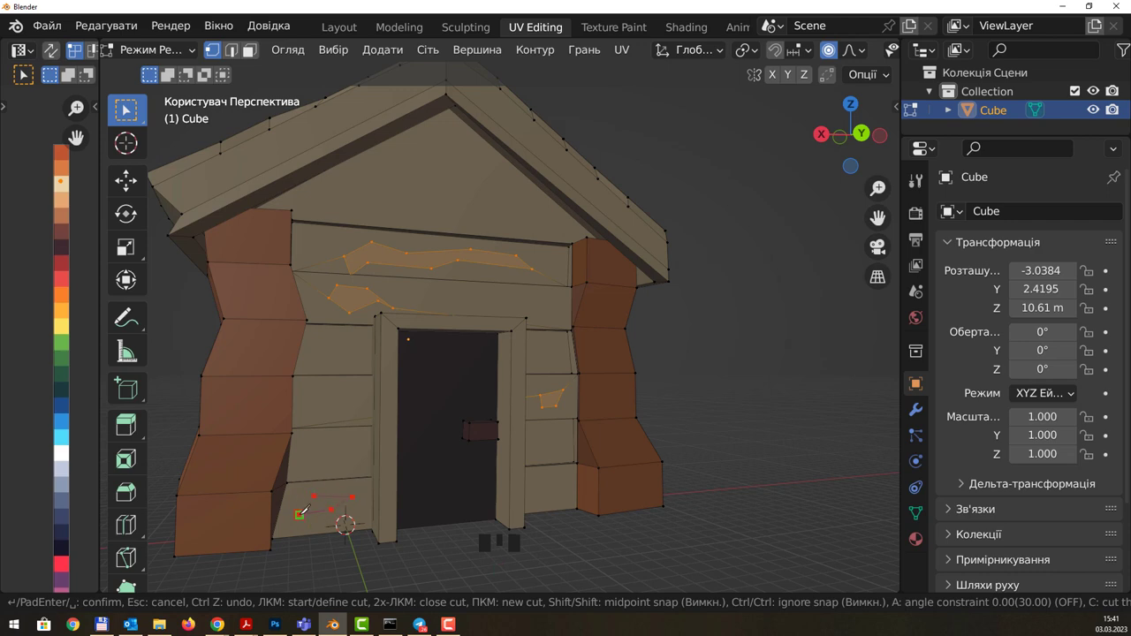
key("k")
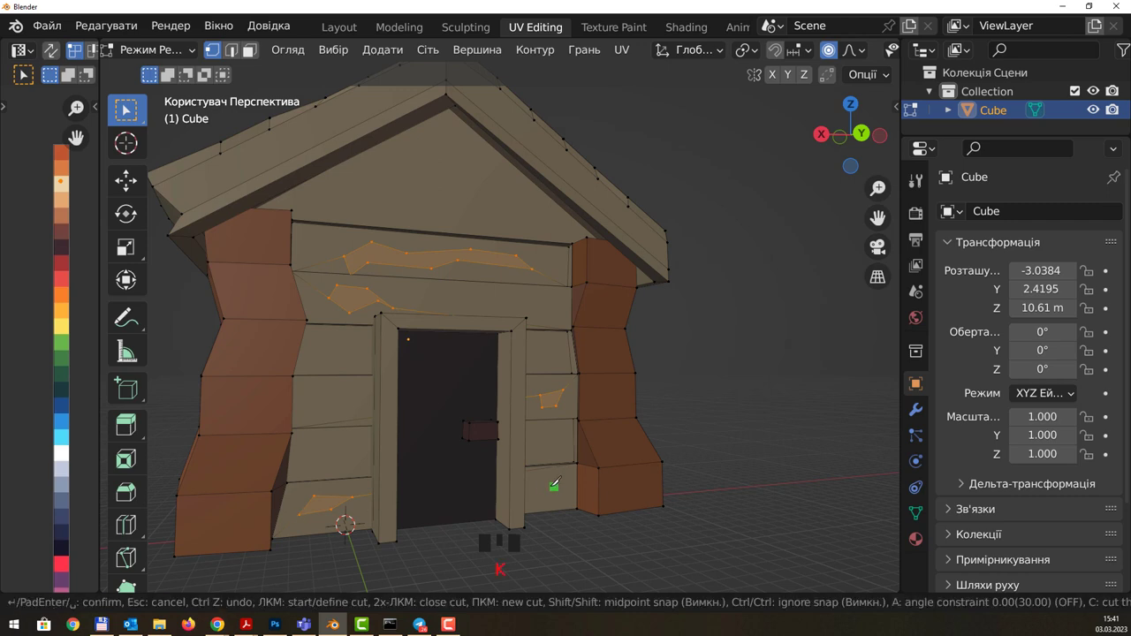
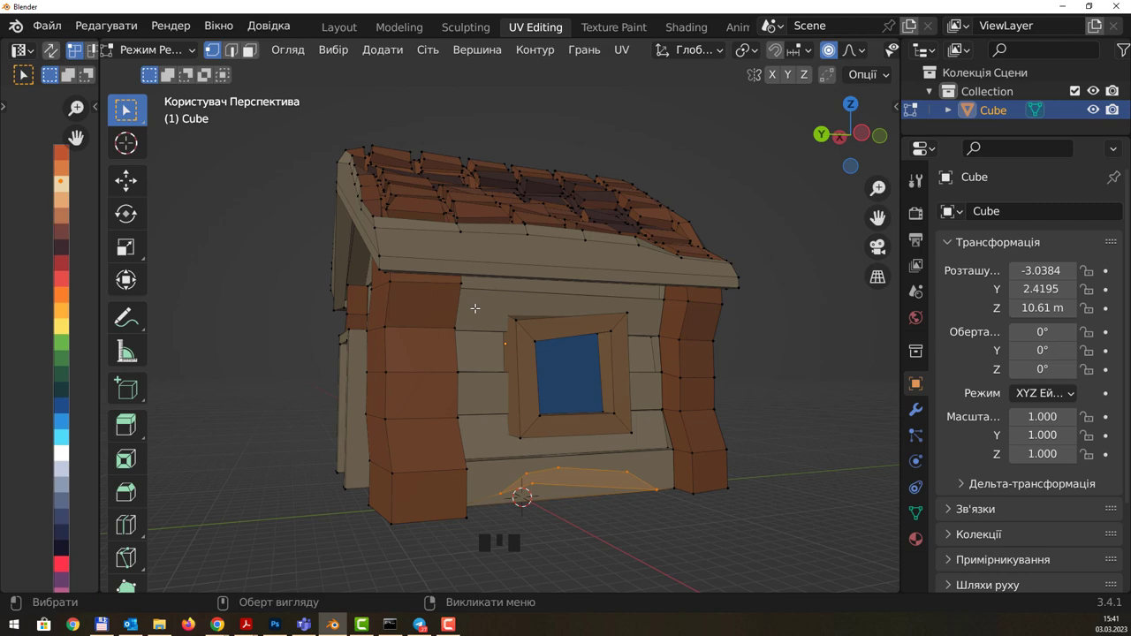
Step: Knife-cut a crack outline into a lower plank of the window-side wall
key("k")
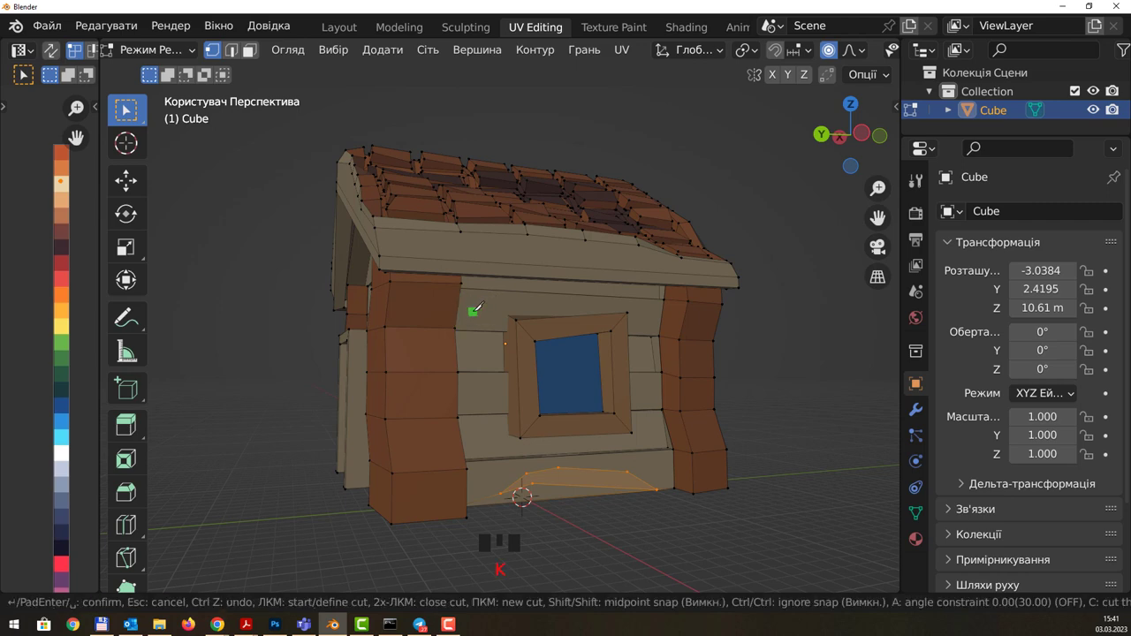
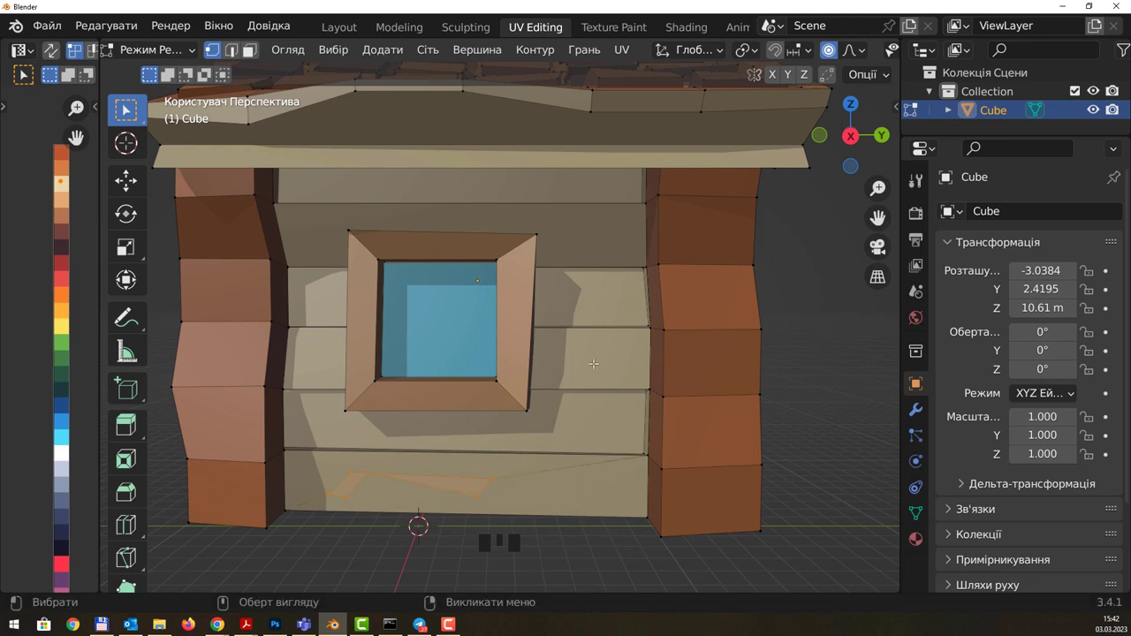
Step: Knife-cut jagged cracks on the planks beside and above the window frame
key("k")
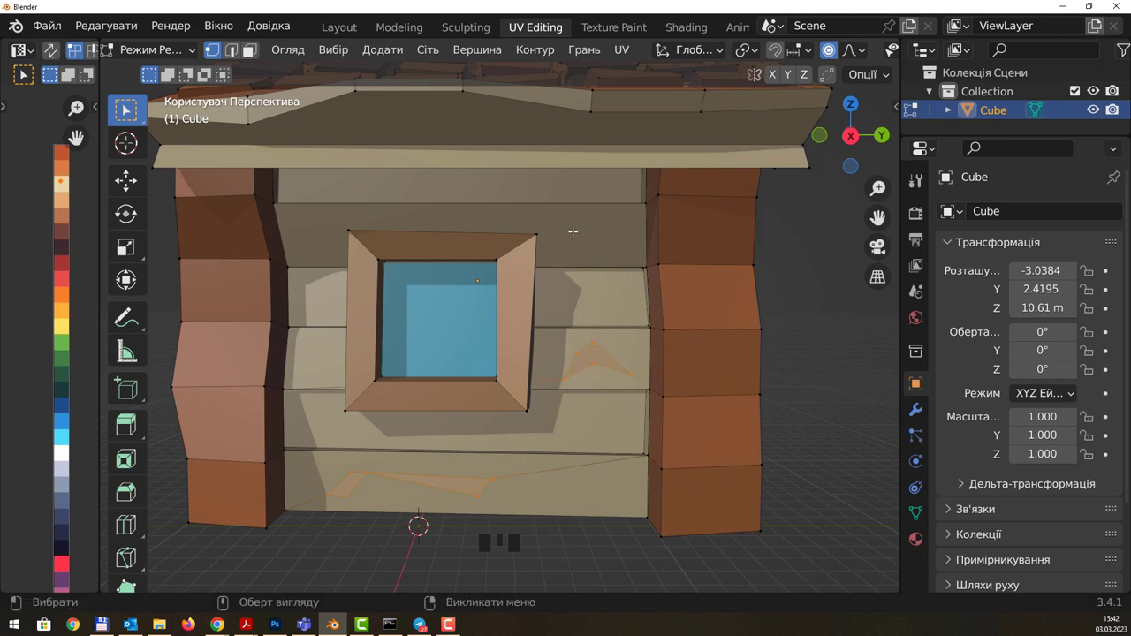
key("k")
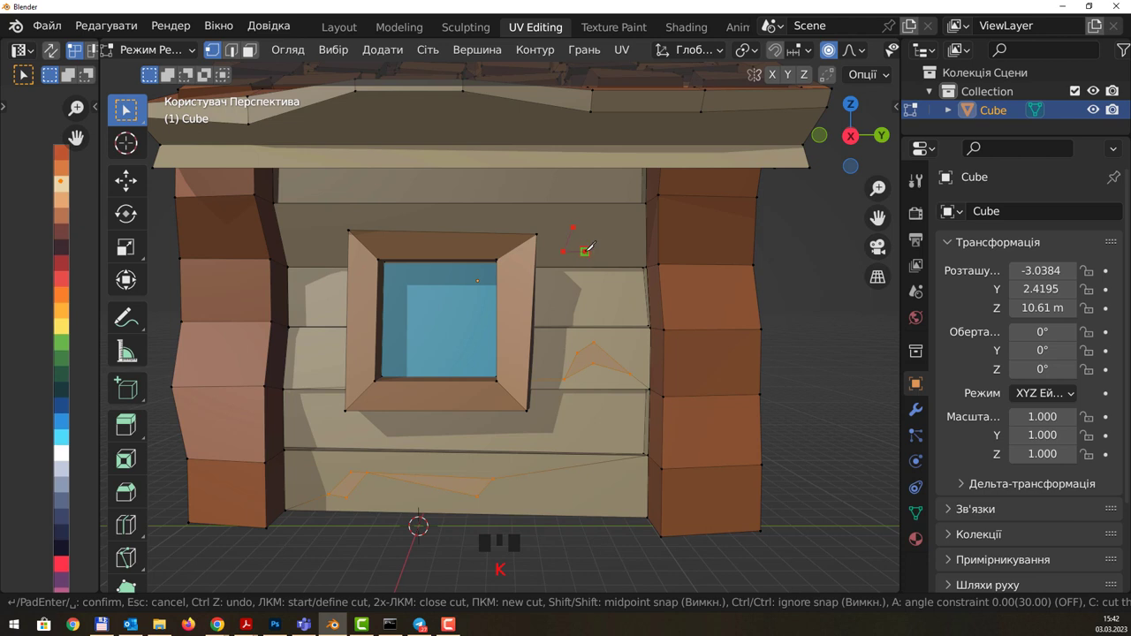
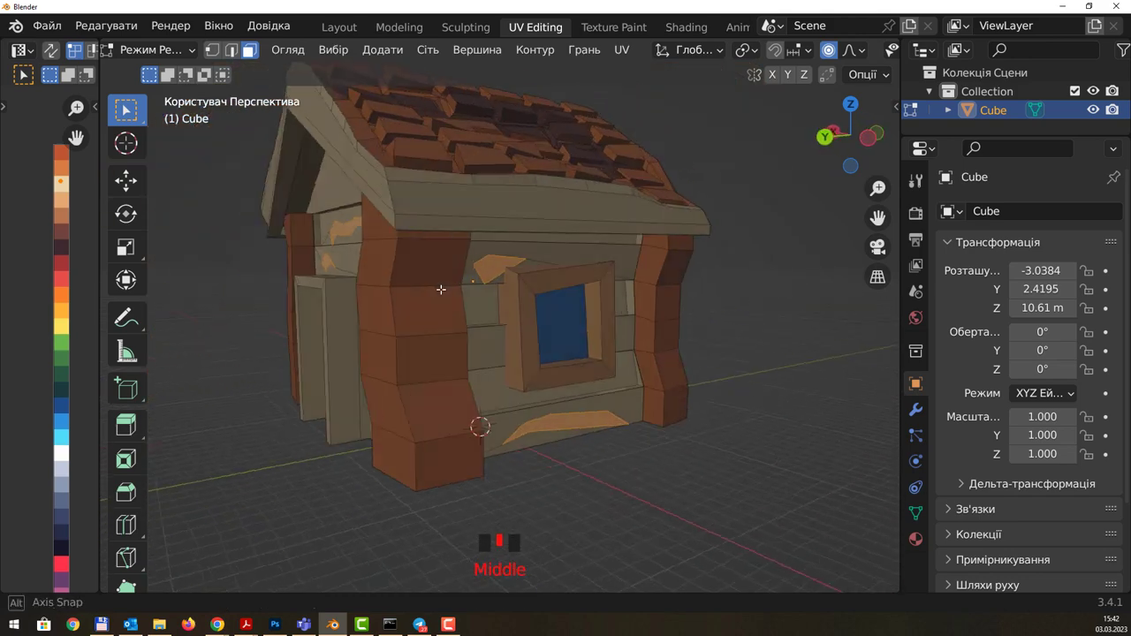
Step: Extrude the door-frame faces along their normals into a thick raised frame and inspect it
key("e")
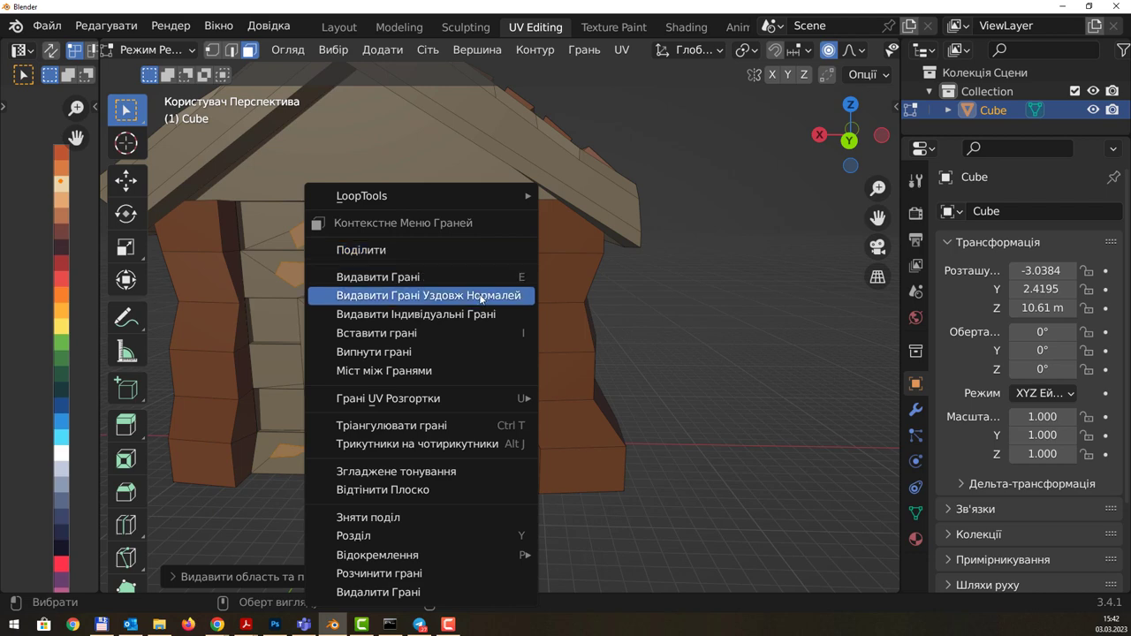
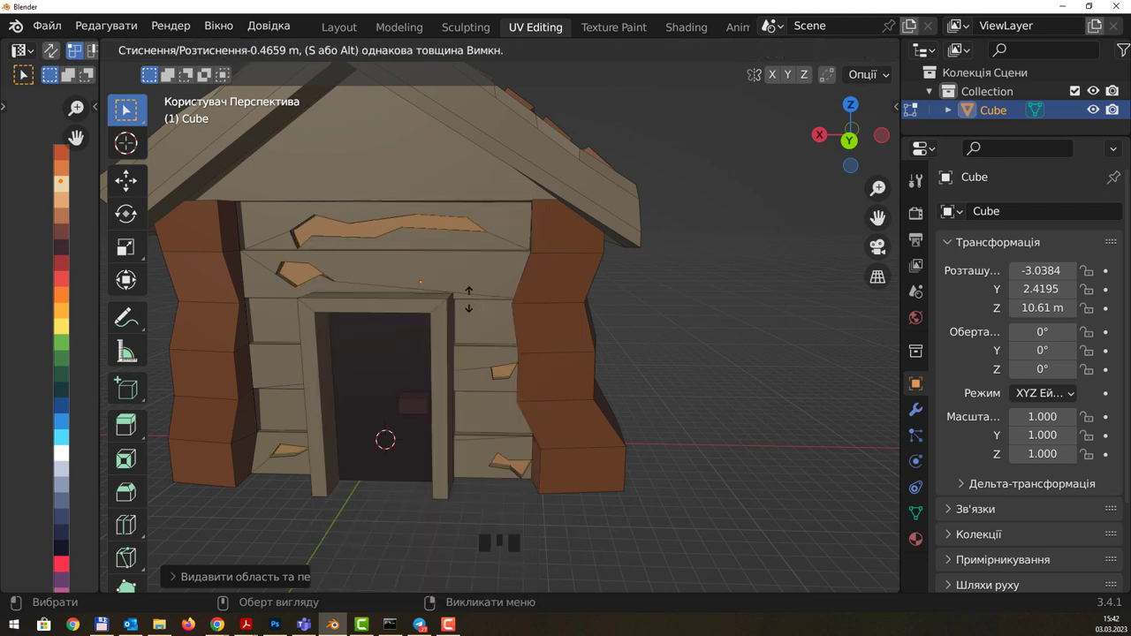
left_click_drag(486, 273, 596, 285)
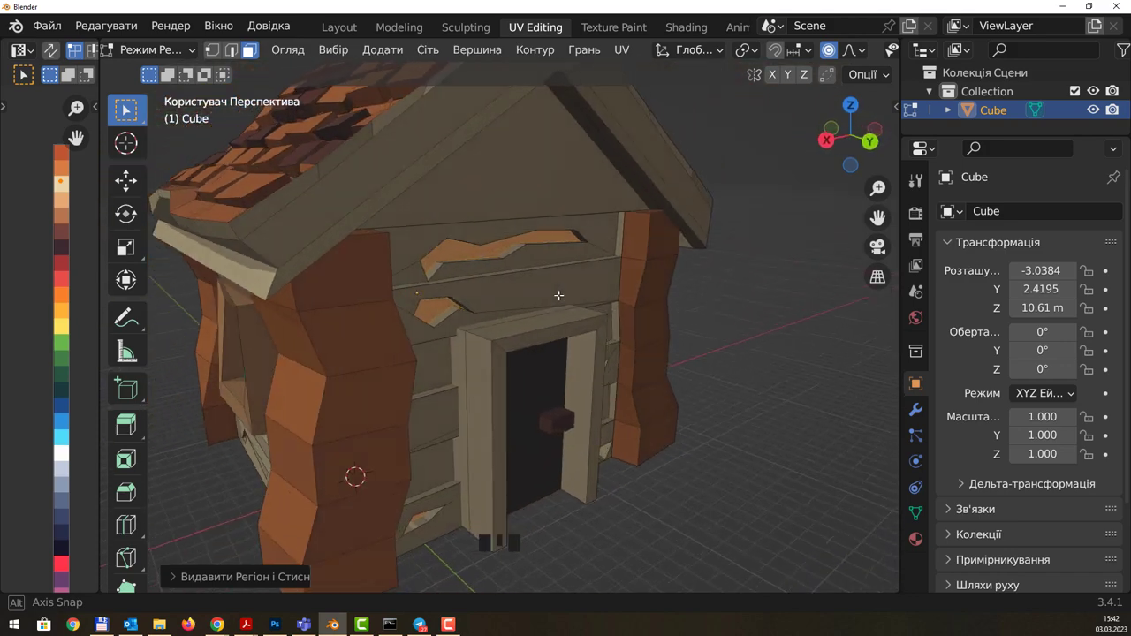
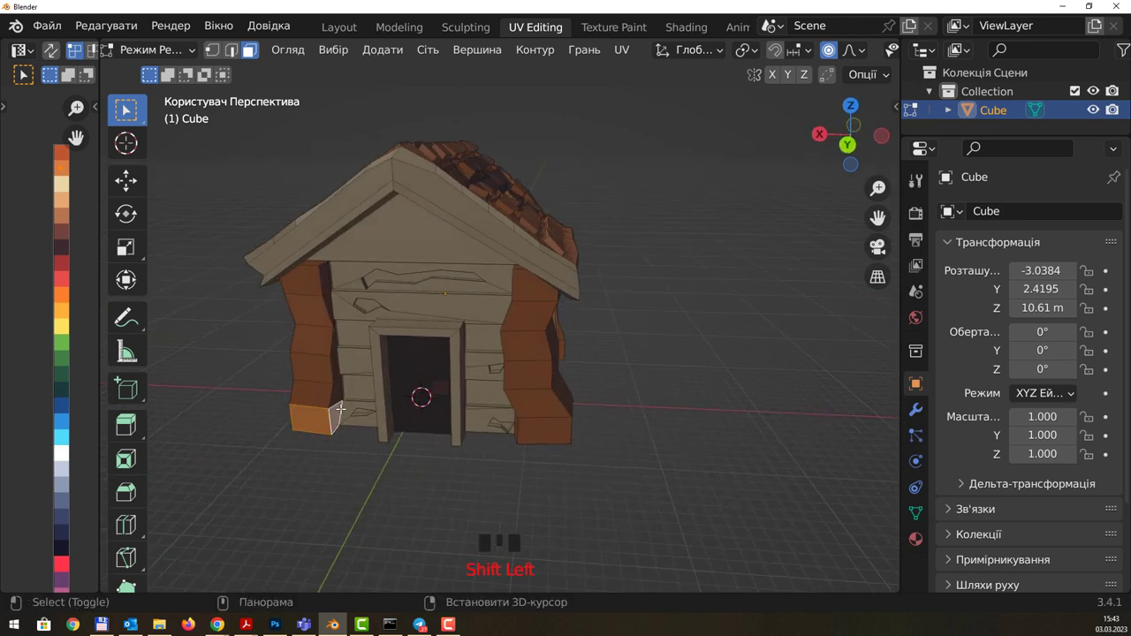
Step: Select the bottom faces of all four corner pillars for the block feet
left_click_drag(522, 409, 578, 407)
left_click(577, 408)
left_click(595, 401)
left_click_drag(632, 387, 400, 388)
left_click(400, 388)
left_click(422, 382)
left_click_drag(542, 388, 614, 375)
left_click(614, 374)
left_click(628, 375)
left_click_drag(696, 369, 427, 409)
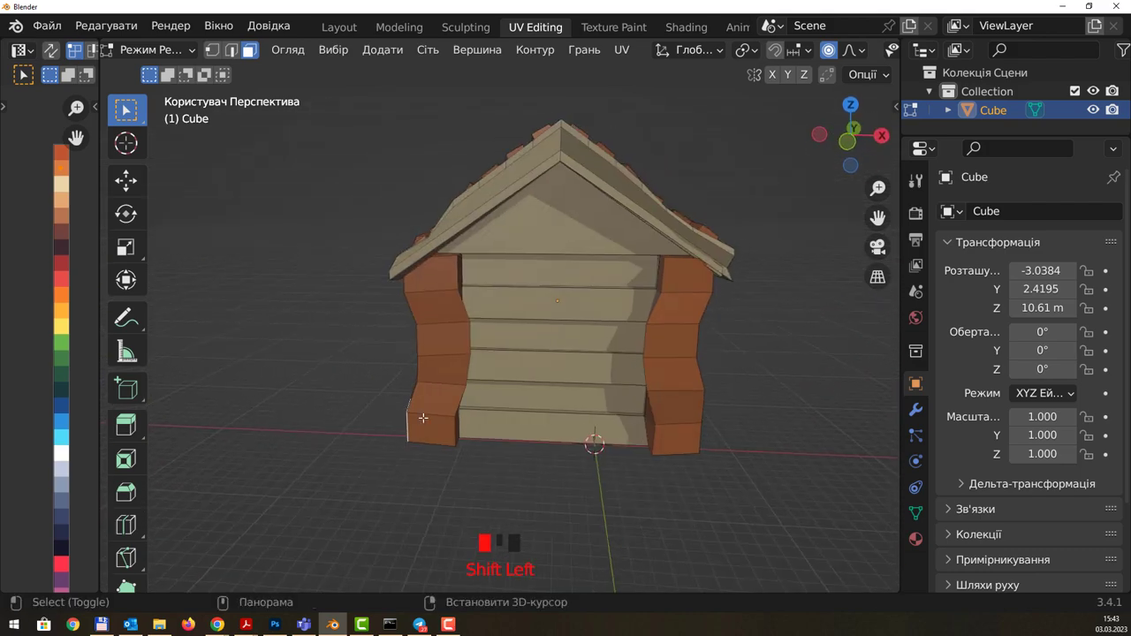
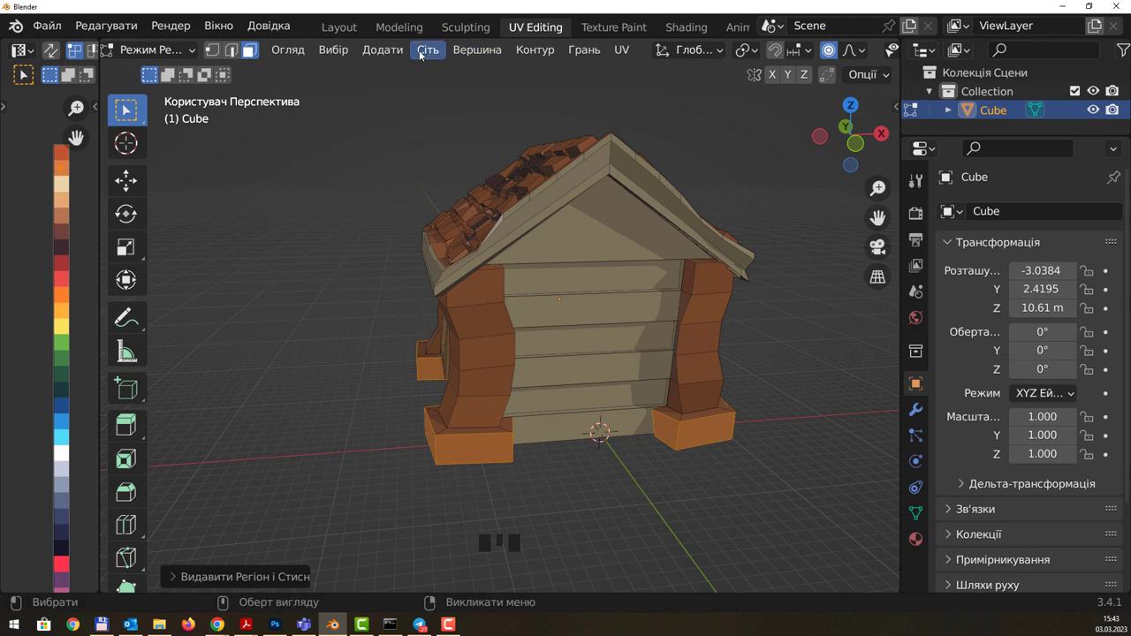
Step: Randomize the house mesh vertices for a rough, uneven cartoon look
left_click_drag(384, 50, 682, 236)
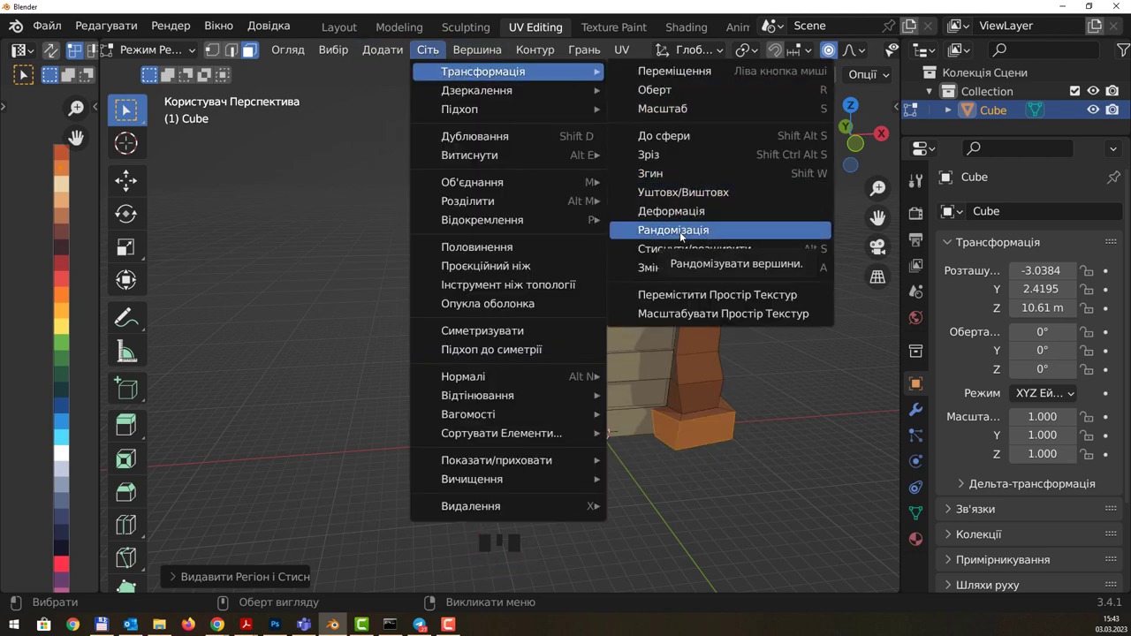
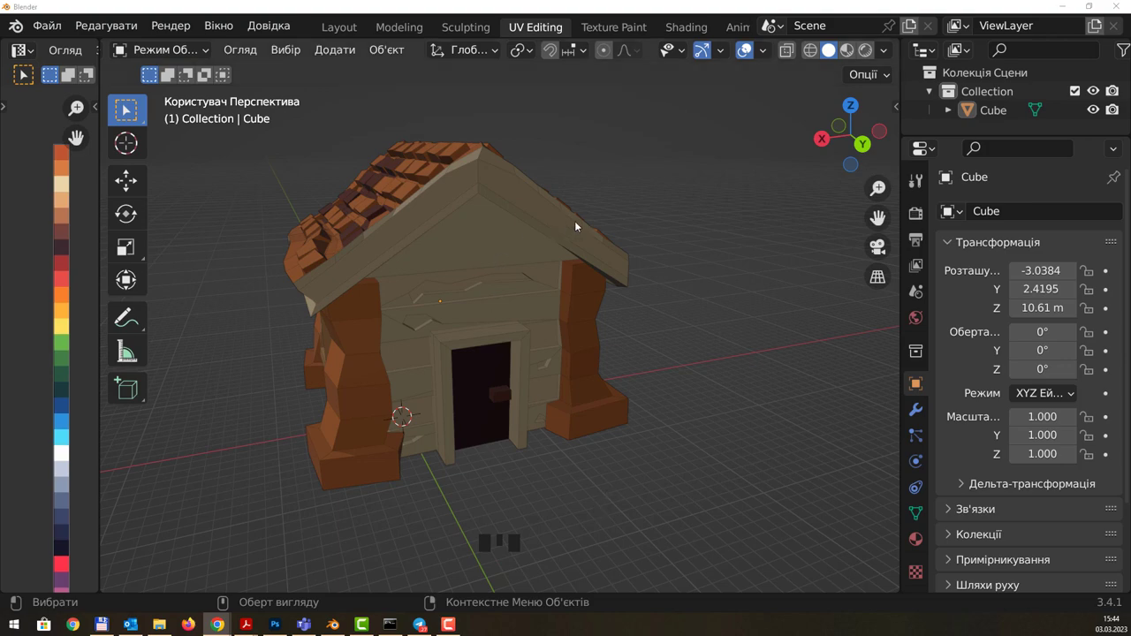
Step: Orbit toward the roof and select the house object to reopen it for editing
left_click_drag(620, 219, 505, 284)
left_click_drag(512, 276, 447, 231)
left_click(447, 231)
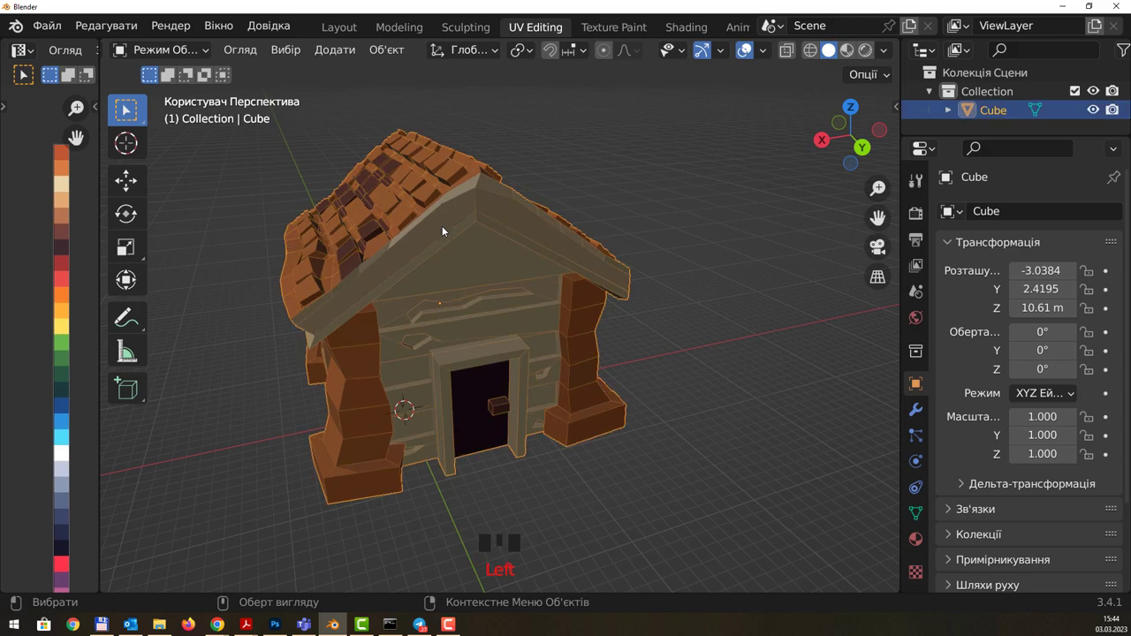
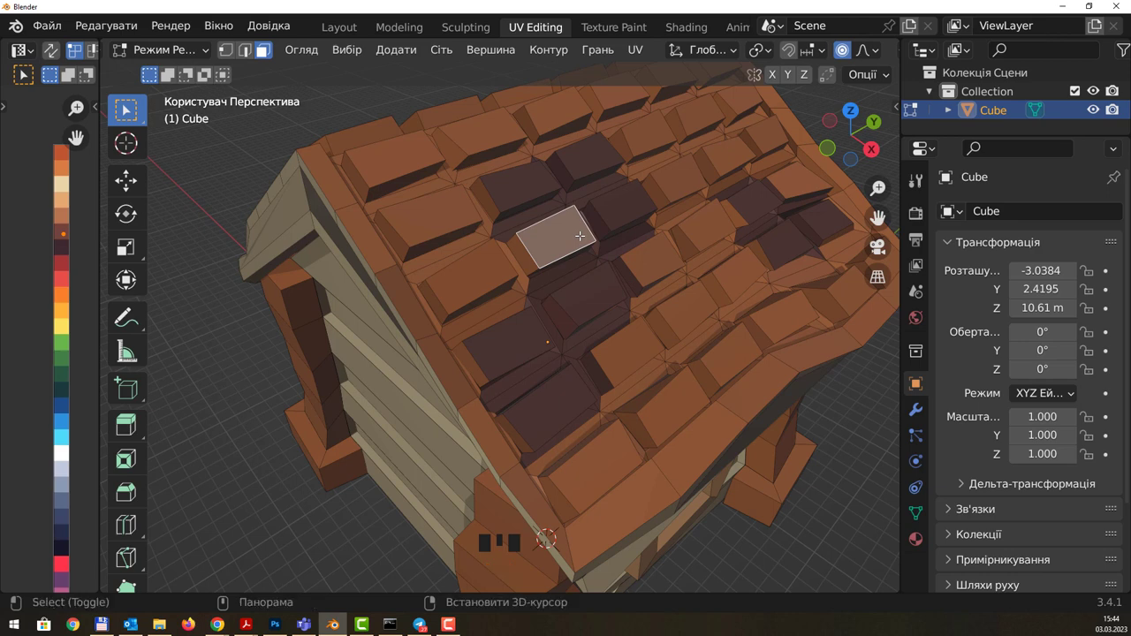
Step: Duplicate a roof tile face and scale the copy down to tile size
key("shift+d")
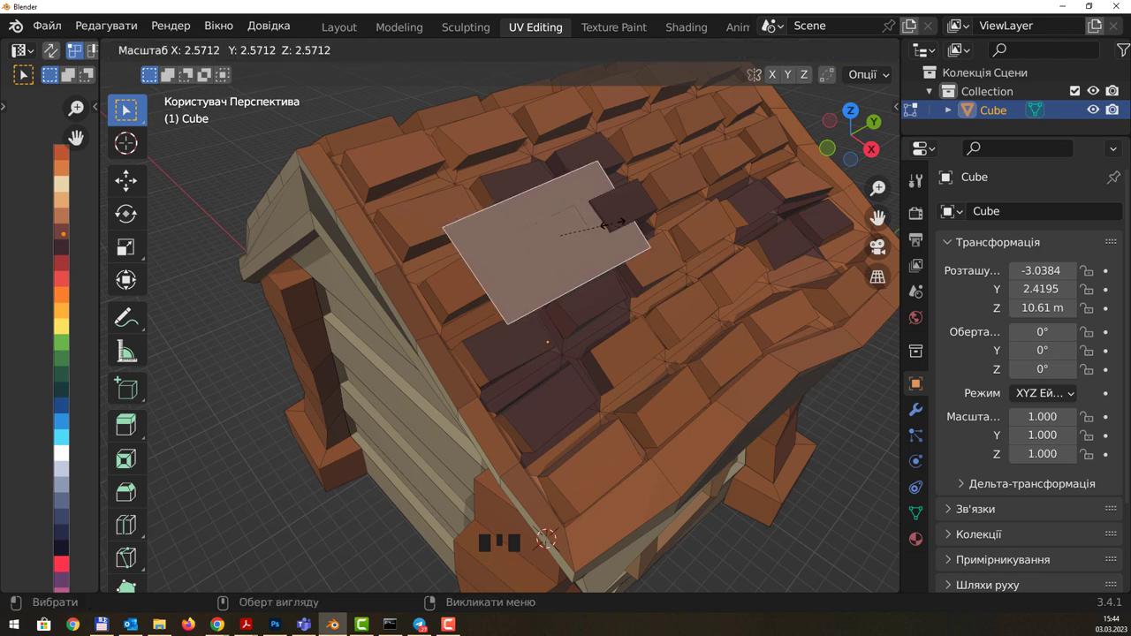
key("s")
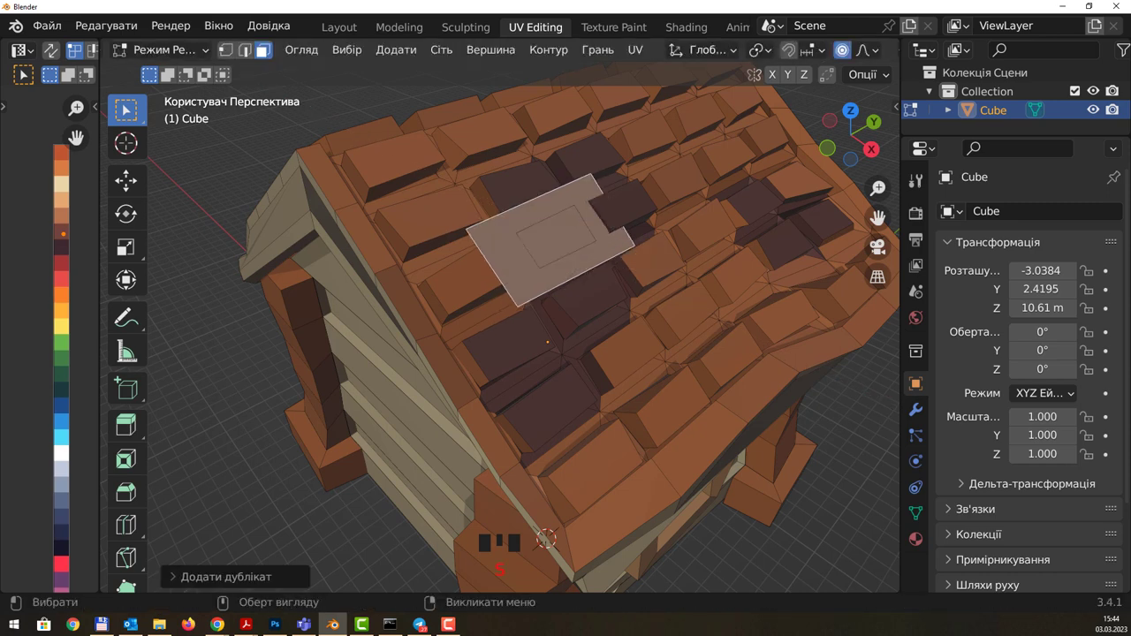
key("s")
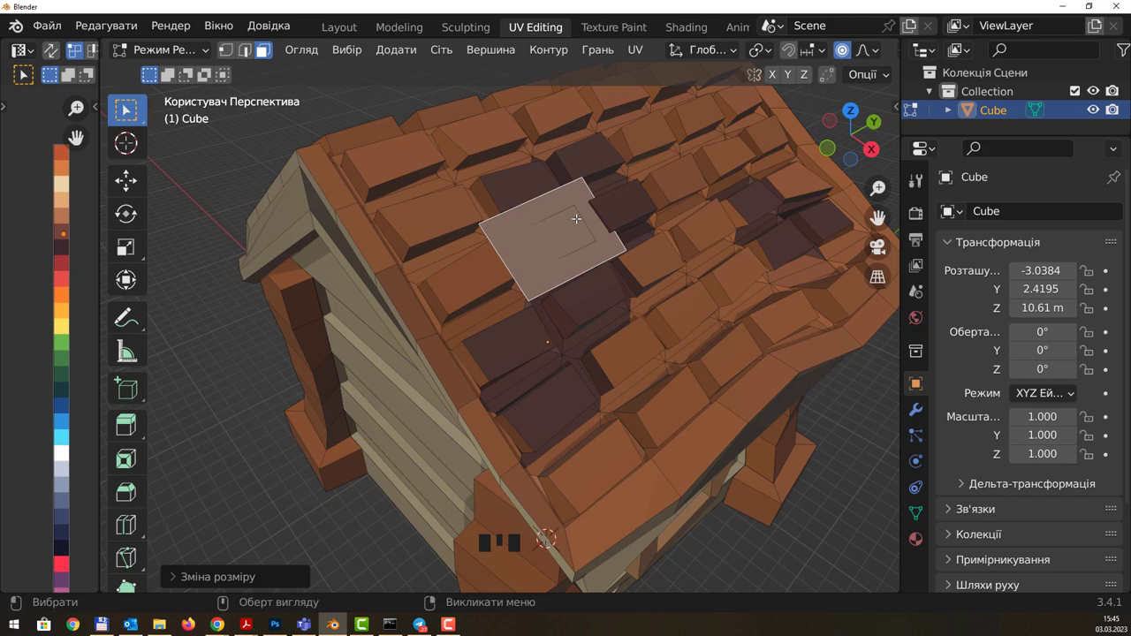
key("s")
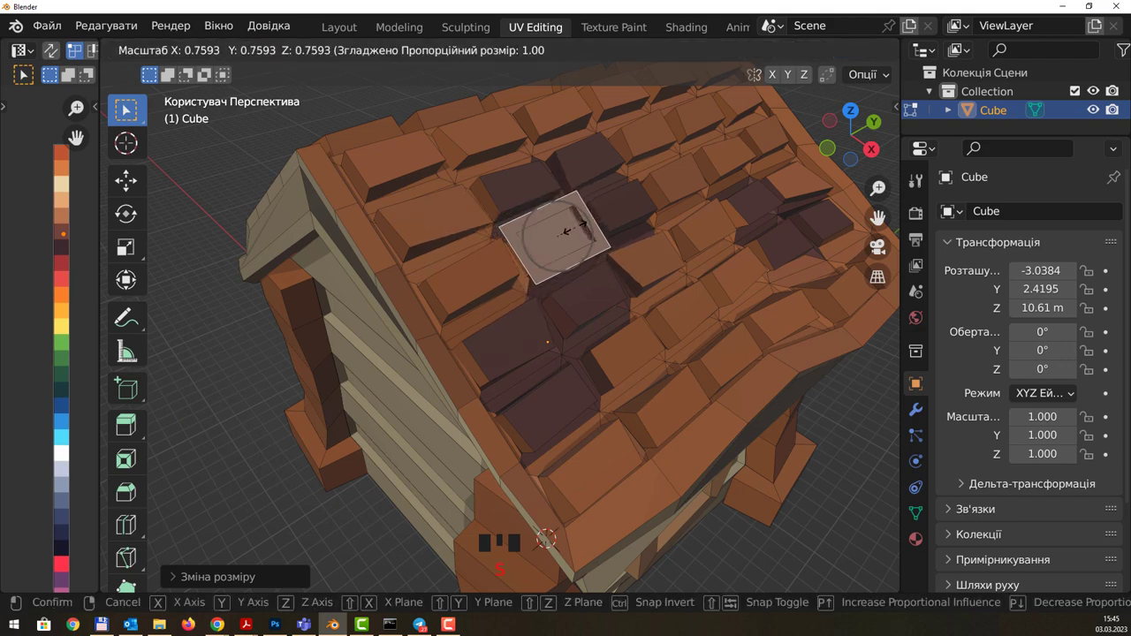
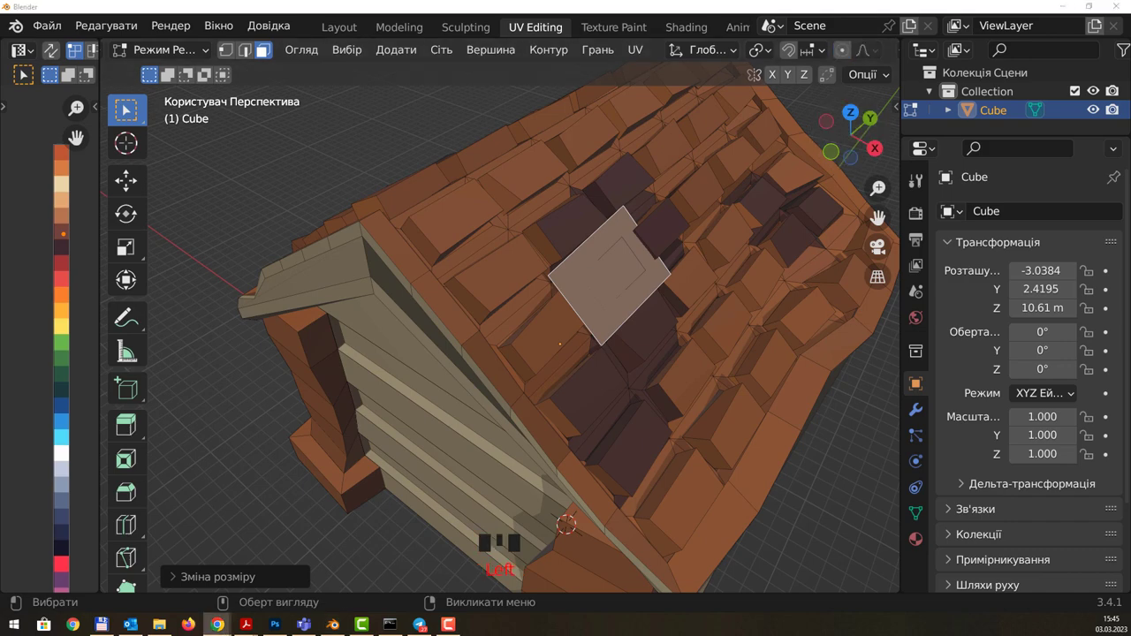
Step: Extrude the duplicated patch out along its normal to start the chimney
scroll("up", 3)
left_click_drag(748, 252, 568, 233)
scroll("down", 3)
key("e")
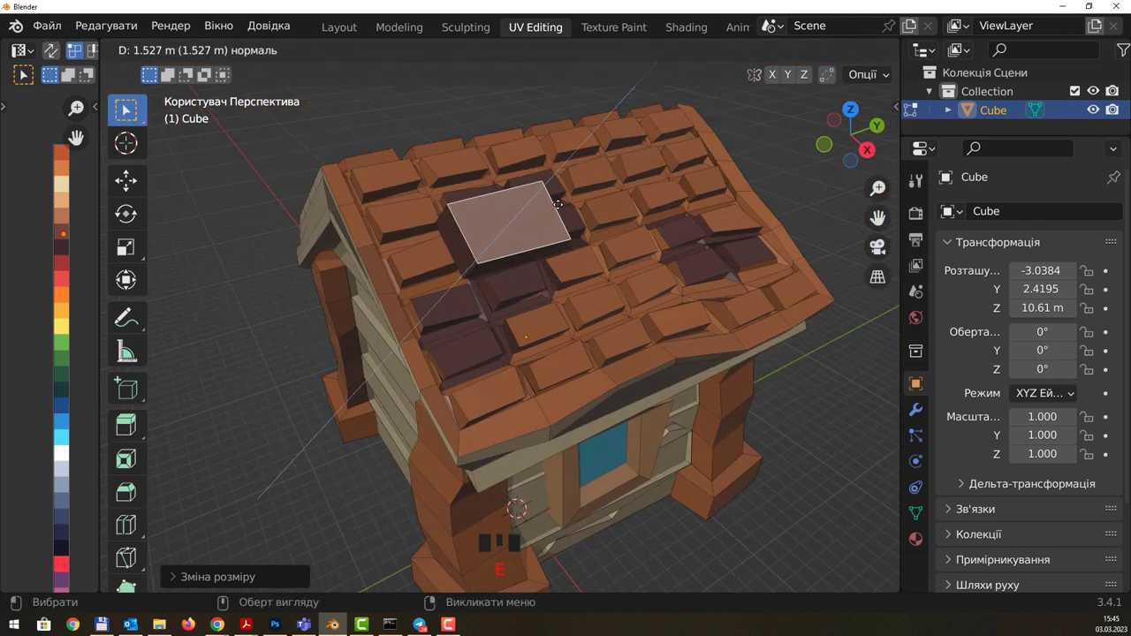
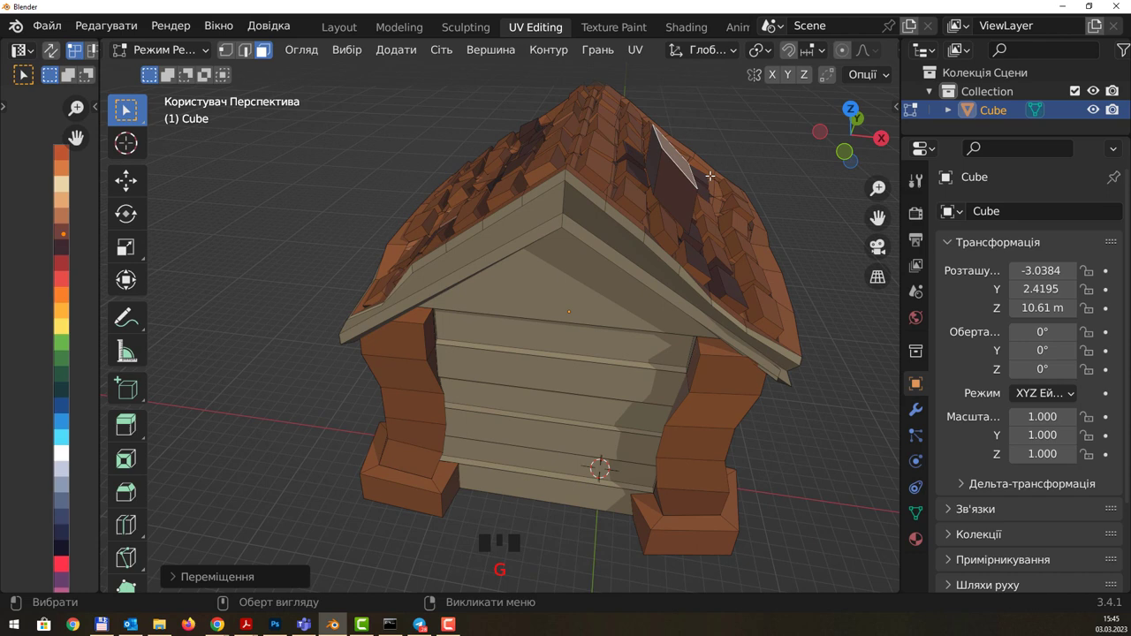
Step: Rotate the chimney piece upright around the X axis and check it on the ridge
key("r")
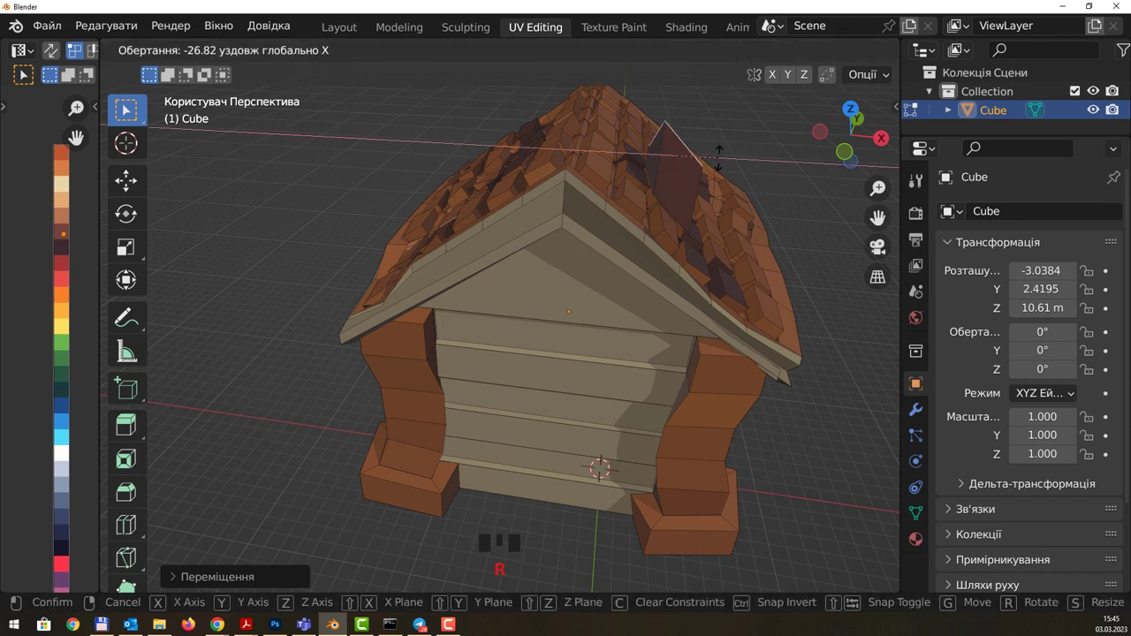
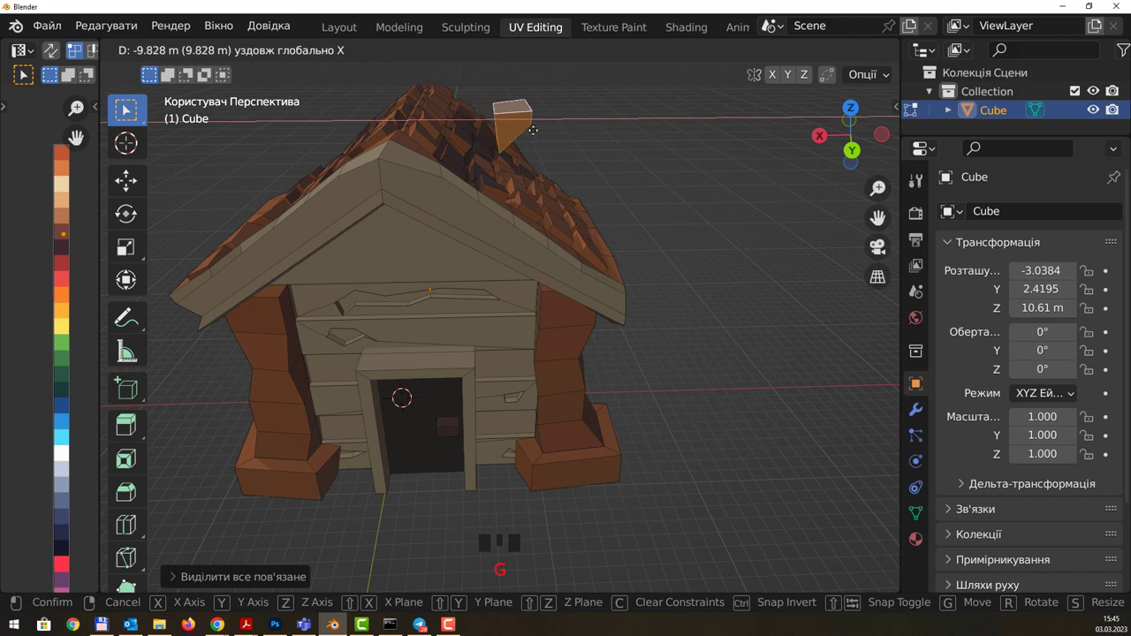
scroll("up", 3)
left_click_drag(548, 94, 509, 182)
Step: In vertex select, pick the chimney's corner points for lowering into the roof
key("1")
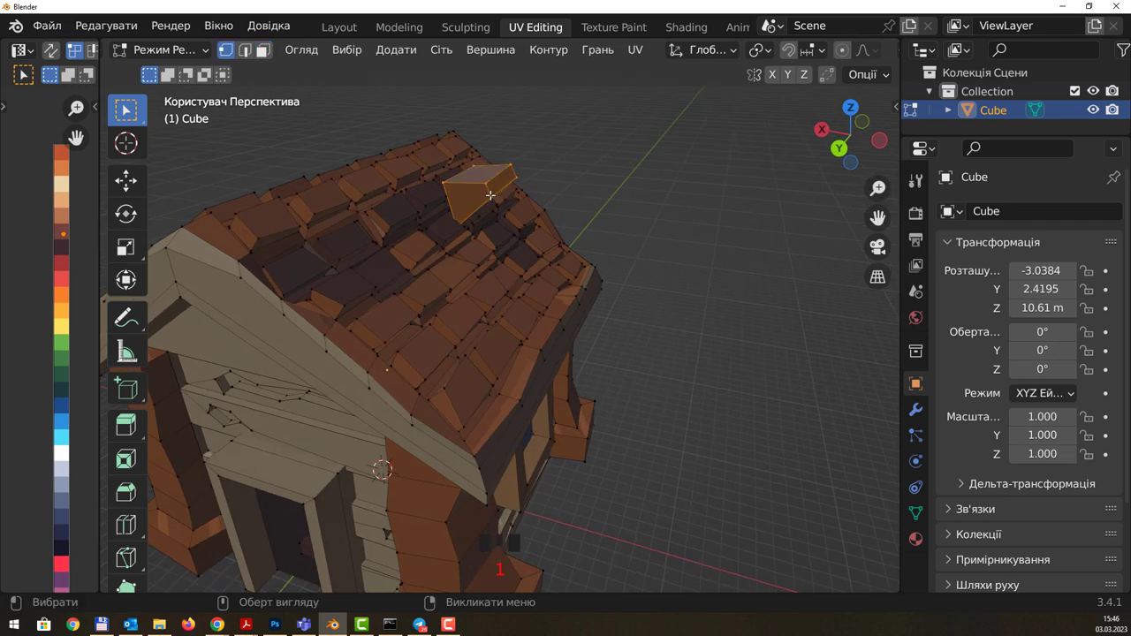
left_click(495, 187)
left_click(522, 168)
Step: Raise the extruded roof face along Z into a chimney and tilt its top on X
left_click_drag(535, 183, 591, 183)
key("g")
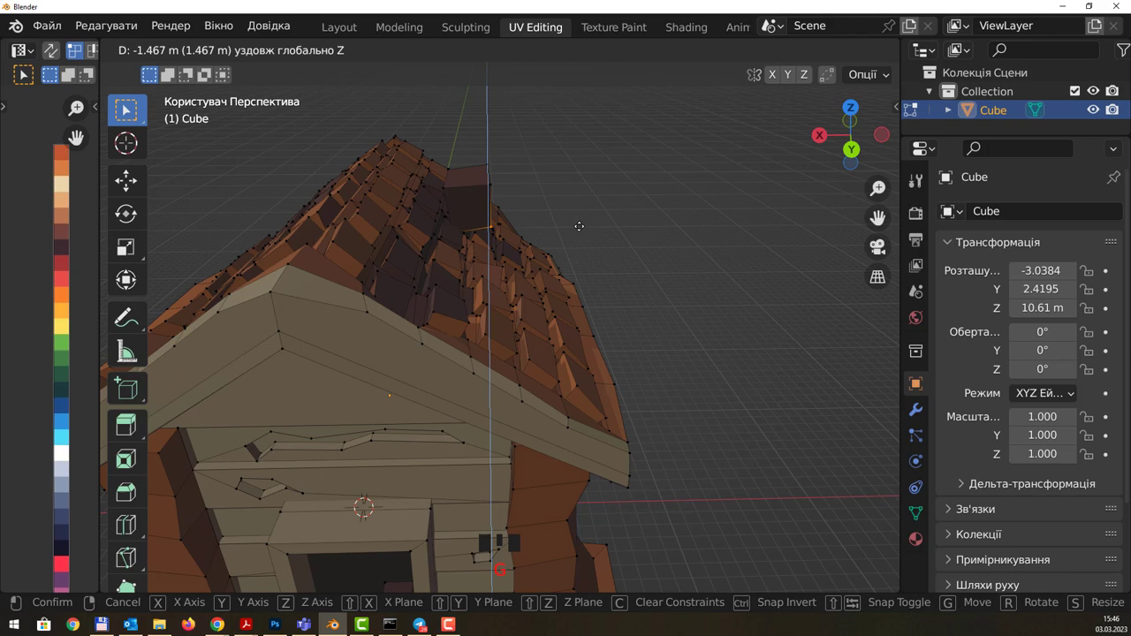
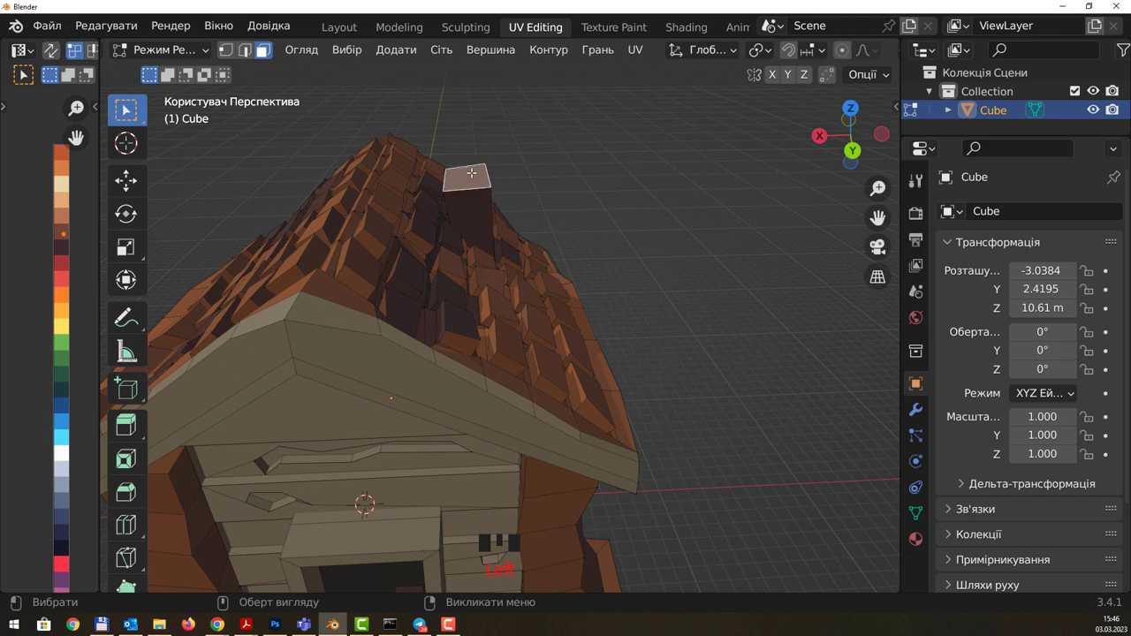
key("r")
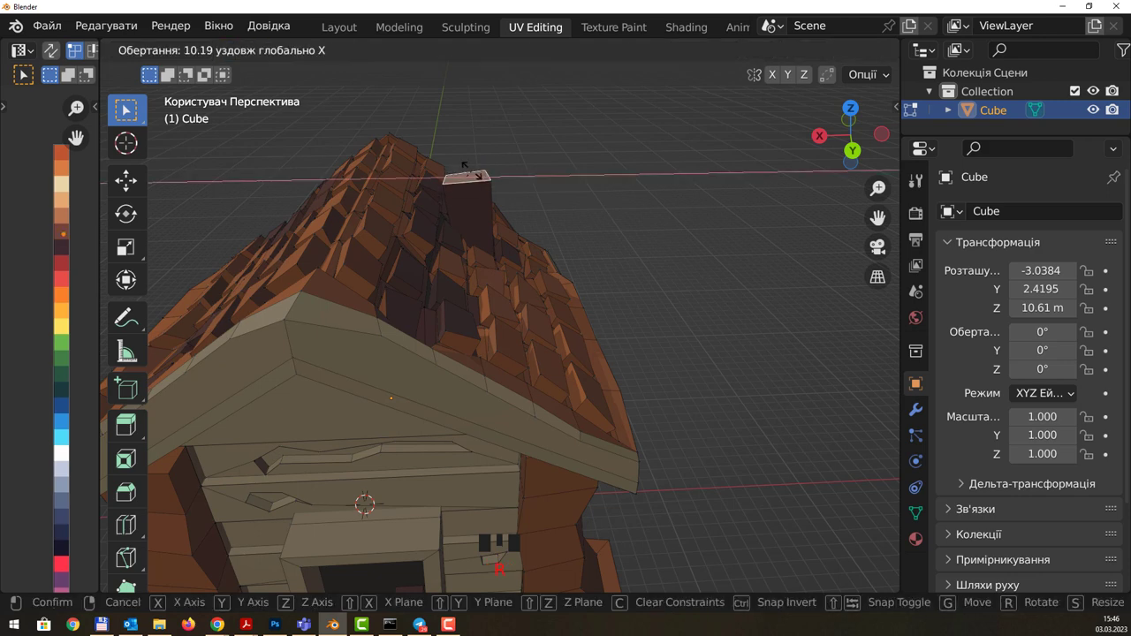
key("r")
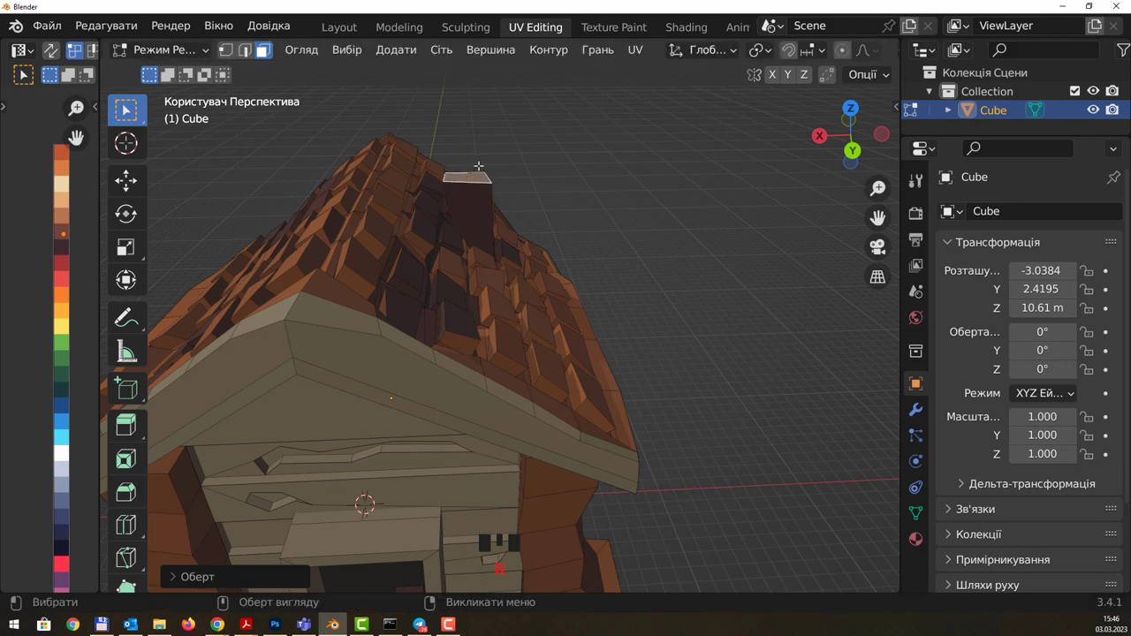
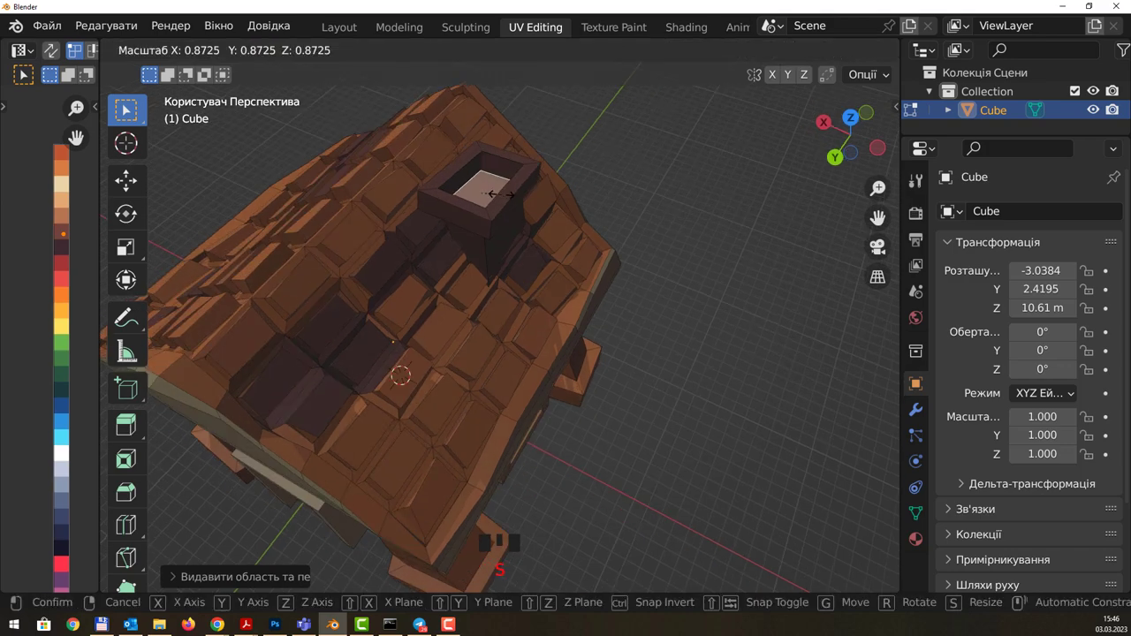
Step: Shrink the inset top face inward to form a hollow, rimmed chimney opening
left_click_drag(541, 134, 439, 72)
left_click_drag(561, 155, 521, 179)
Step: Select the whole connected chimney and rotate it to lean at a cartoon angle
left_click(521, 180)
key("l")
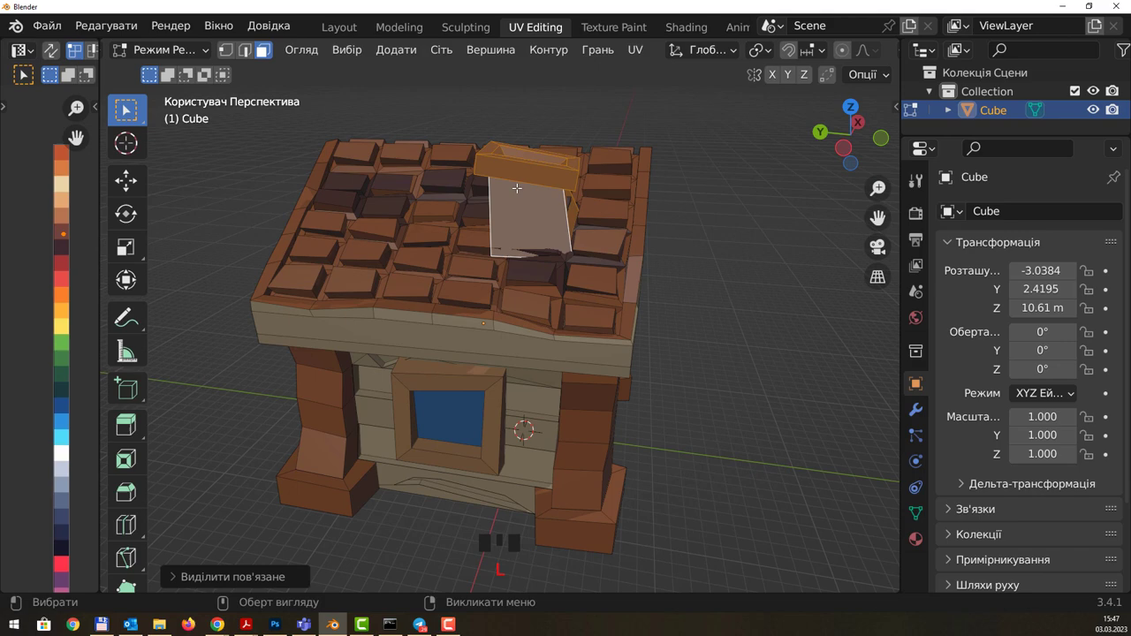
key("r")
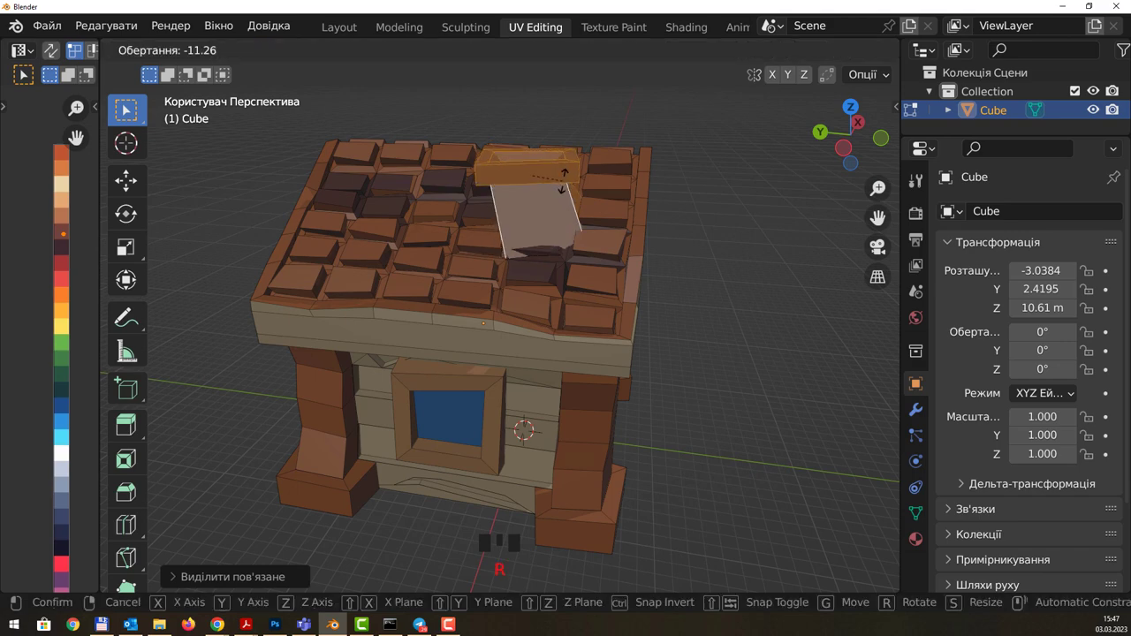
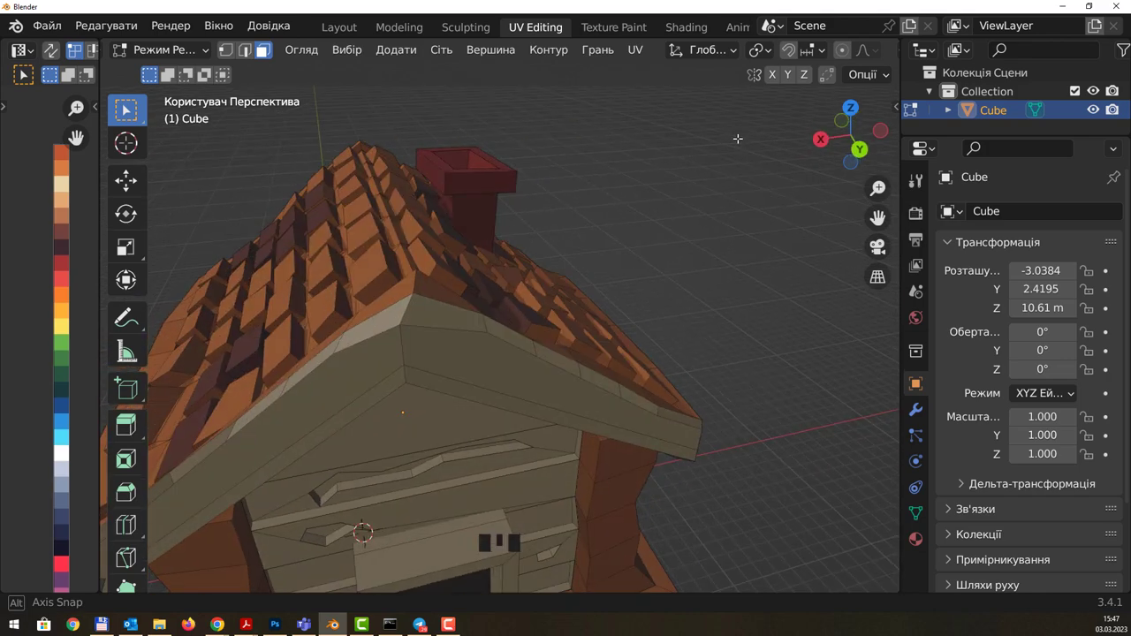
scroll("down", 3)
left_click_drag(628, 248, 602, 283)
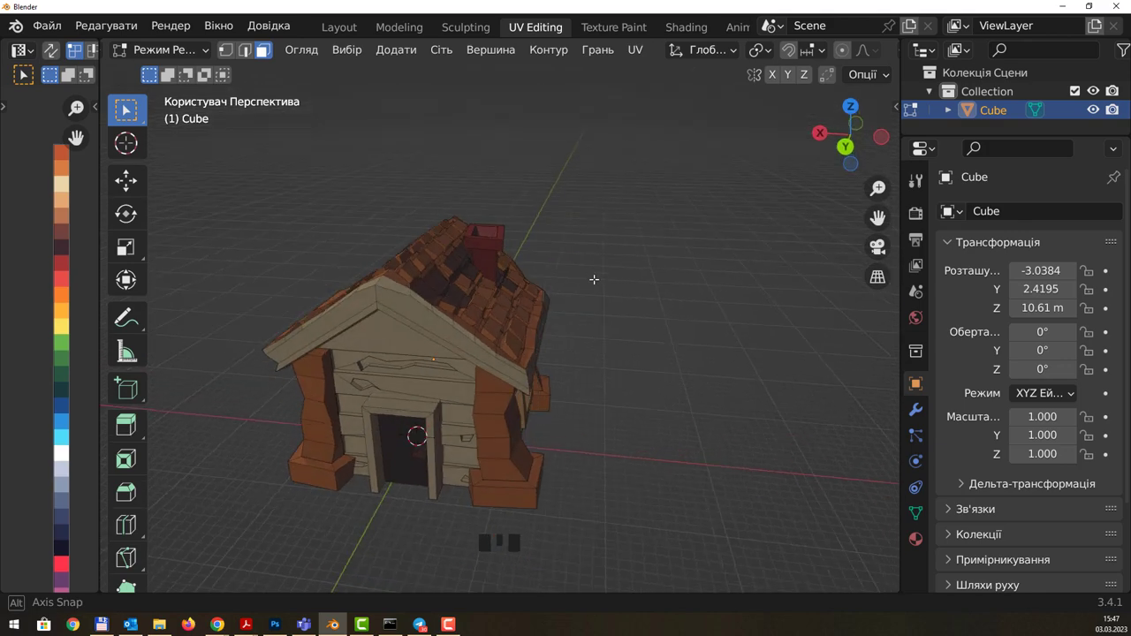
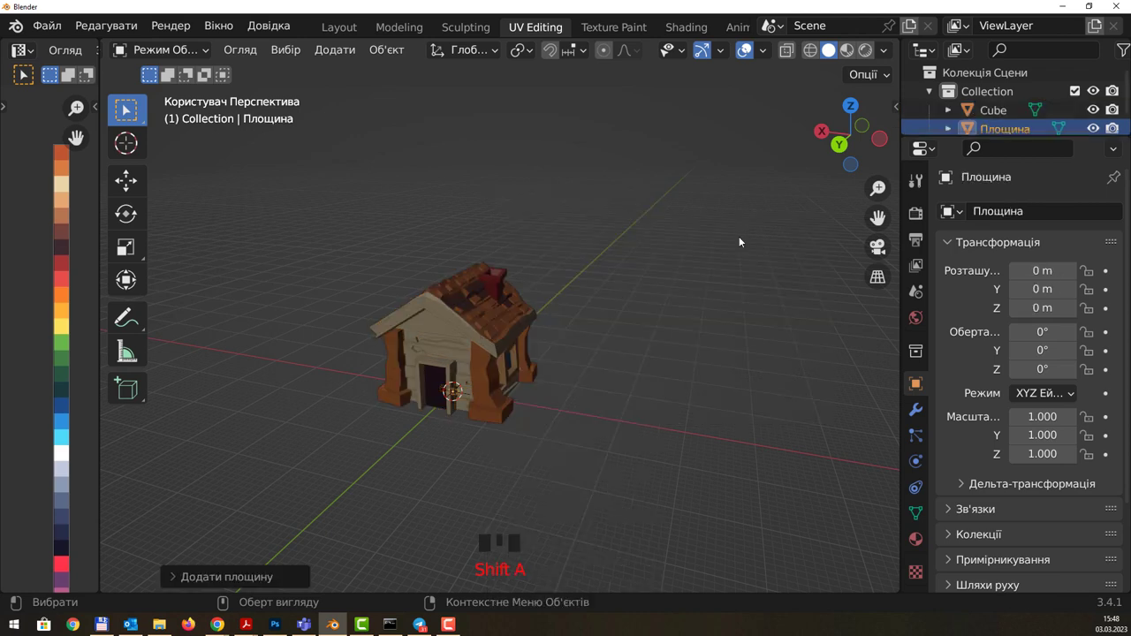
Step: Scale the new plane up about 127 times into a wide ground surface under the house
key("s")
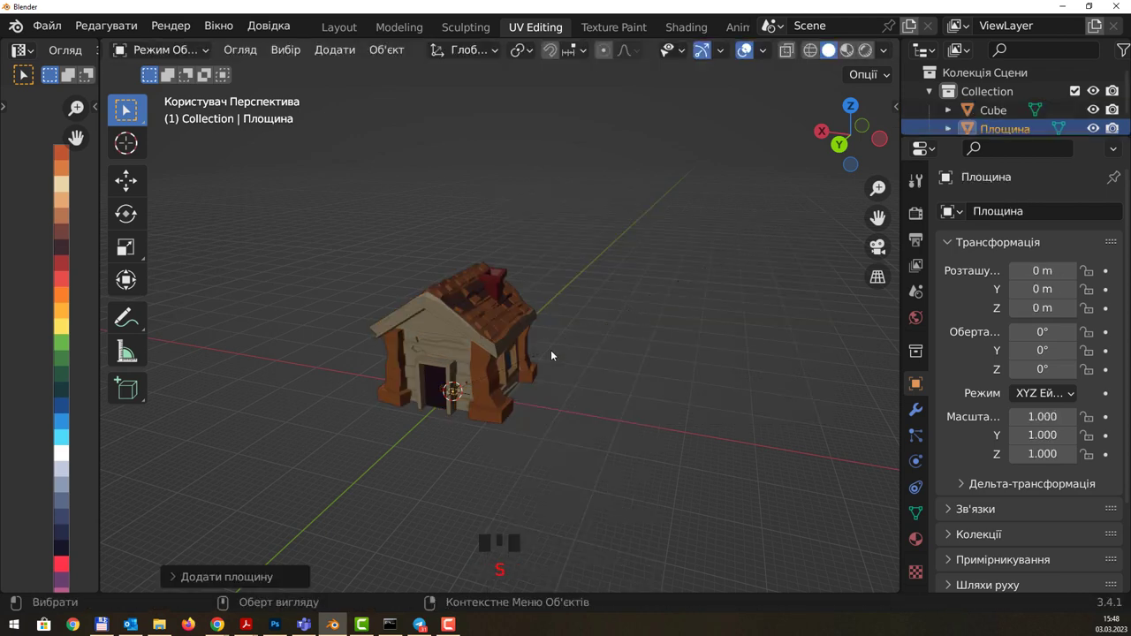
key("s")
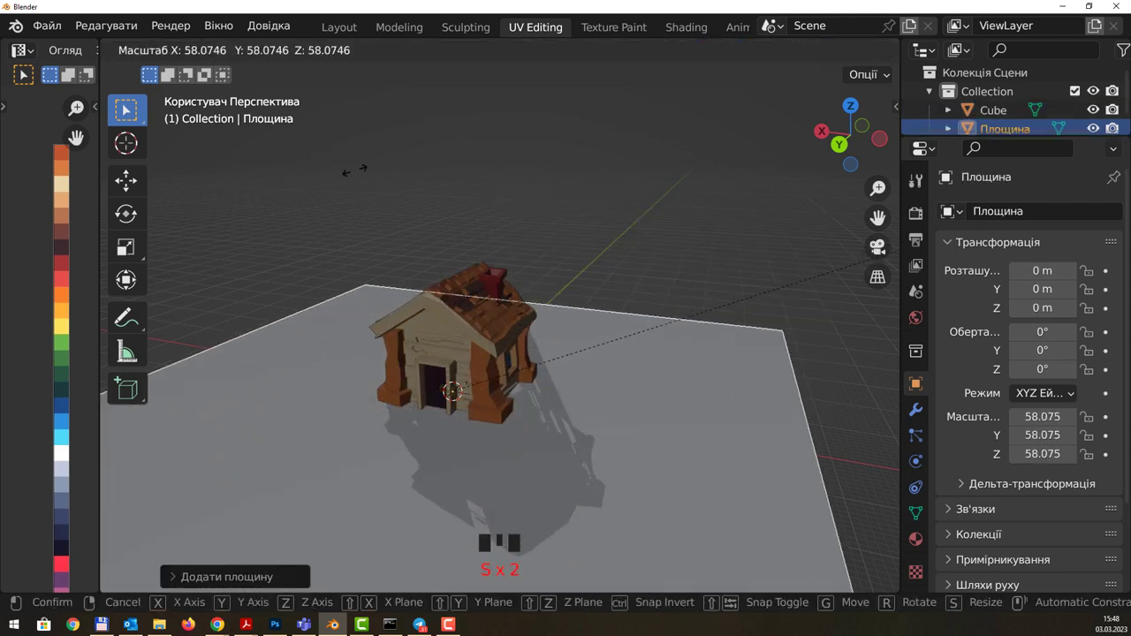
scroll("down", 3)
key("s")
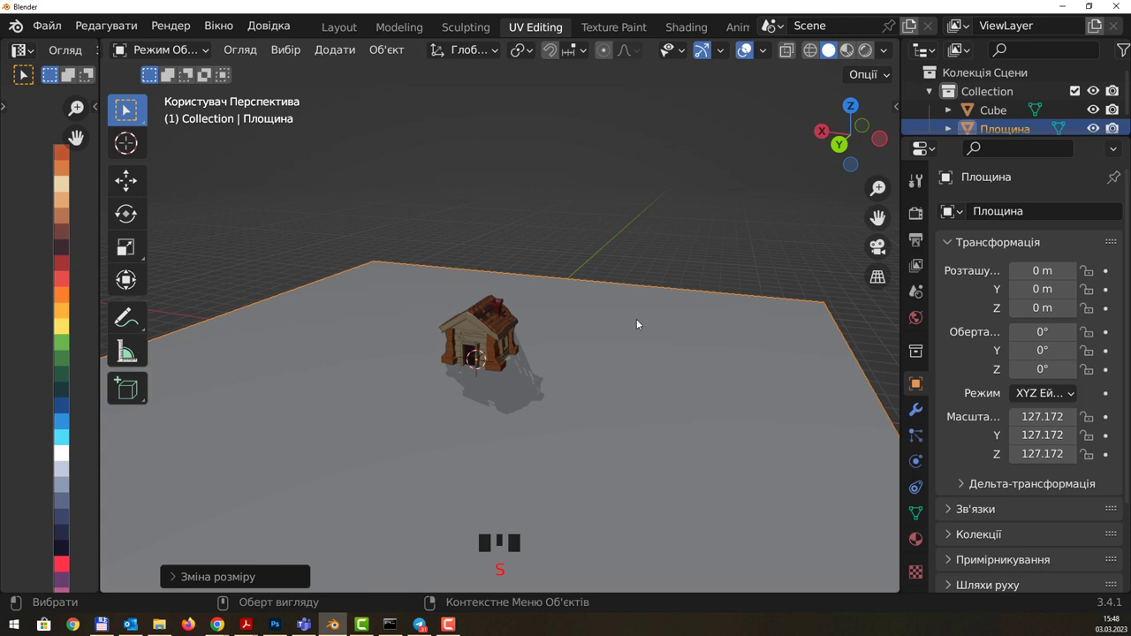
left_click_drag(665, 298, 627, 295)
scroll("down", 3)
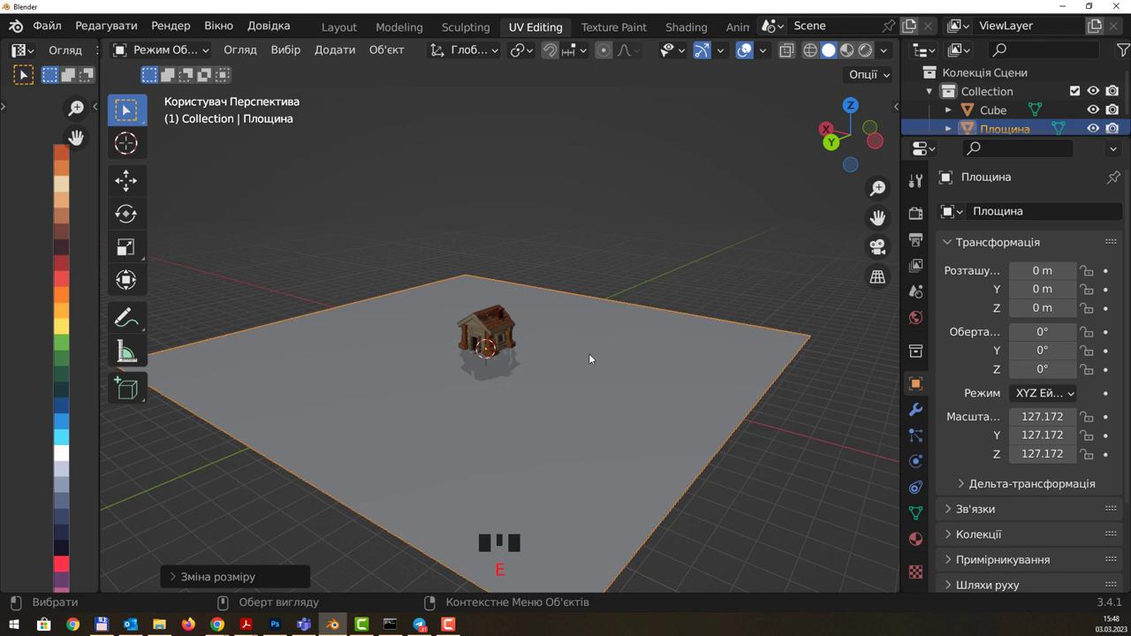
middle_click(590, 357)
Step: Enter the plane's mesh briefly to prepare its faces for UV colouring, then return to object editing
key("Tab")
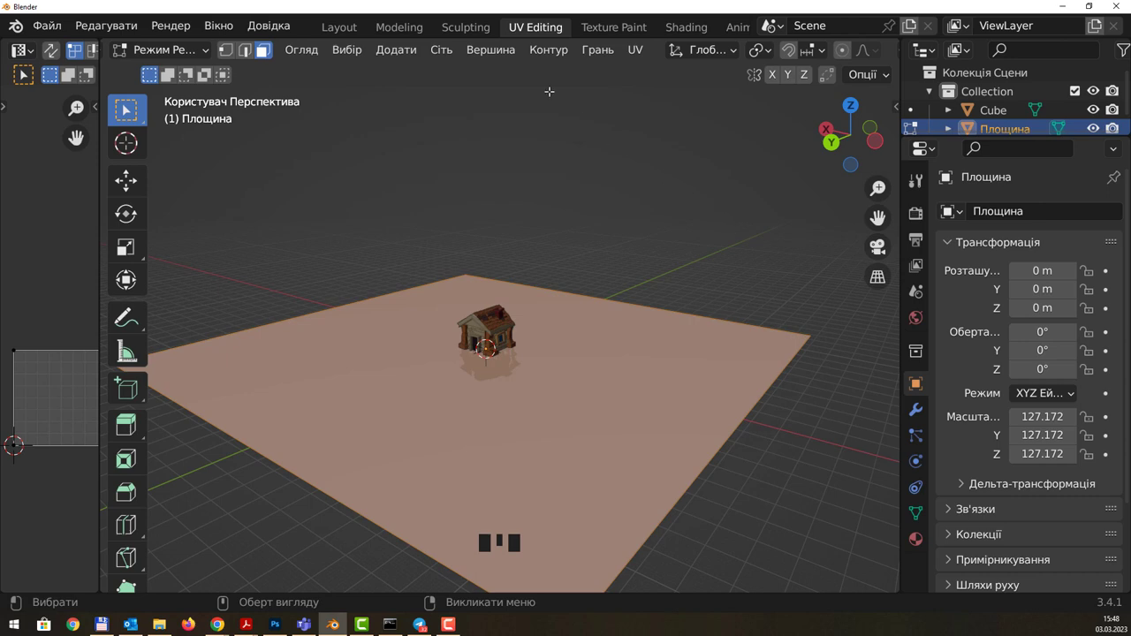
scroll("down", 3)
scroll("up", 3)
key("Tab")
middle_click(505, 124)
key("Tab")
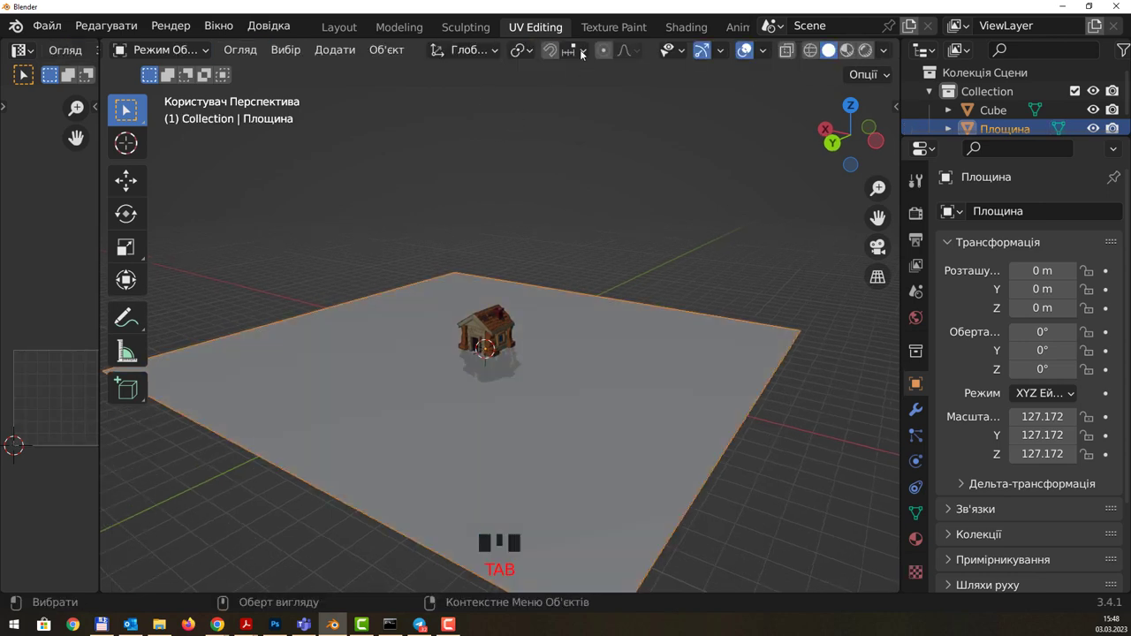
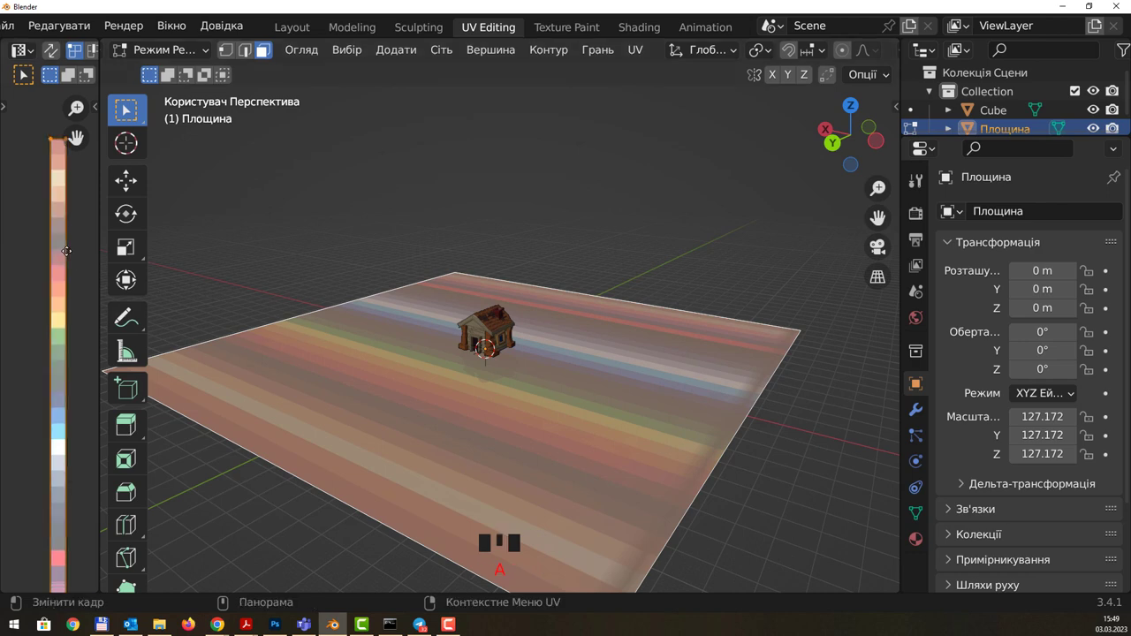
Step: Collapse the plane's UVs onto one palette swatch, move them to another, and subdivide the ground into a dense grid
key("s")
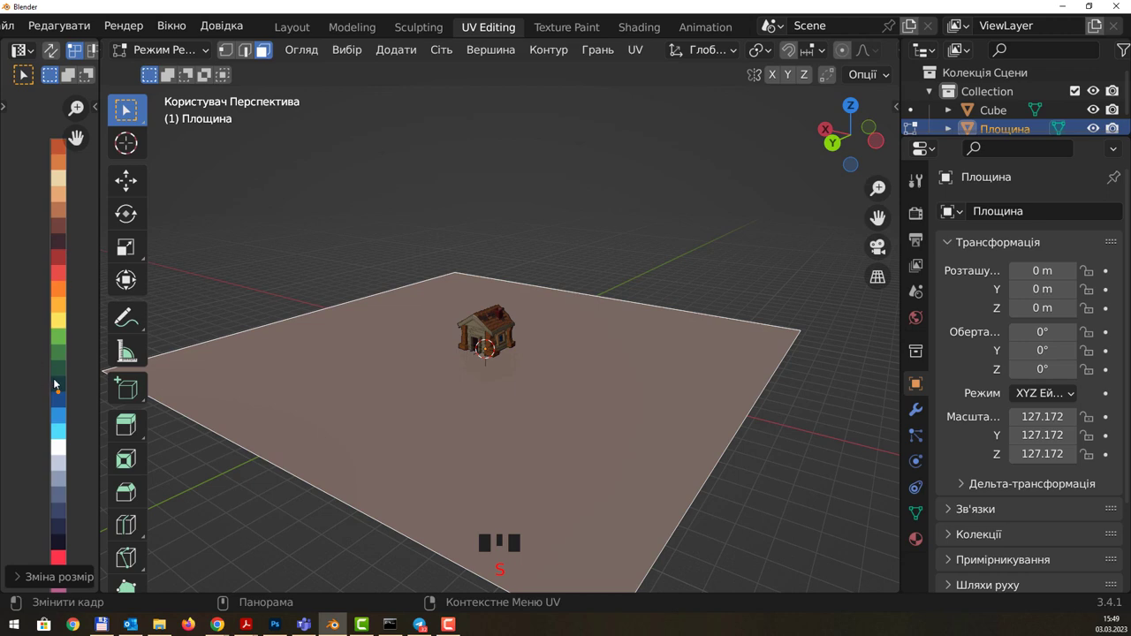
key("g")
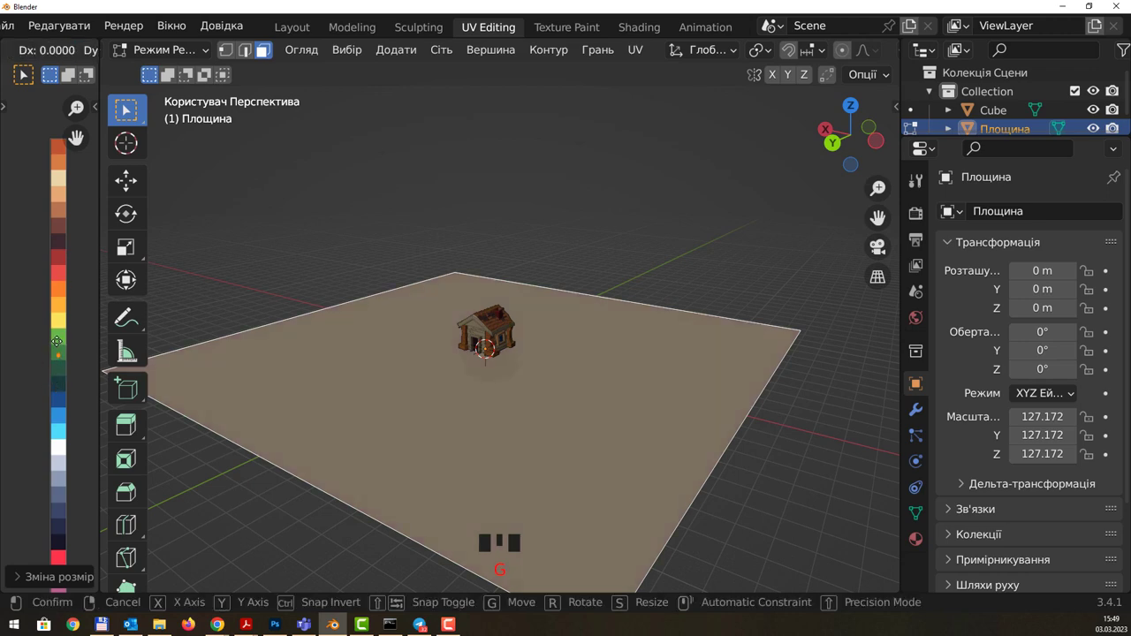
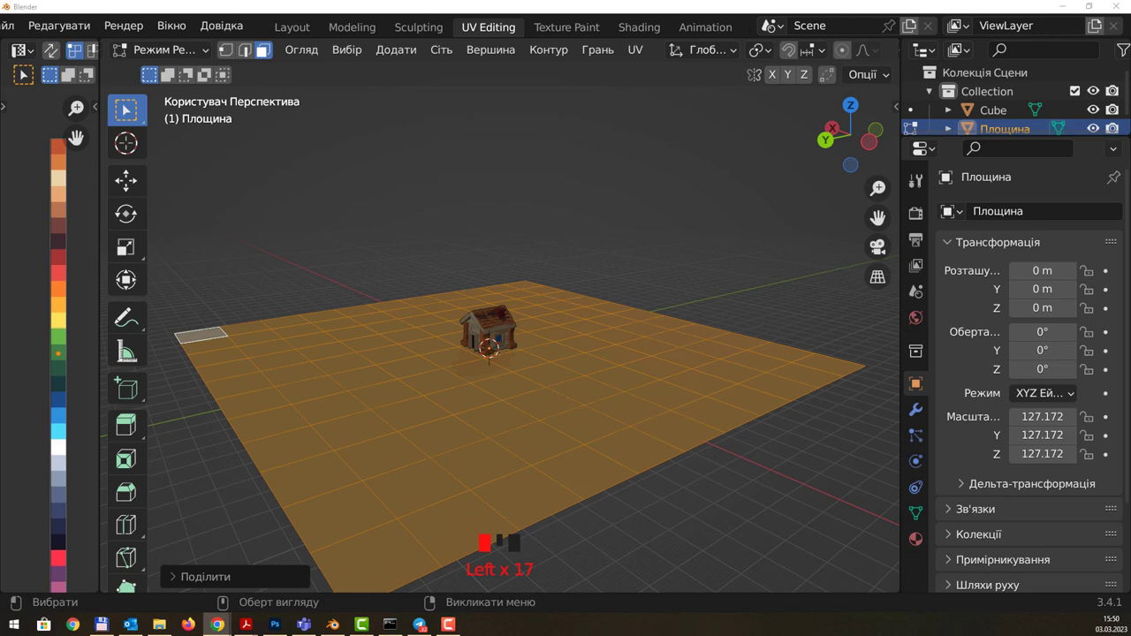
left_click_drag(506, 458, 513, 465)
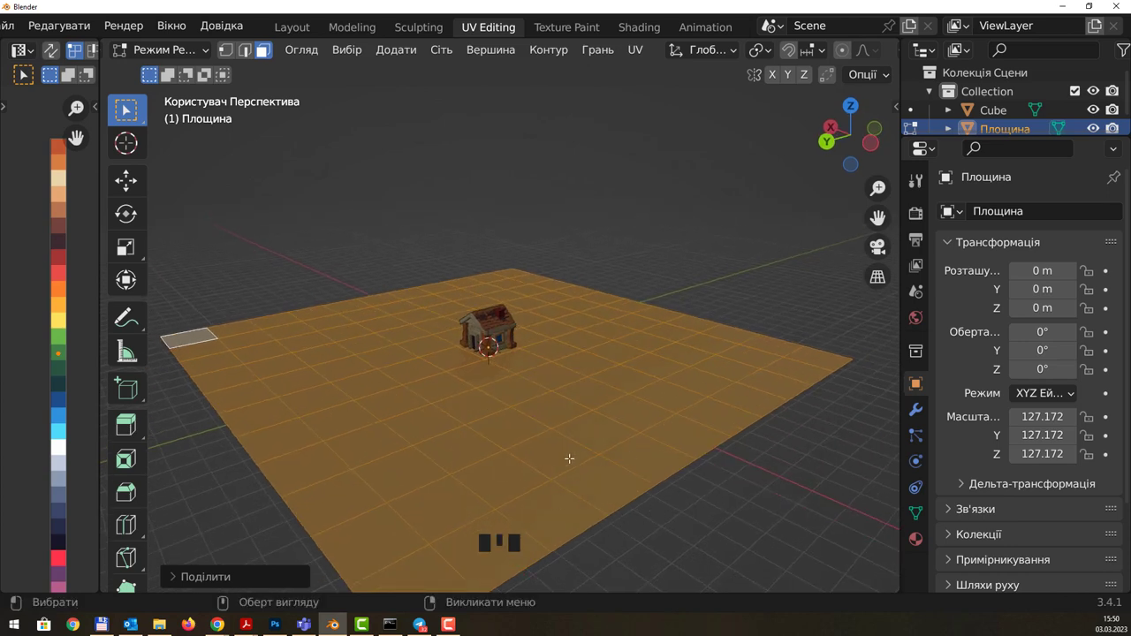
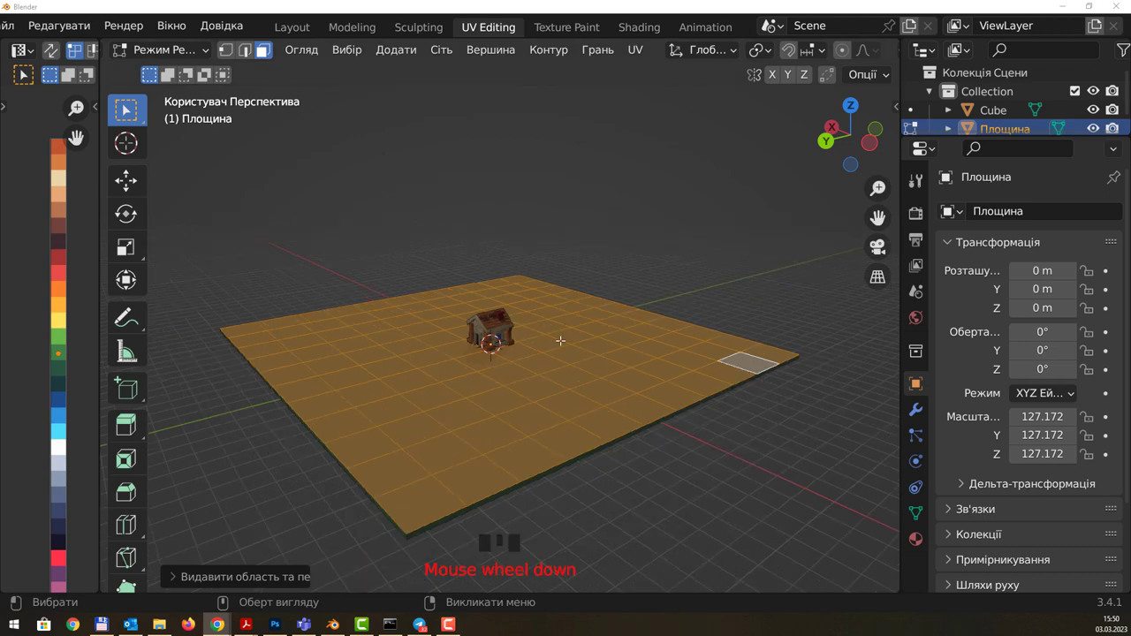
Step: Try Randomize on the ground vertices, undo it, and switch on proportional editing
left_click_drag(578, 331, 585, 338)
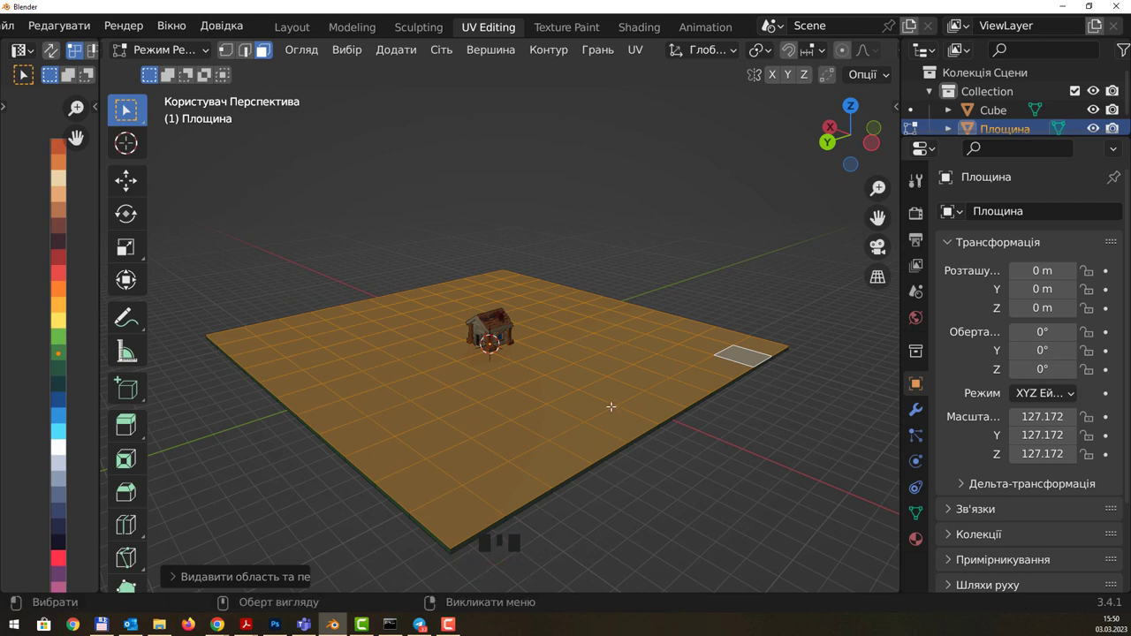
left_click(572, 390)
key("a")
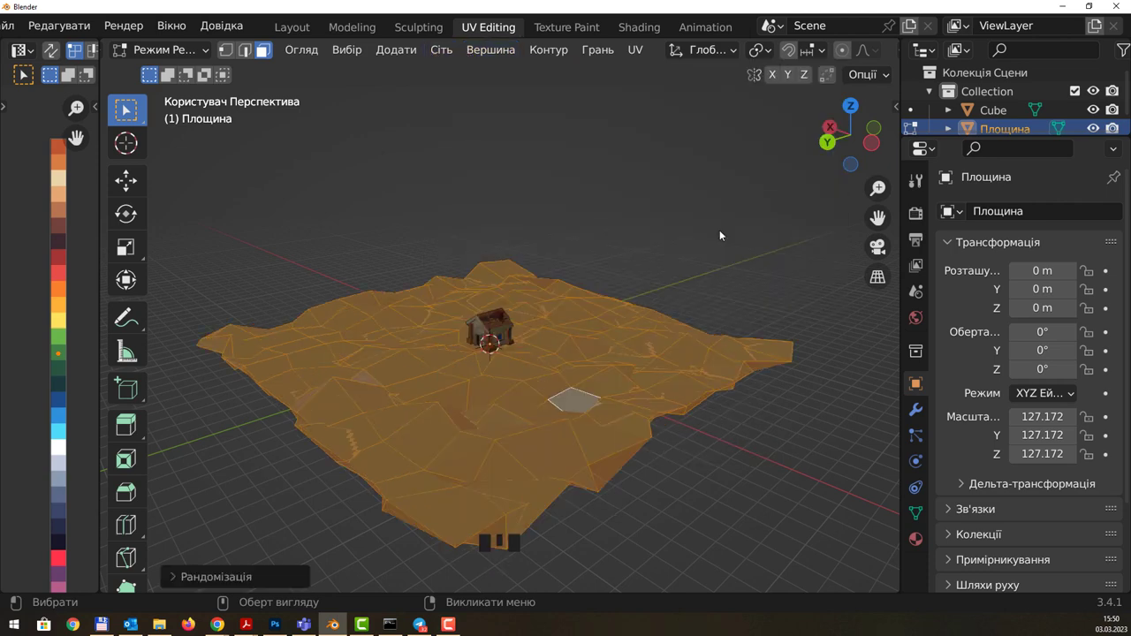
left_click_drag(633, 266, 646, 247)
key("ctrl+z")
left_click_drag(636, 259, 840, 53)
left_click(840, 53)
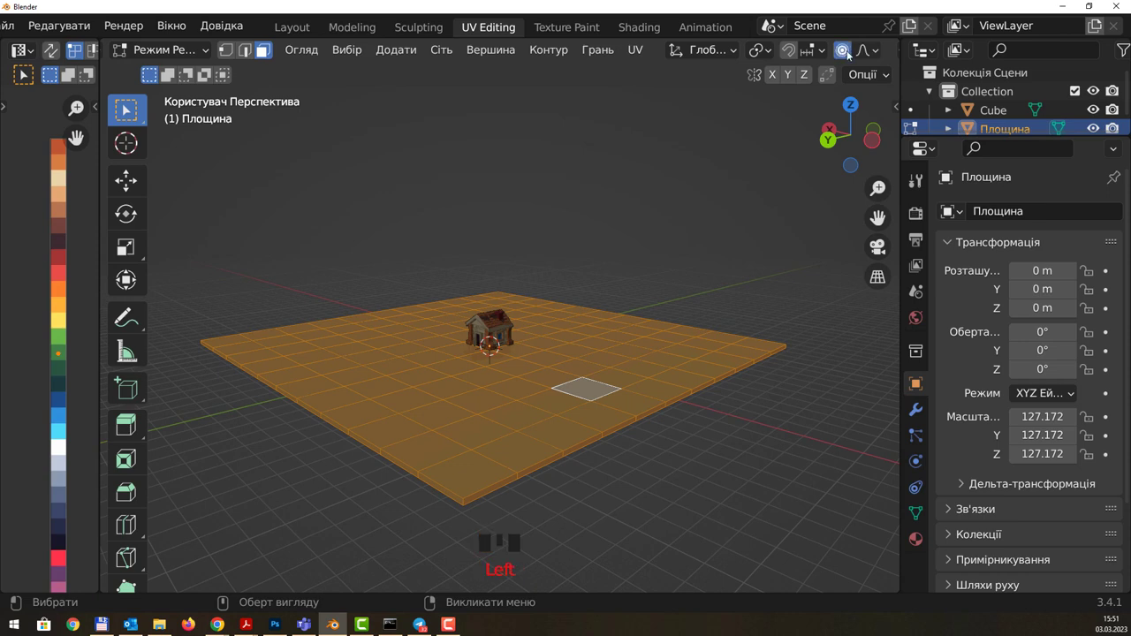
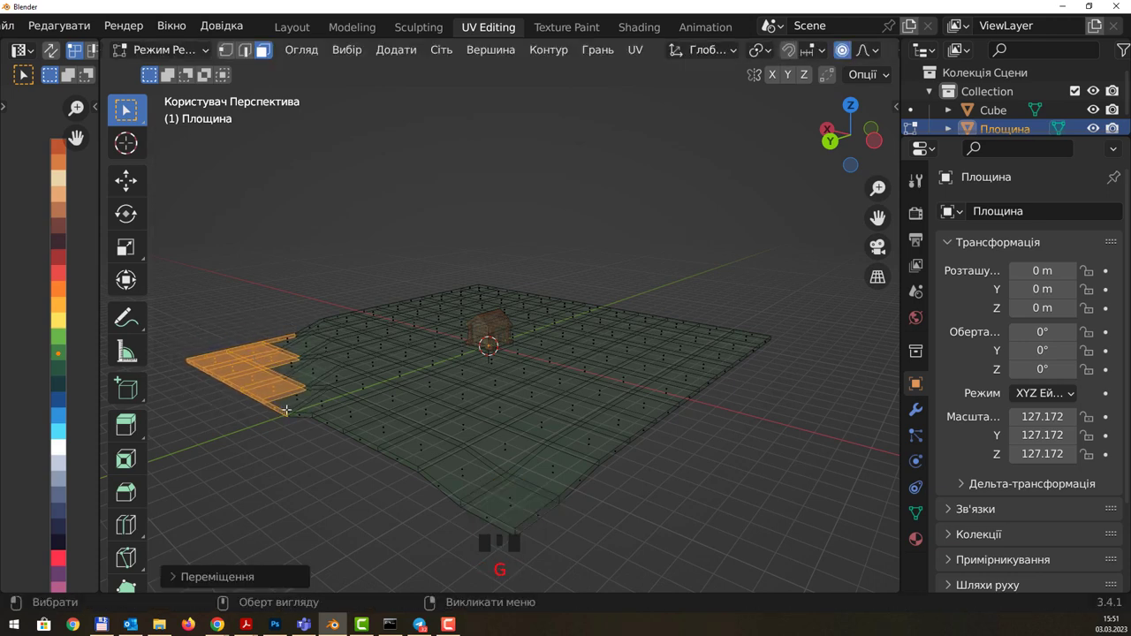
Step: Move edge faces of the plane with proportional falloff to raise gentle hills around the house
left_click(736, 379)
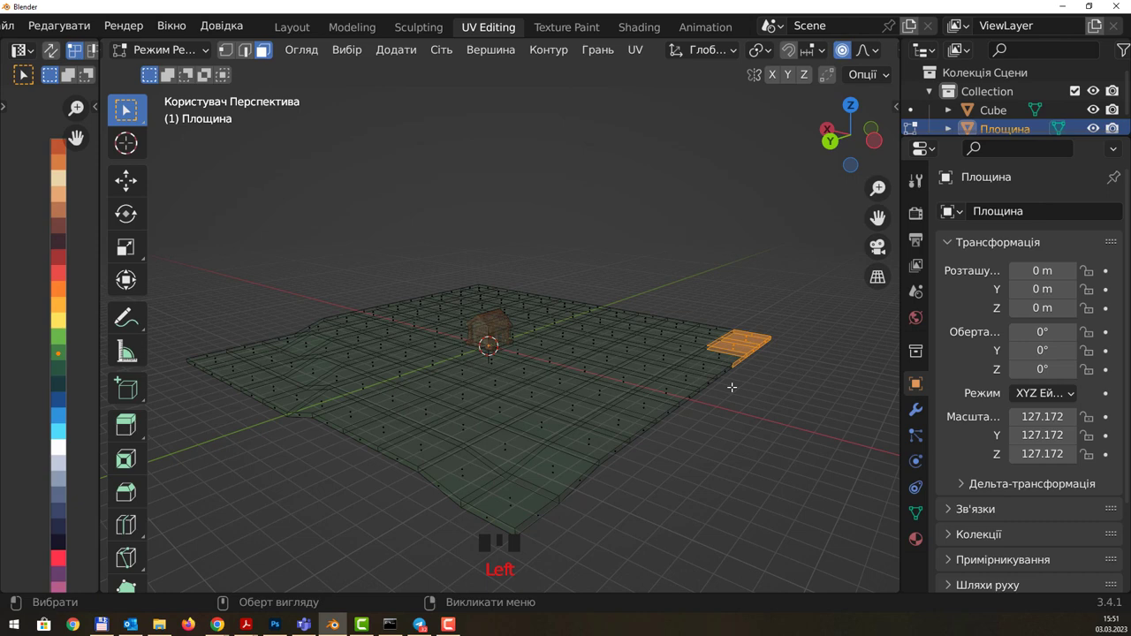
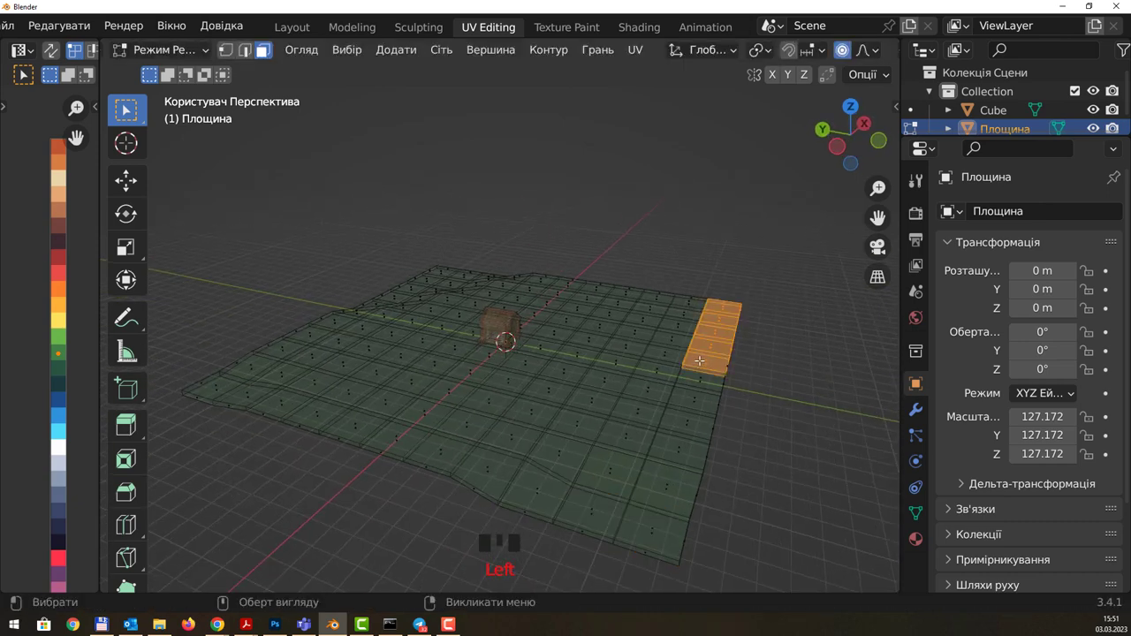
key("g")
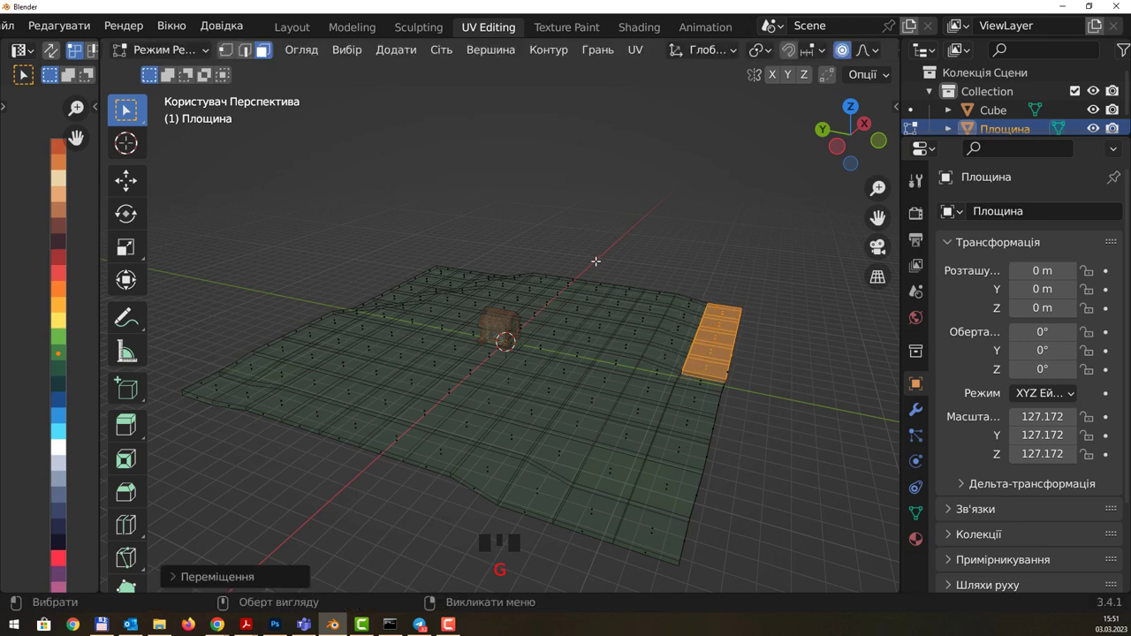
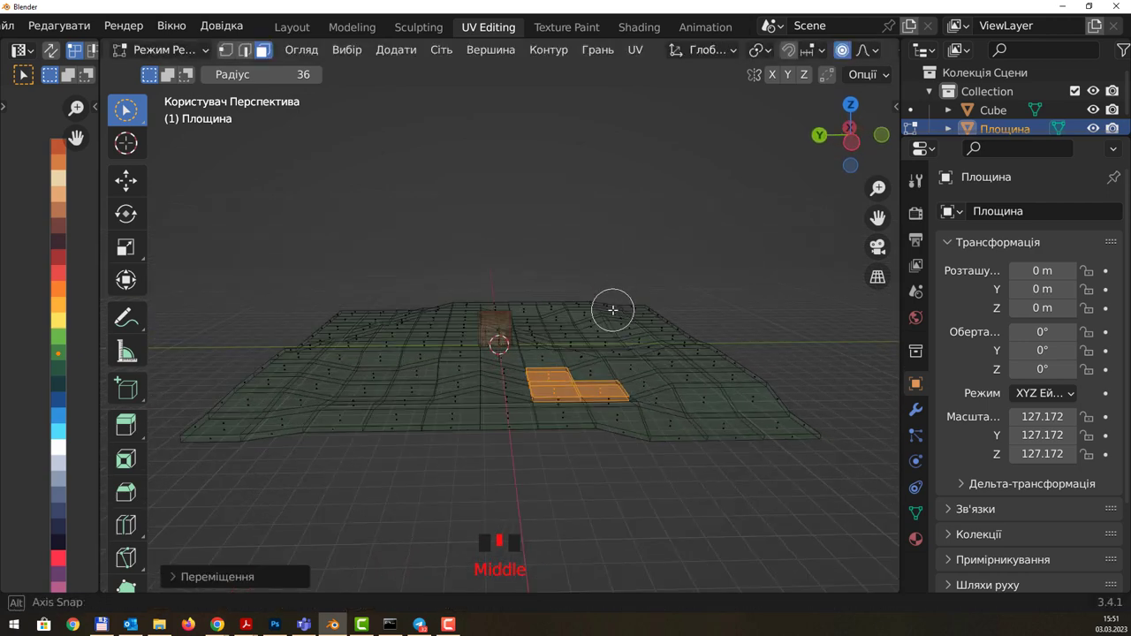
key("alt+z")
left_click_drag(661, 253, 660, 248)
left_click_drag(660, 247, 515, 399)
left_click_drag(515, 398, 517, 307)
scroll("up", 3)
scroll("up", 3)
left_click_drag(625, 291, 499, 318)
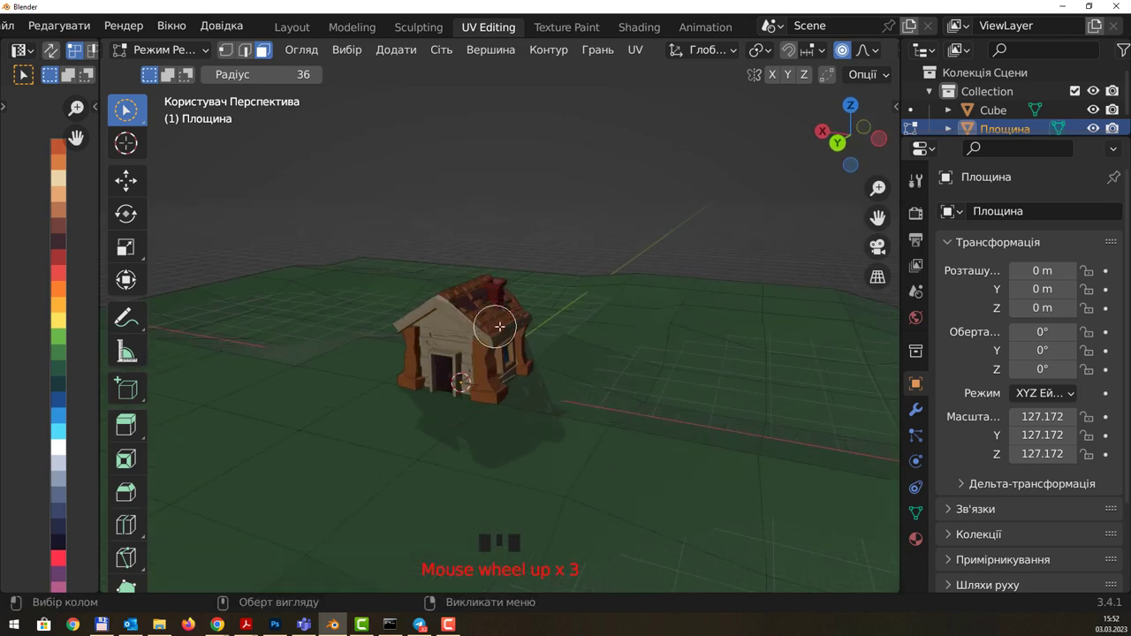
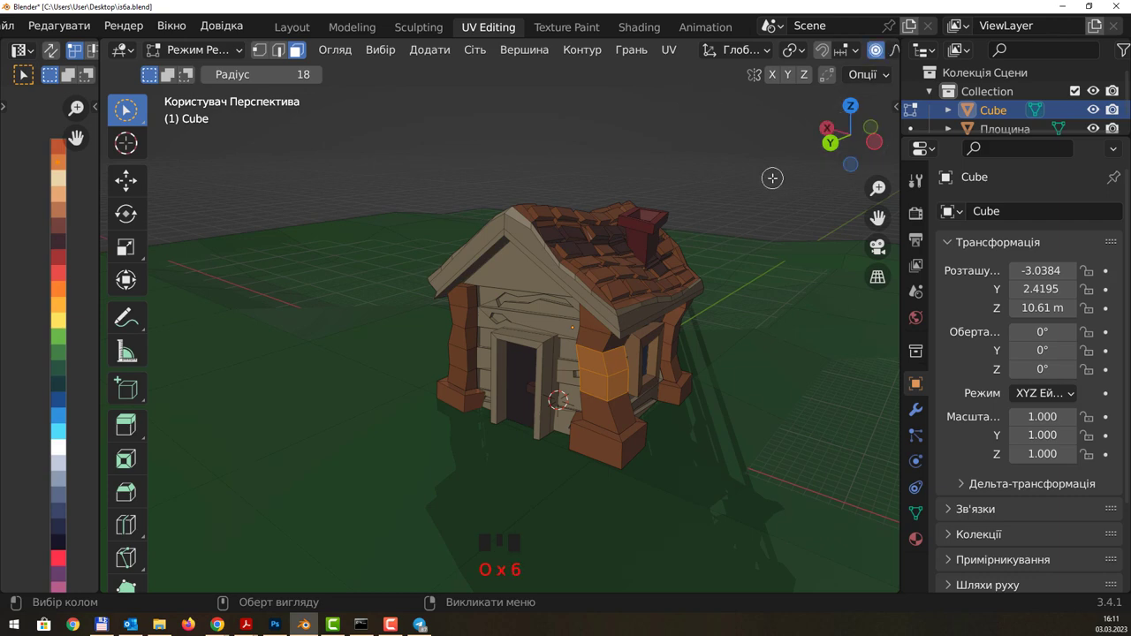
Step: Shift part of the house mesh downward with smooth proportional editing at 7.53 m falloff
left_click_drag(611, 341, 604, 348)
key("g")
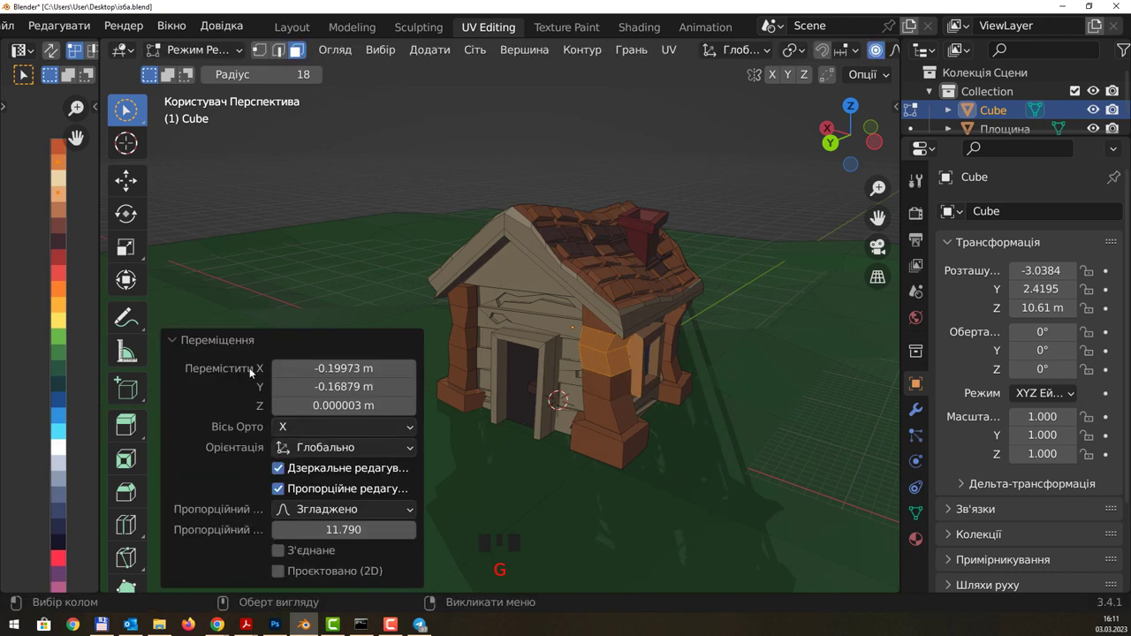
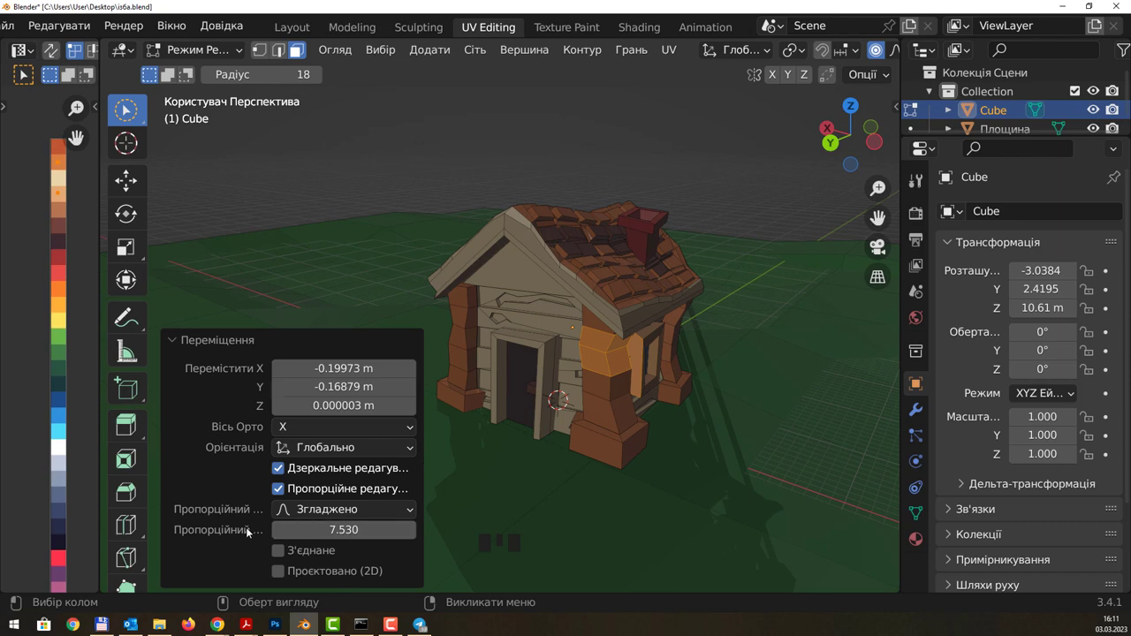
key("g")
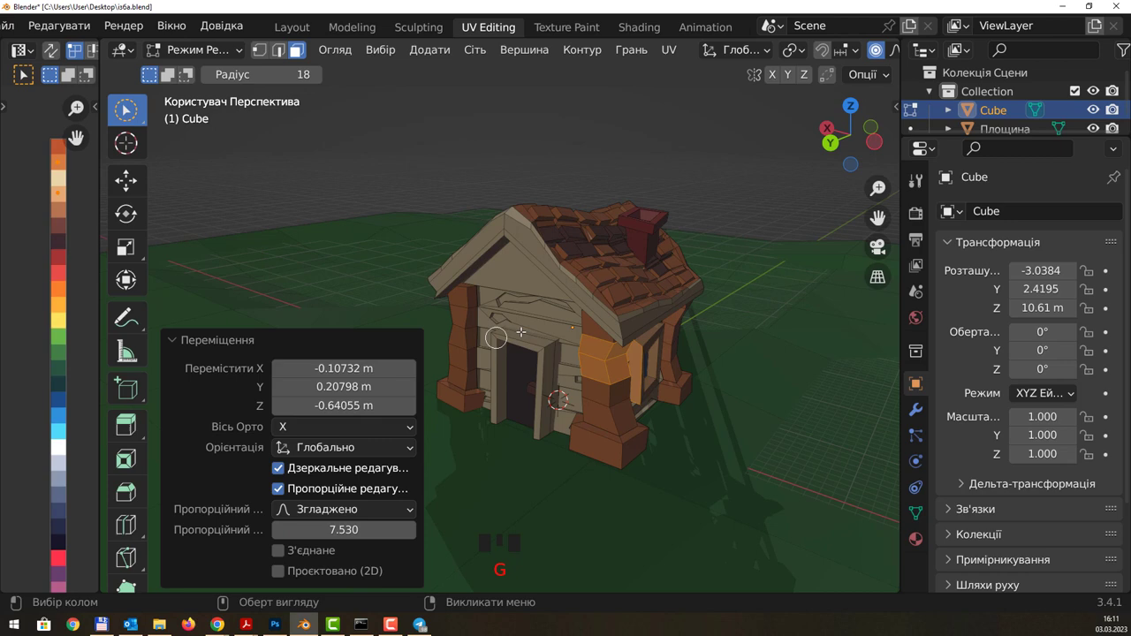
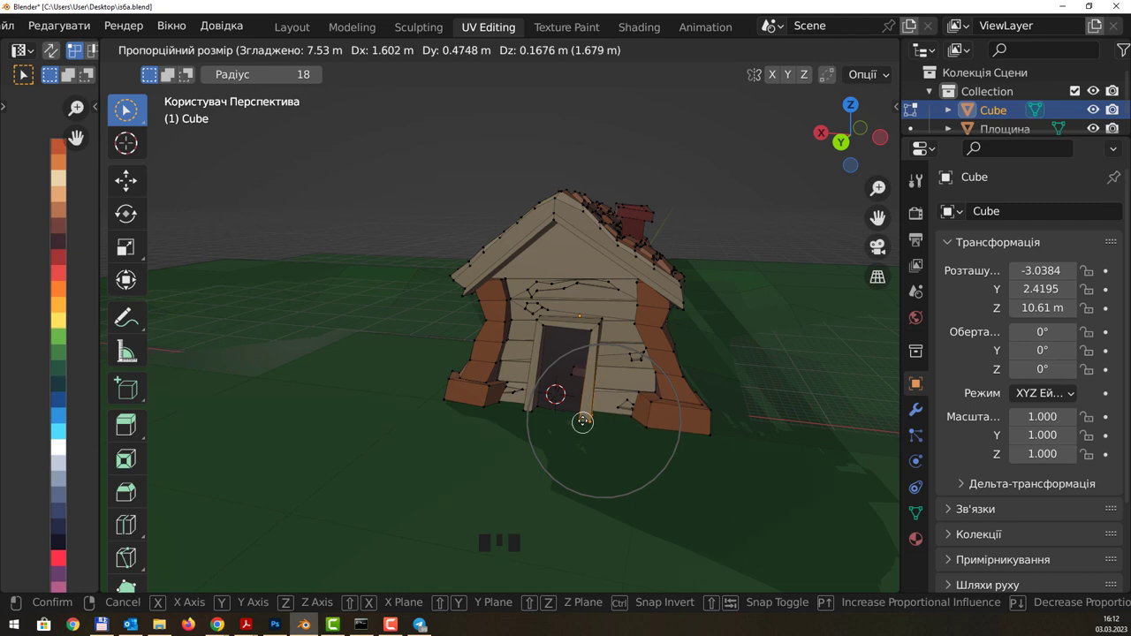
Step: Warp the house walls and roof with proportional moves, then move the seam-delimited window frame to follow the wall
left_click(637, 405)
key("g")
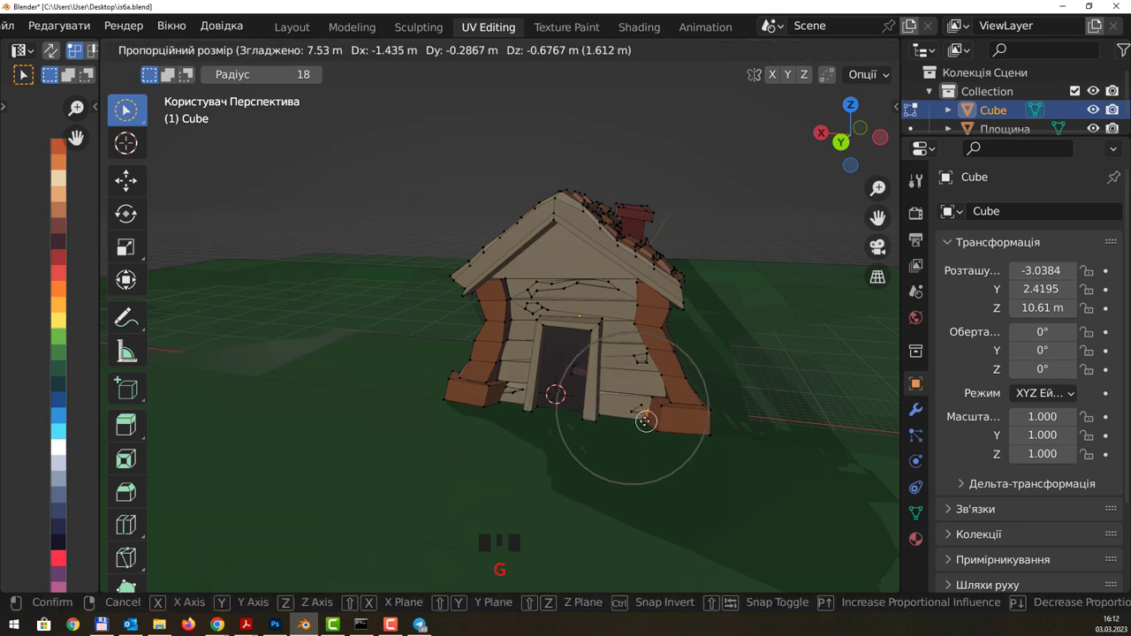
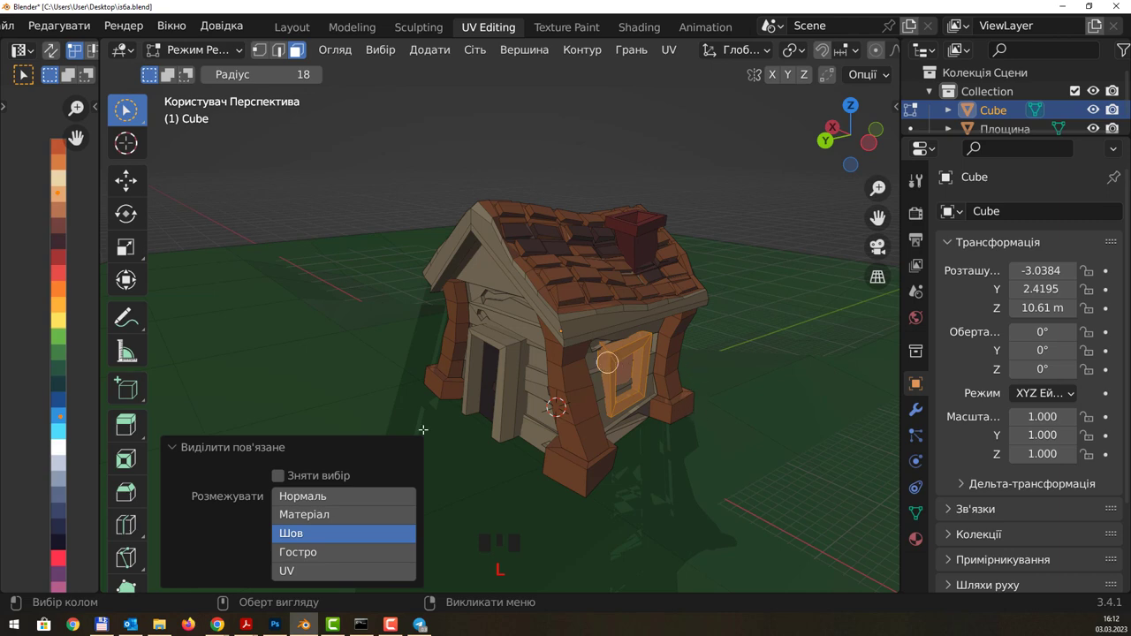
key("g")
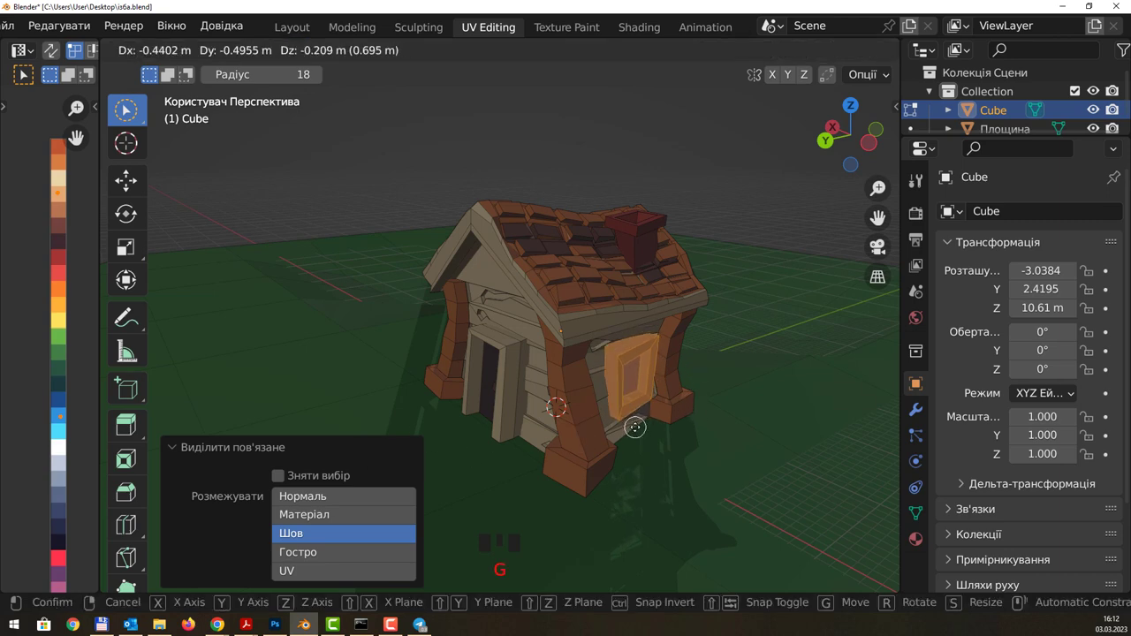